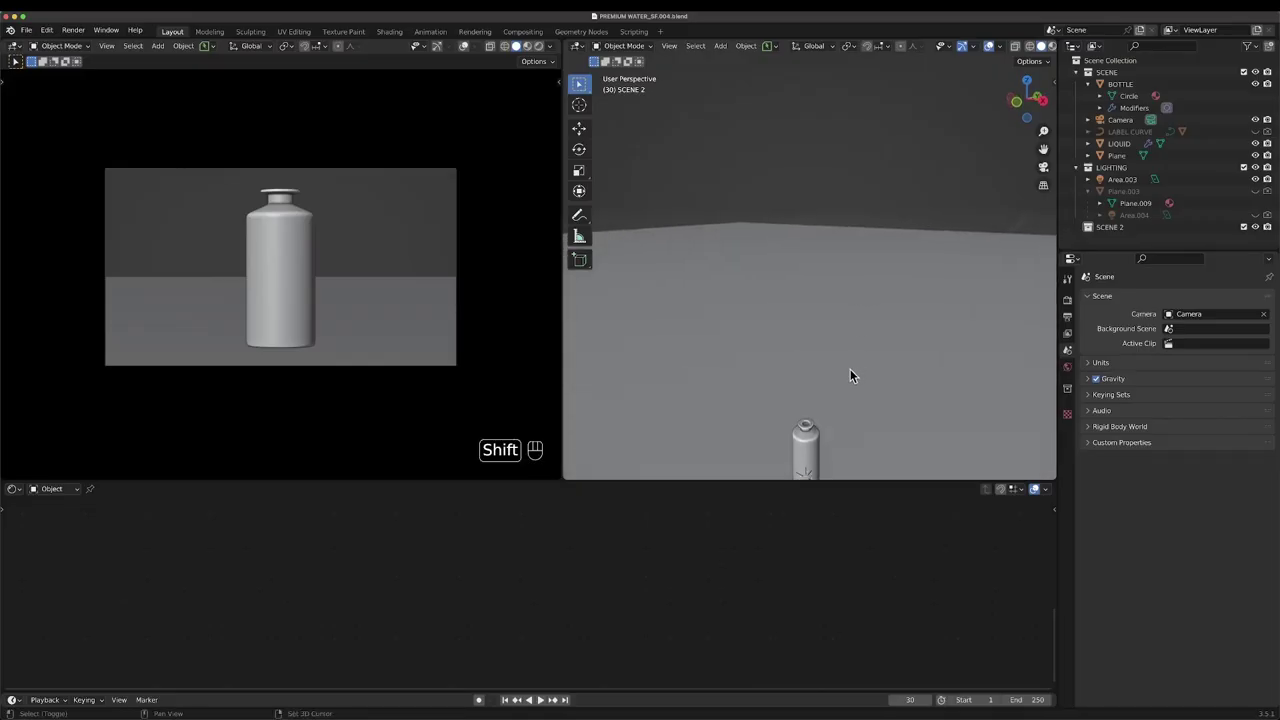
# - Orbit and zoom the viewport, then frame the LIQUID object so the bottle fills the view
pyautogui.moveTo(852, 337); pyautogui.dragTo(837, 281)
pyautogui.moveTo(809, 314); pyautogui.dragTo(842, 296)
pyautogui.moveTo(845, 297); pyautogui.dragTo(862, 280)
pyautogui.middleClick(833, 275)
pyautogui.moveTo(862, 276); pyautogui.dragTo(839, 259)
pyautogui.moveTo(834, 258); pyautogui.dragTo(867, 275)
pyautogui.moveTo(861, 278); pyautogui.dragTo(848, 264)
pyautogui.middleClick(831, 266)
pyautogui.moveTo(822, 290); pyautogui.dragTo(794, 300)
pyautogui.press('z')
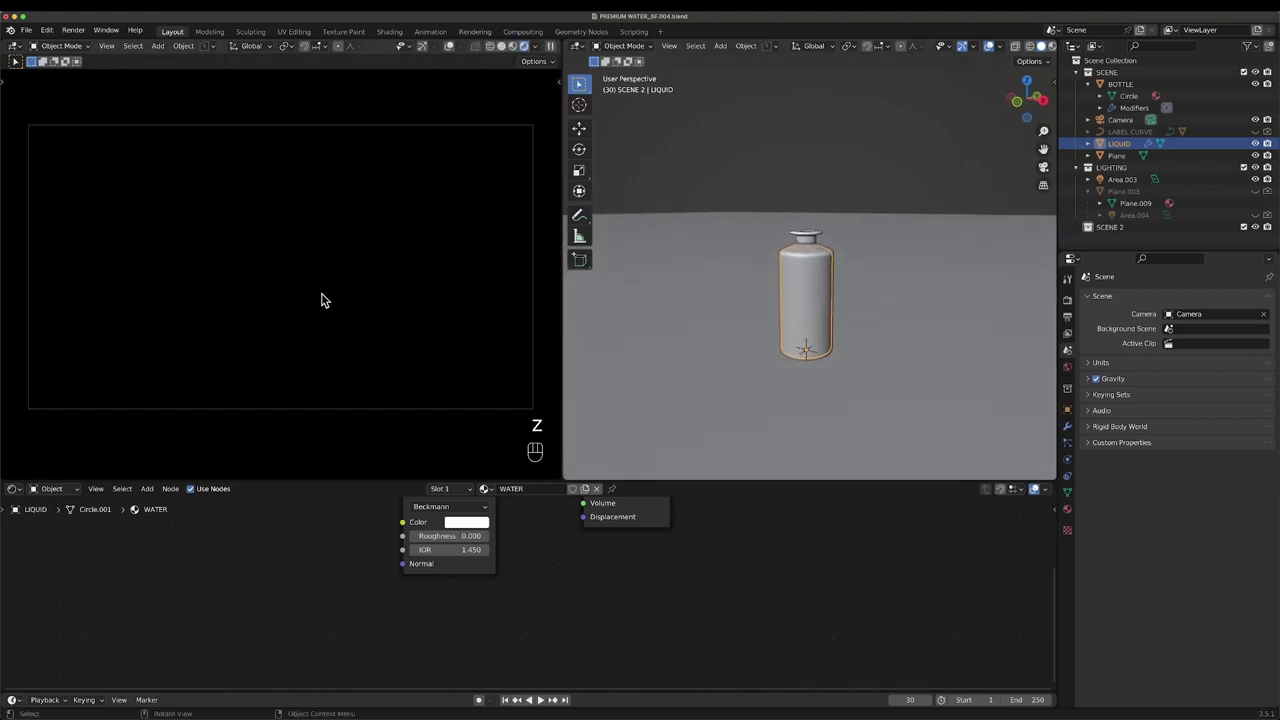
pyautogui.middleClick(885, 331)
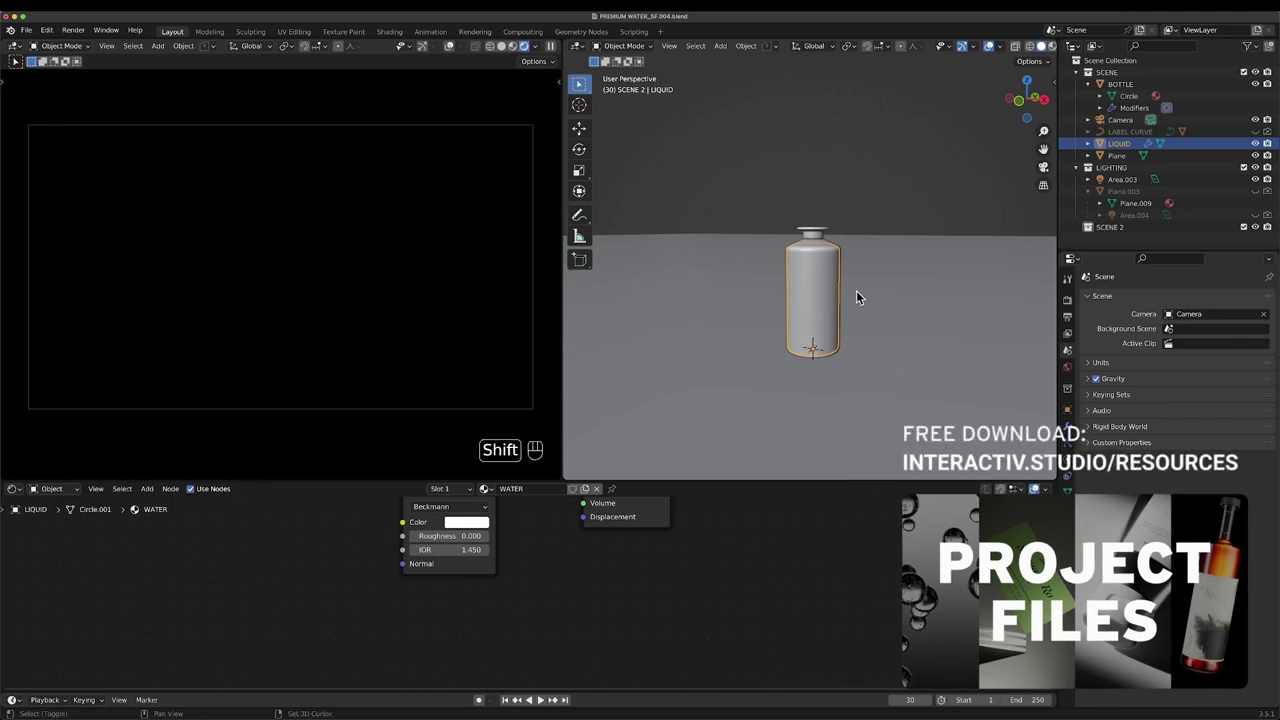
pyautogui.middleClick(850, 295)
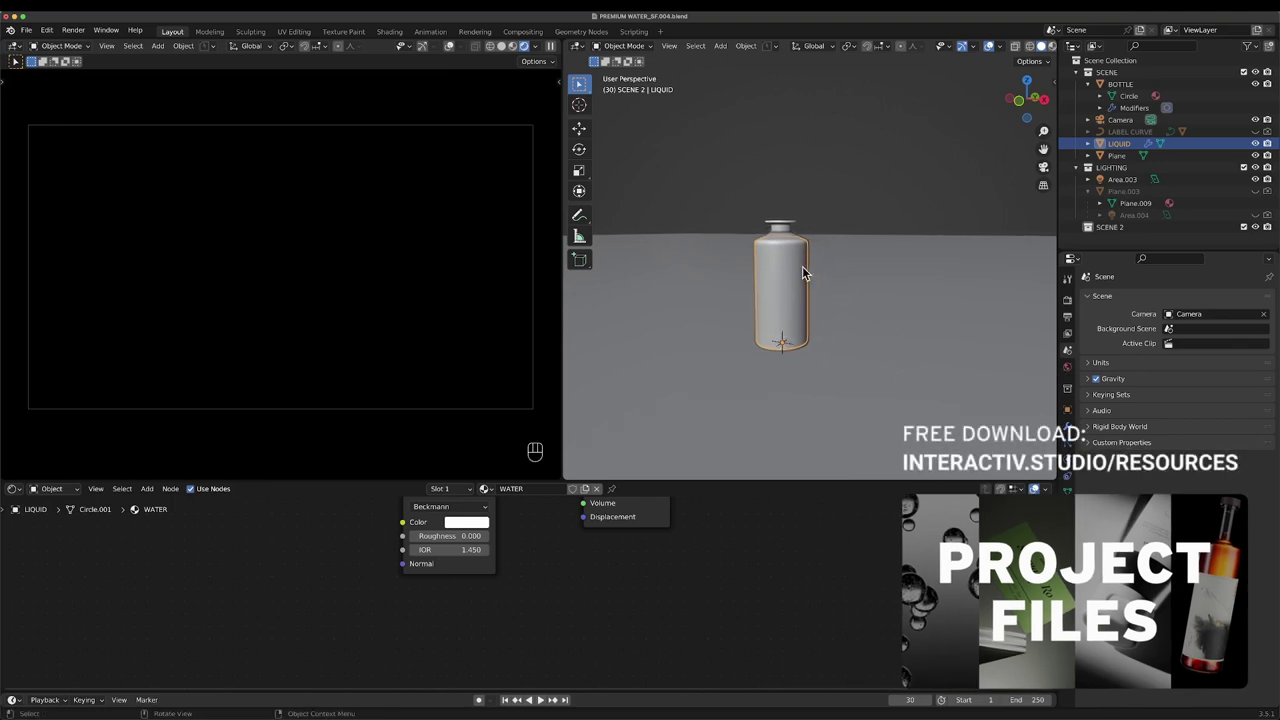
# - Add a new Plane and rotate it 90° on X so it stands upright
pyautogui.moveTo(795, 274); pyautogui.dragTo(839, 268)
pyautogui.moveTo(790, 273); pyautogui.dragTo(770, 274)
pyautogui.click(812, 276)
pyautogui.press('shift+a')
pyautogui.click(799, 333)
pyautogui.press('g')
pyautogui.press('y')
pyautogui.click(884, 317)
pyautogui.press('r')
pyautogui.press('x')
pyautogui.press('KP_9')
pyautogui.press('KP_0')
pyautogui.press('KP_Enter')
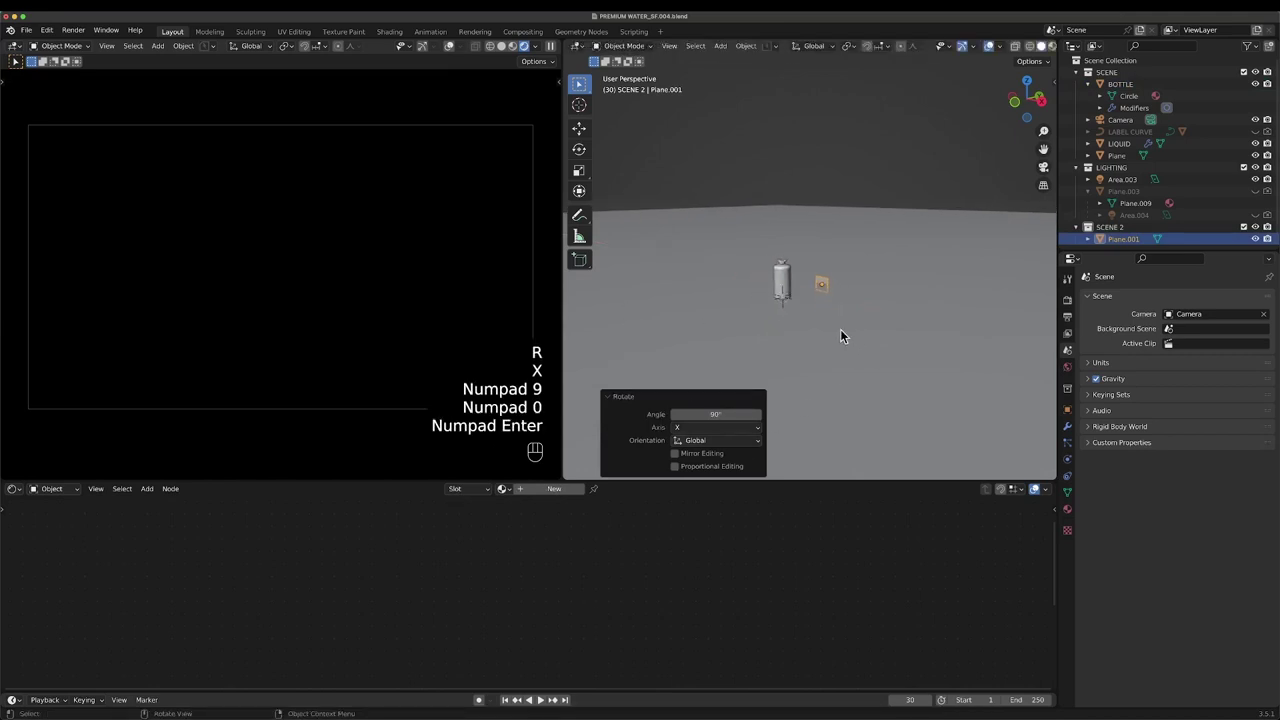
pyautogui.click(841, 314)
# - Scale the plane to about 4.7 and slide it along X to sit as a wall near the bottle
pyautogui.press('s')
pyautogui.moveTo(1003, 264); pyautogui.dragTo(886, 294)
pyautogui.press('g')
pyautogui.press('z')
pyautogui.click(835, 279)
pyautogui.press('s')
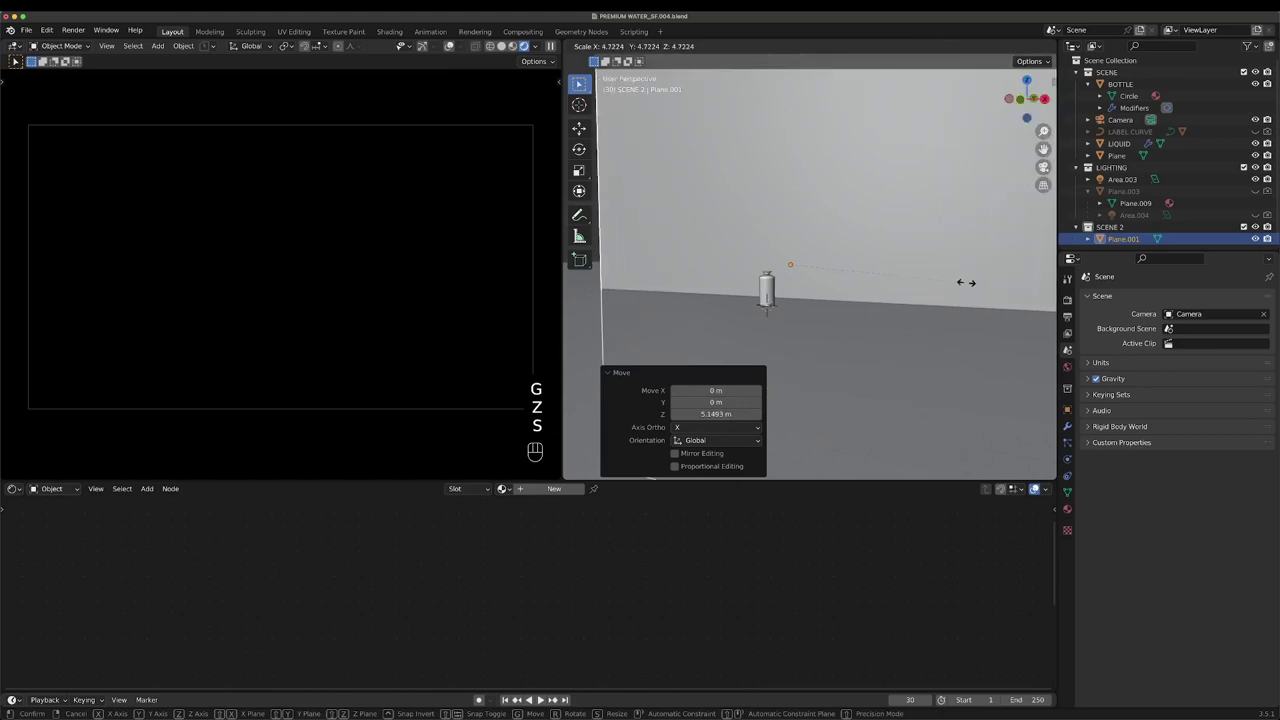
pyautogui.moveTo(974, 286); pyautogui.dragTo(926, 280)
pyautogui.moveTo(866, 279); pyautogui.dragTo(833, 282)
pyautogui.press('g')
pyautogui.press('y')
pyautogui.click(903, 278)
pyautogui.click(849, 285)
pyautogui.moveTo(837, 301); pyautogui.dragTo(823, 306)
# - Check the bottle and liquid objects, then delete the Area.003 light from the outliner
pyautogui.click(803, 302)
pyautogui.press('g')
pyautogui.click(824, 295)
pyautogui.press('g')
pyautogui.click(863, 282)
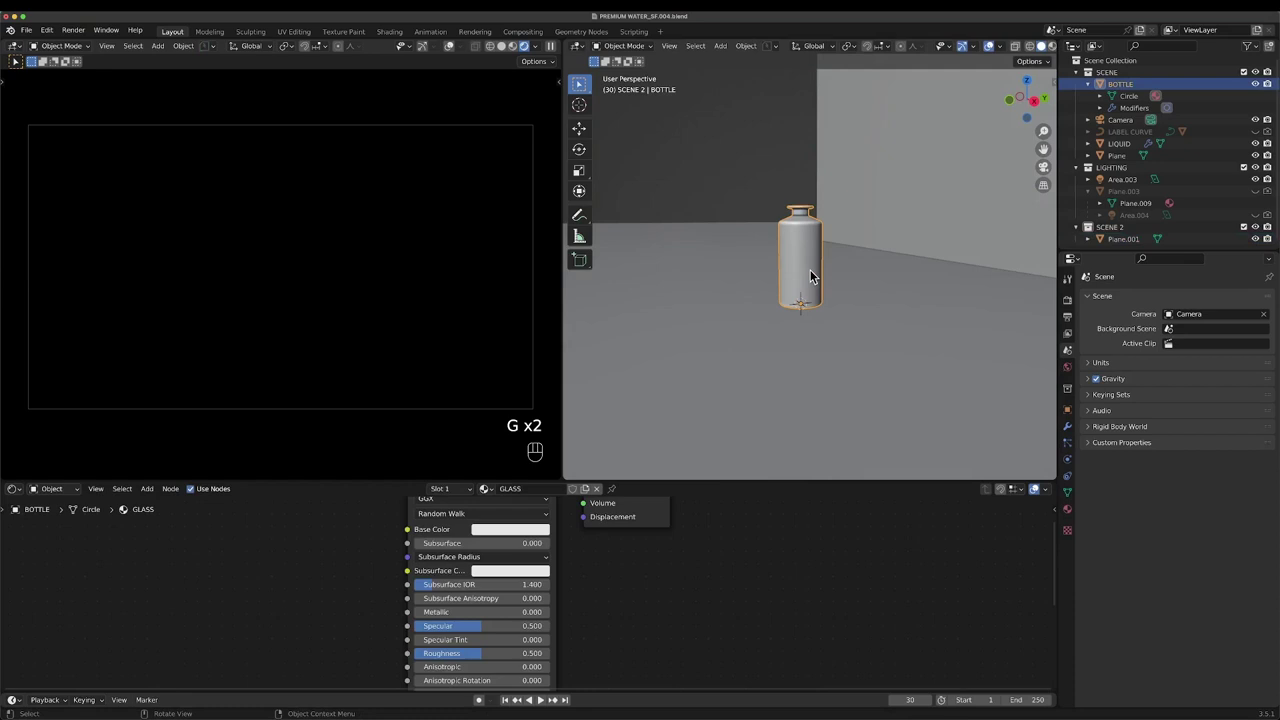
pyautogui.press('g')
pyautogui.click(758, 215)
pyautogui.press('g')
pyautogui.moveTo(810, 228); pyautogui.dragTo(828, 254)
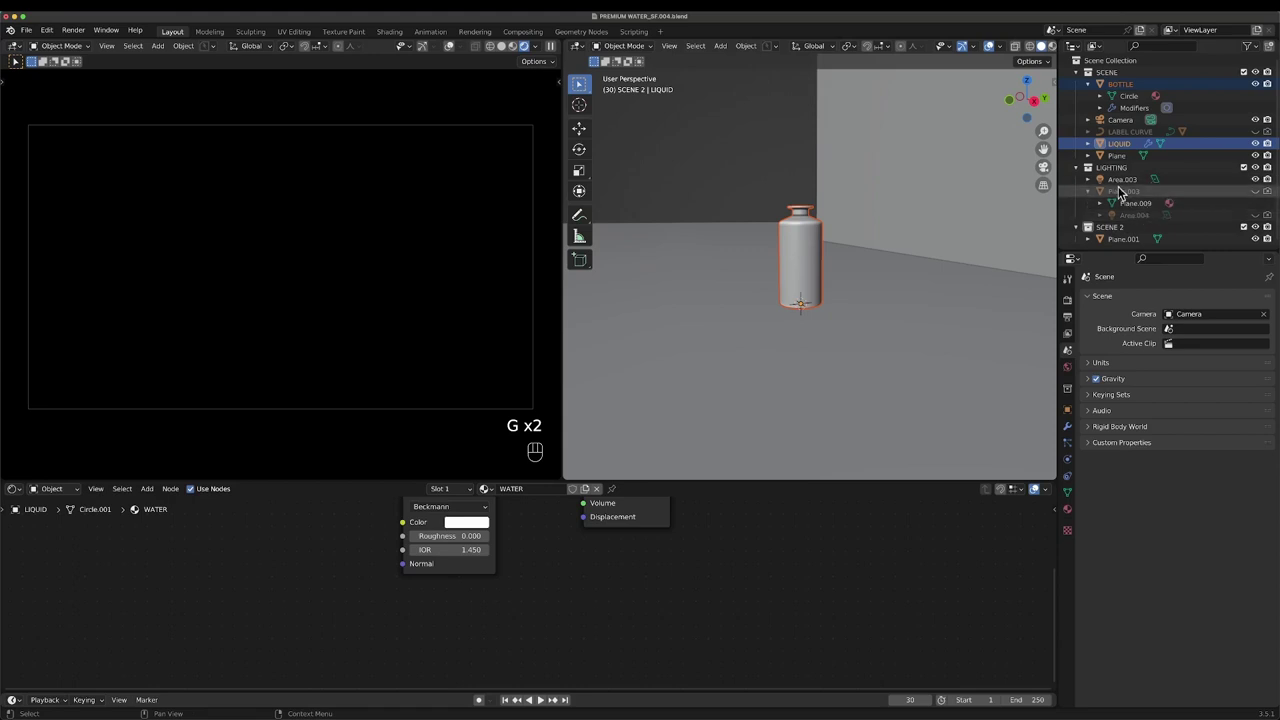
pyautogui.click(1129, 185)
pyautogui.press('x')
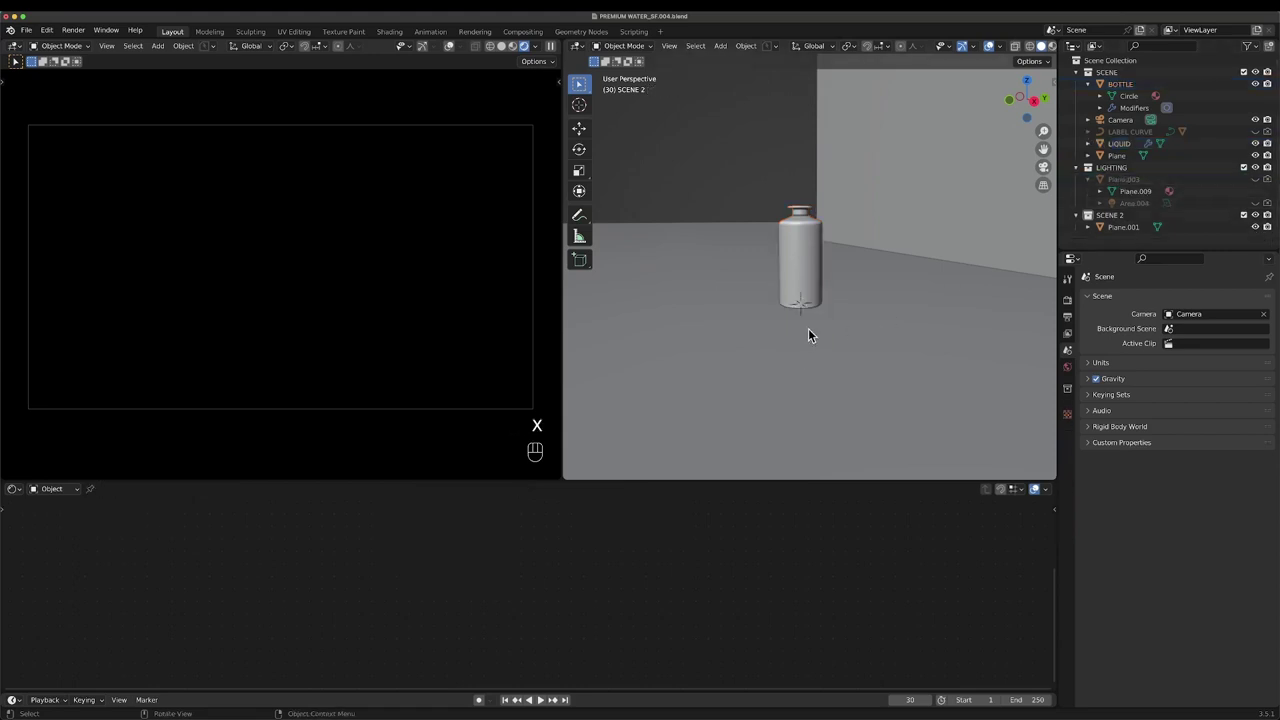
pyautogui.click(814, 306)
# - Add an Area light and raise it along Z high above the floor
pyautogui.press('shift+a')
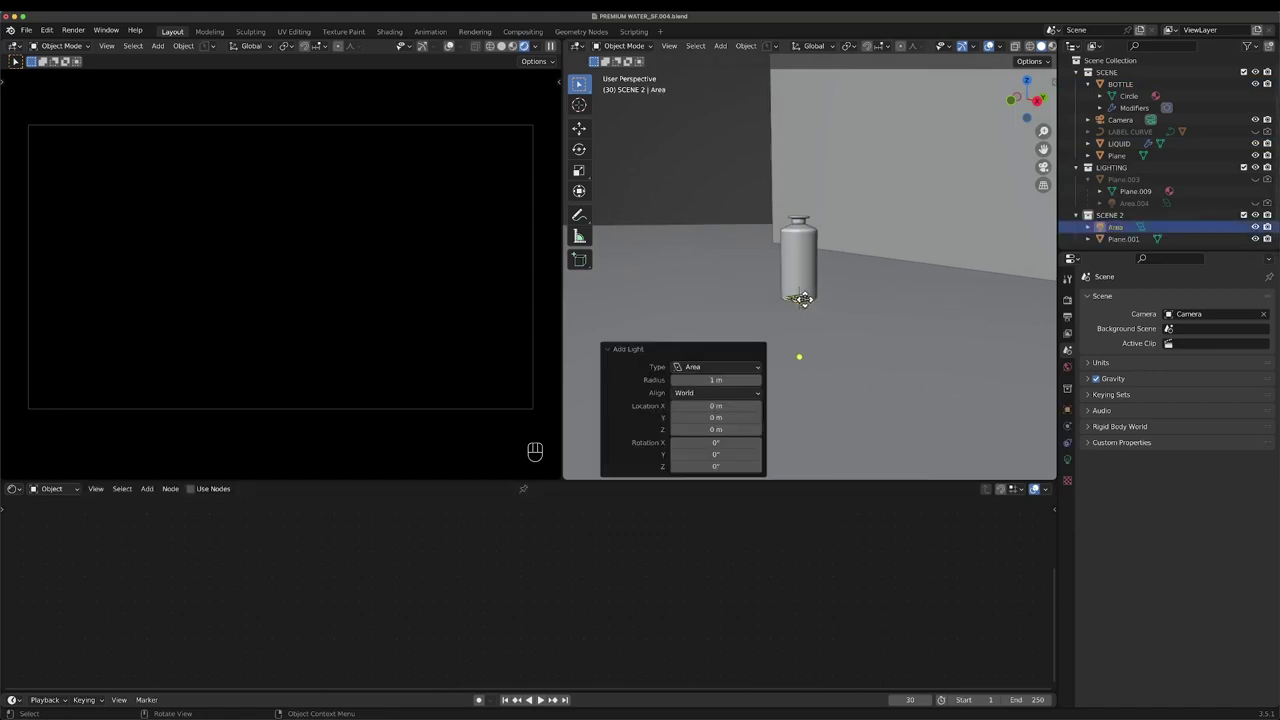
pyautogui.middleClick(809, 336)
pyautogui.press('g')
pyautogui.press('z')
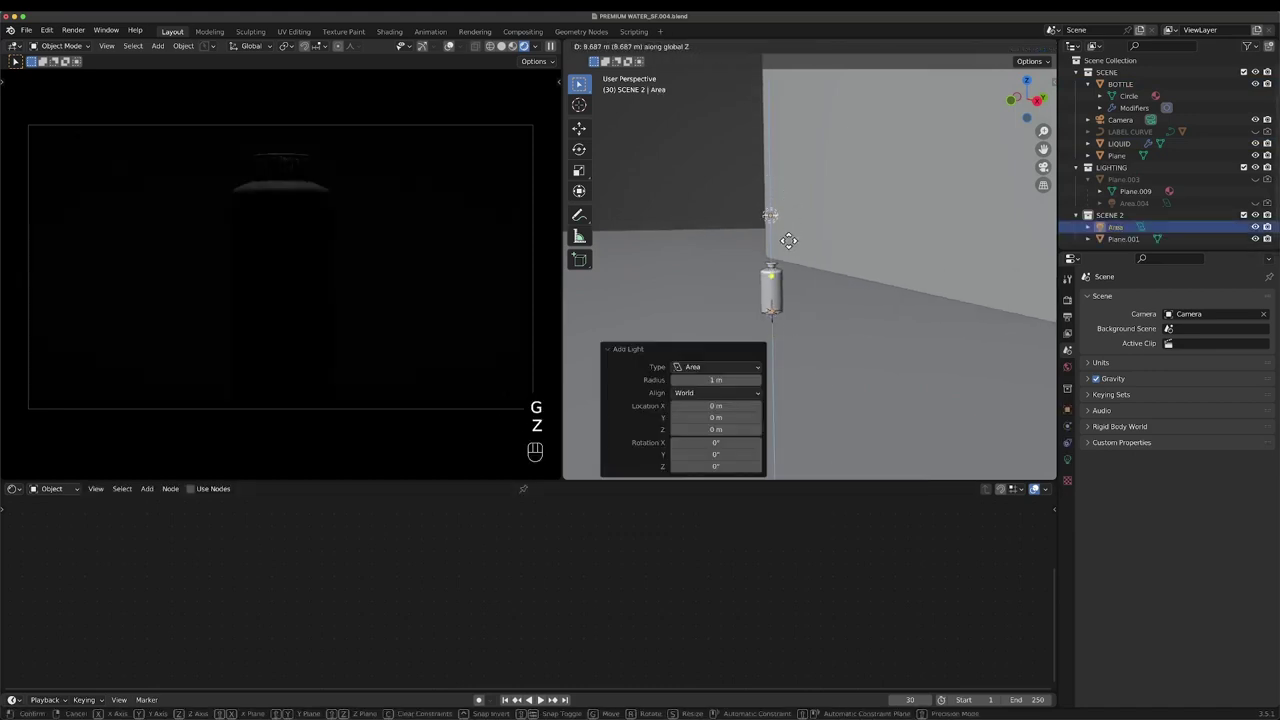
pyautogui.moveTo(792, 256); pyautogui.dragTo(832, 270)
pyautogui.middleClick(798, 281)
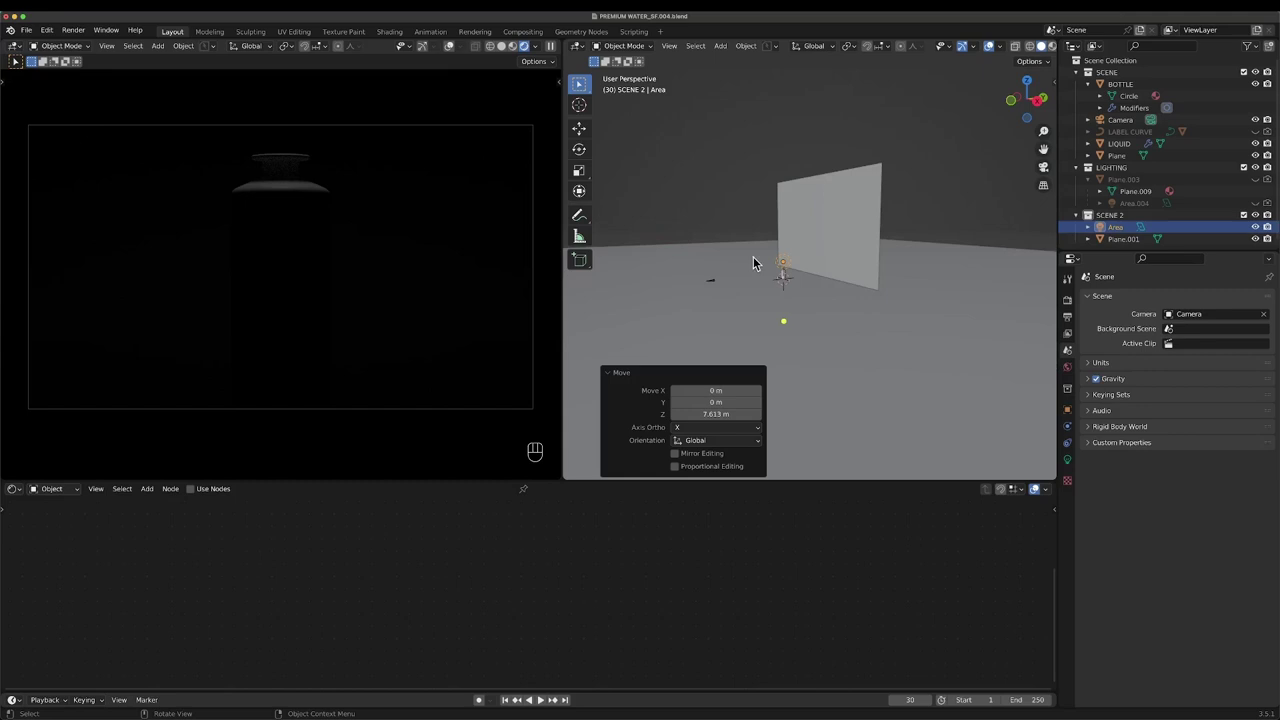
# - Move the area light along Y past the wall plane
pyautogui.moveTo(830, 267); pyautogui.dragTo(807, 264)
pyautogui.press('g')
pyautogui.click(868, 268)
pyautogui.moveTo(879, 282); pyautogui.dragTo(864, 276)
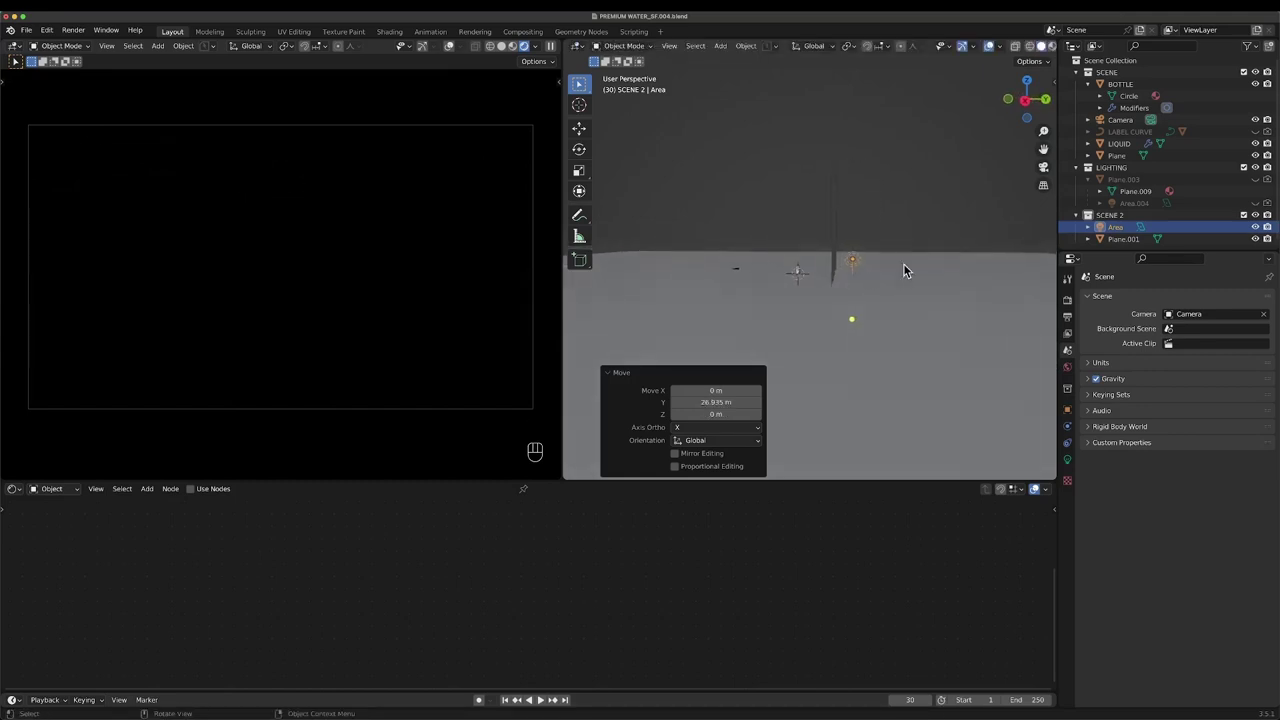
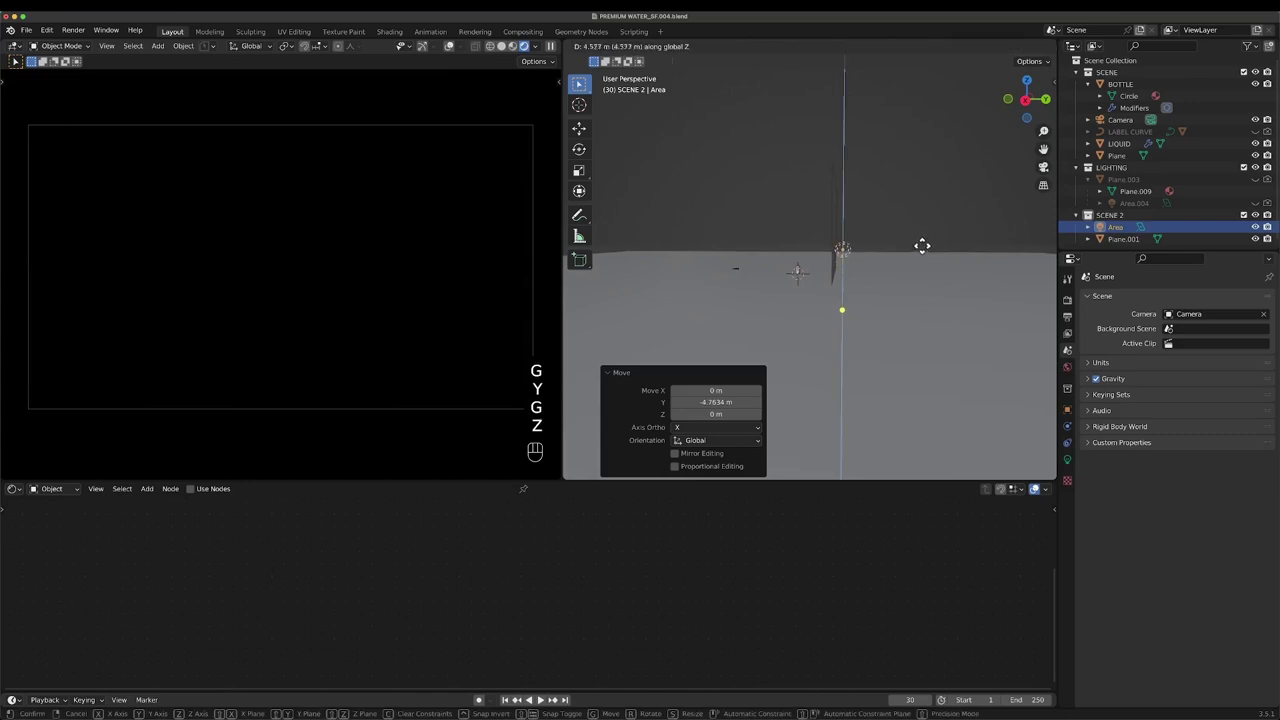
pyautogui.press('z')
pyautogui.click(926, 254)
# - Tilt the area light about -70.4° around the X axis
pyautogui.press('r')
pyautogui.press('x')
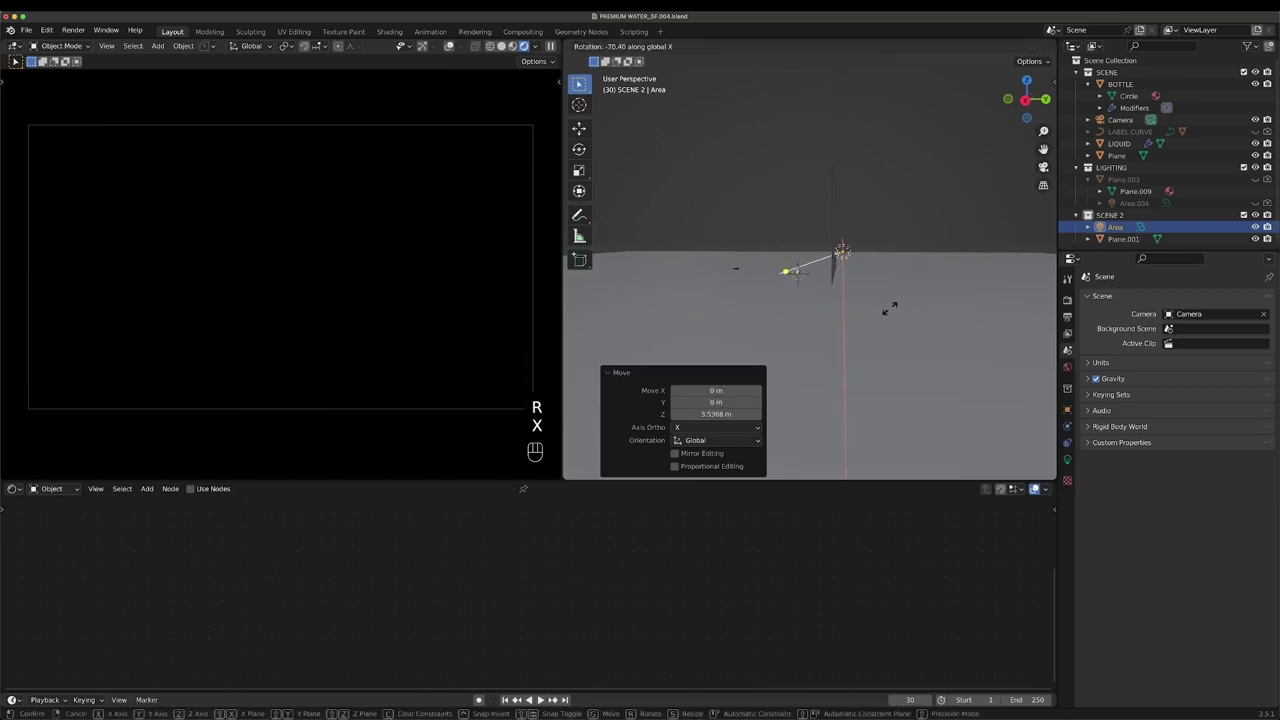
pyautogui.click(894, 311)
pyautogui.click(856, 288)
pyautogui.moveTo(905, 265); pyautogui.dragTo(872, 294)
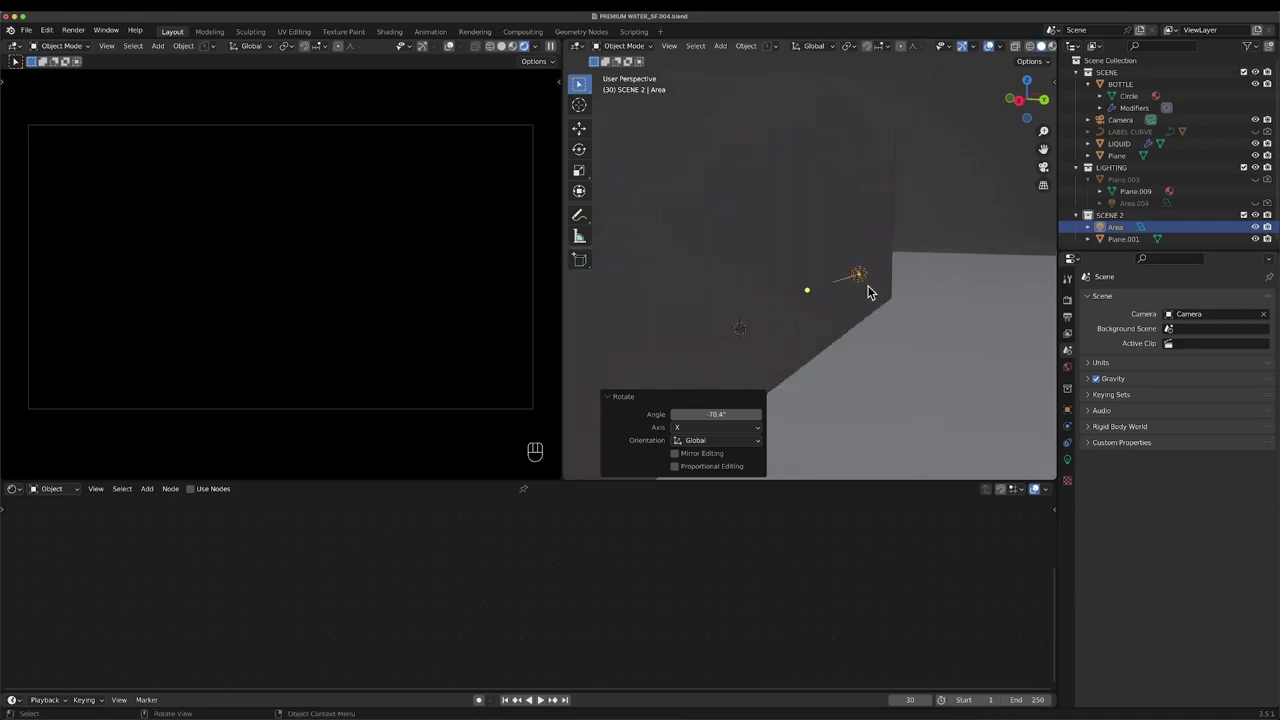
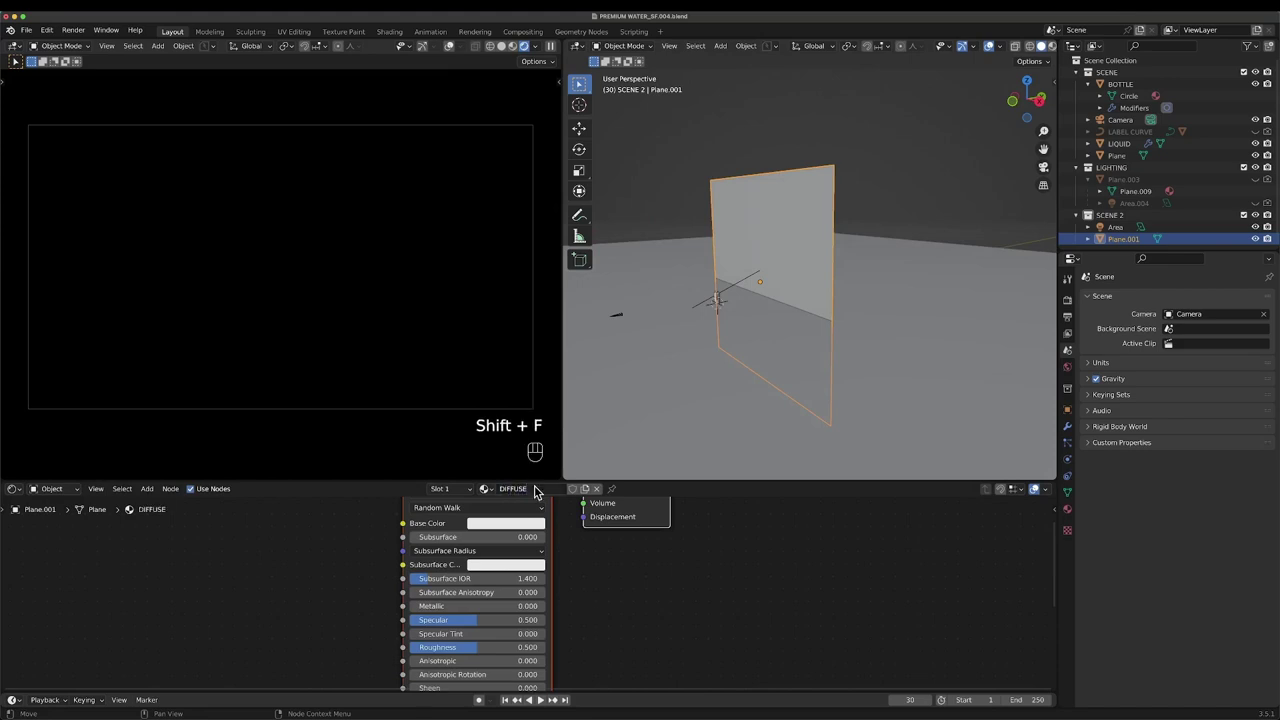
# - On Plane.001, replace the Principled BSDF with a Translucent BSDF linked to the Surface output
pyautogui.click(636, 593)
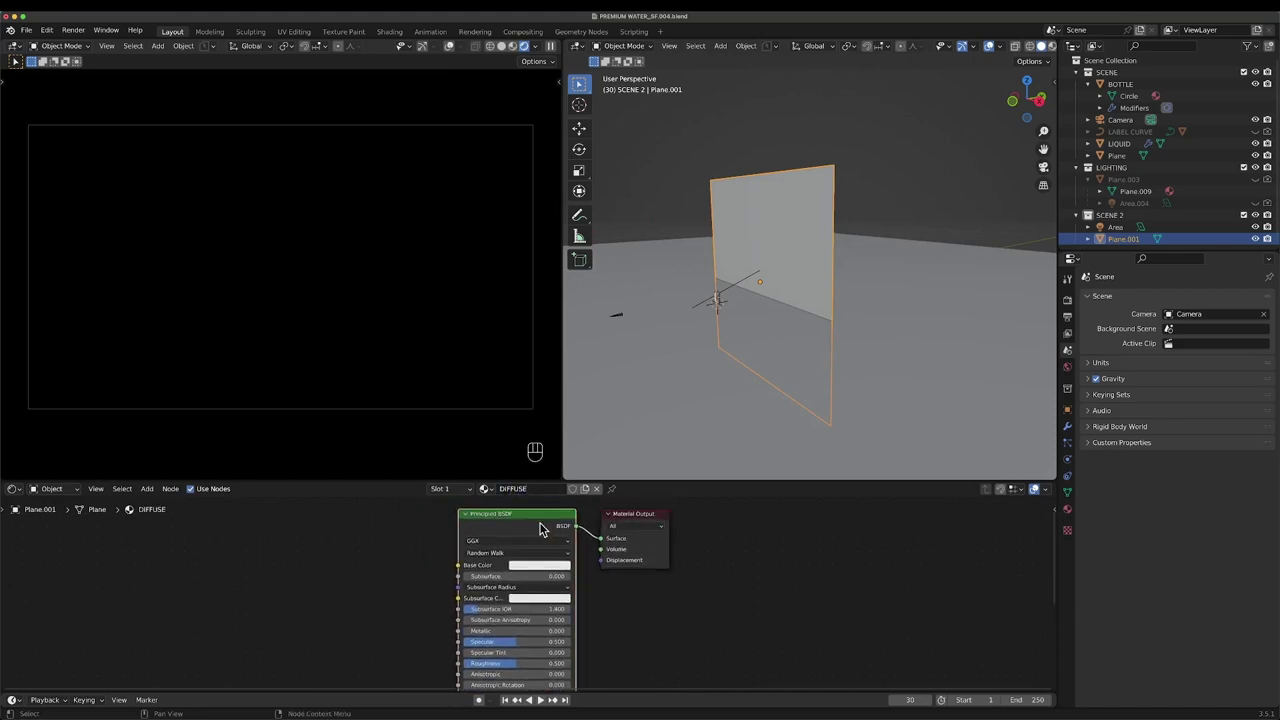
pyautogui.press('x')
pyautogui.press('shift+a')
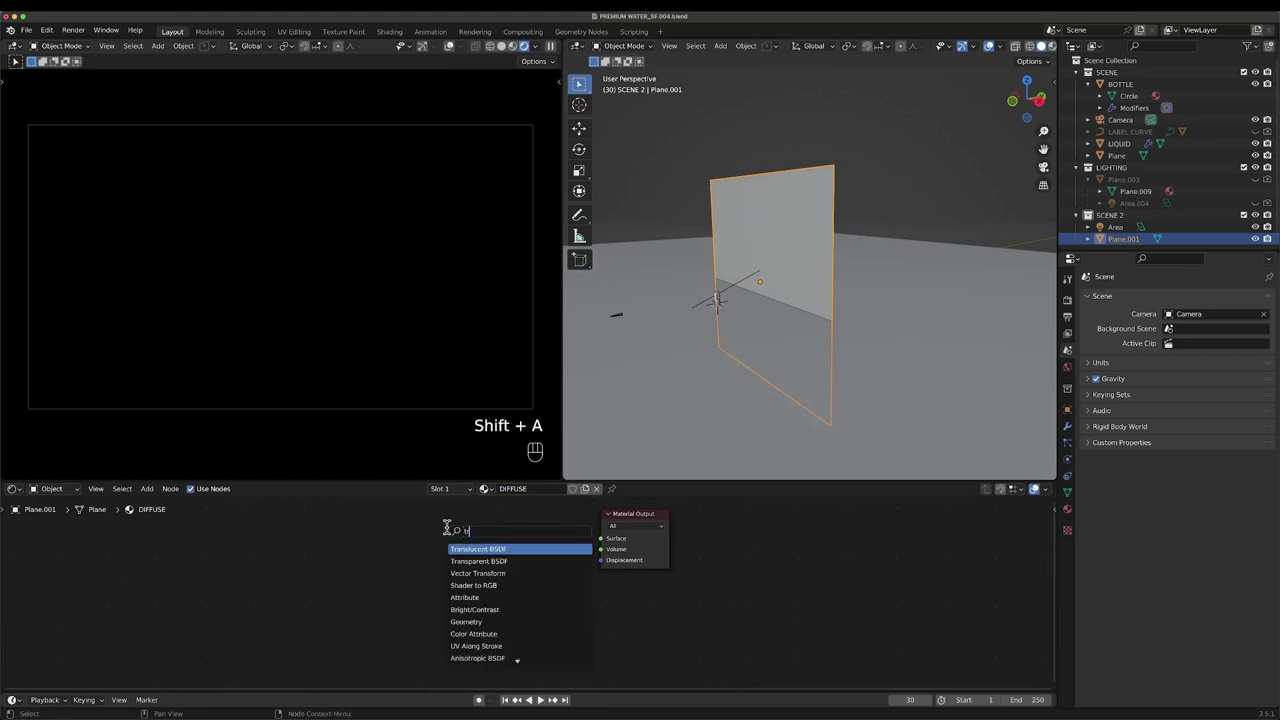
pyautogui.click(500, 541)
pyautogui.click(605, 539)
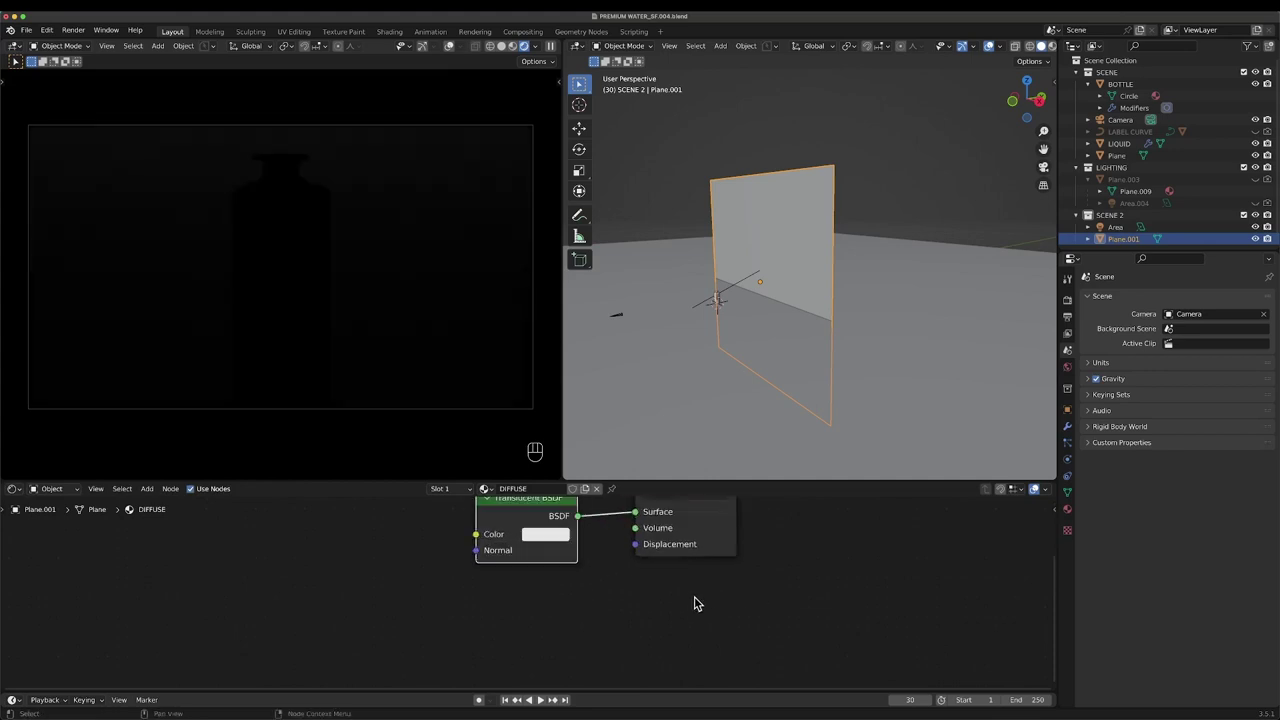
pyautogui.click(684, 601)
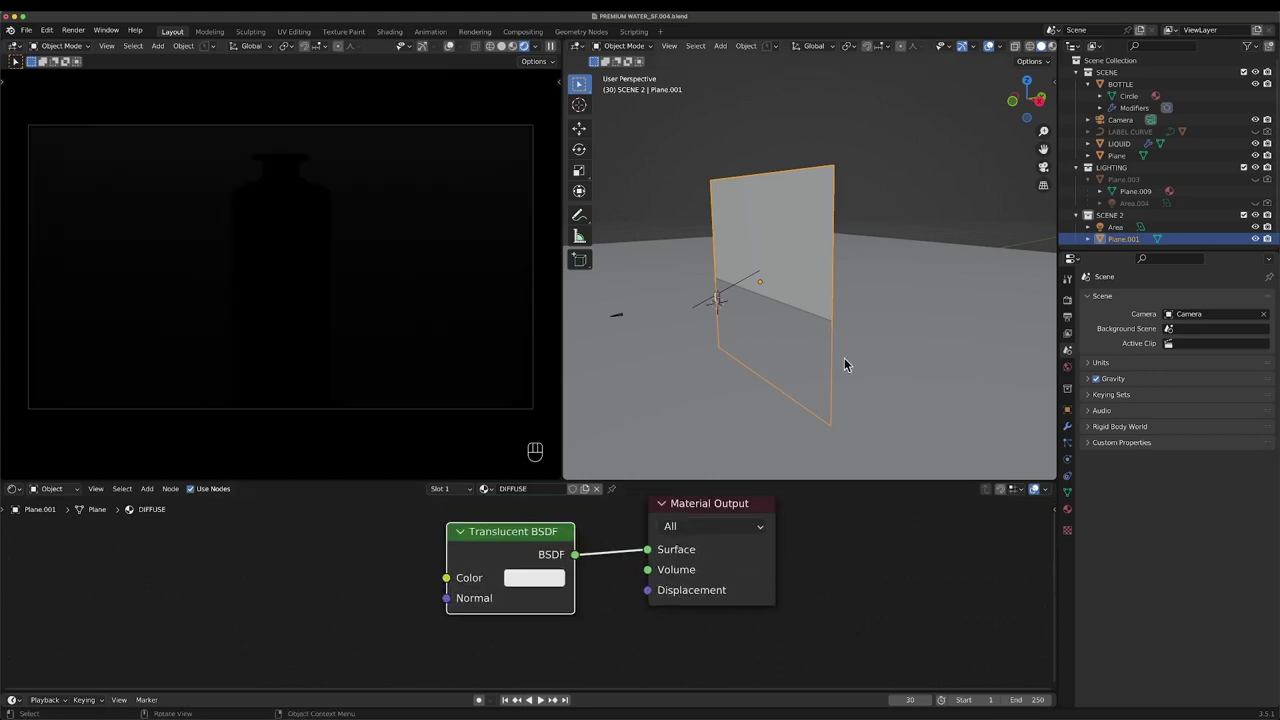
# - Orbit around the wall and light to inspect them edge-on, then select the area light
pyautogui.moveTo(819, 293); pyautogui.dragTo(801, 291)
pyautogui.moveTo(803, 292); pyautogui.dragTo(830, 330)
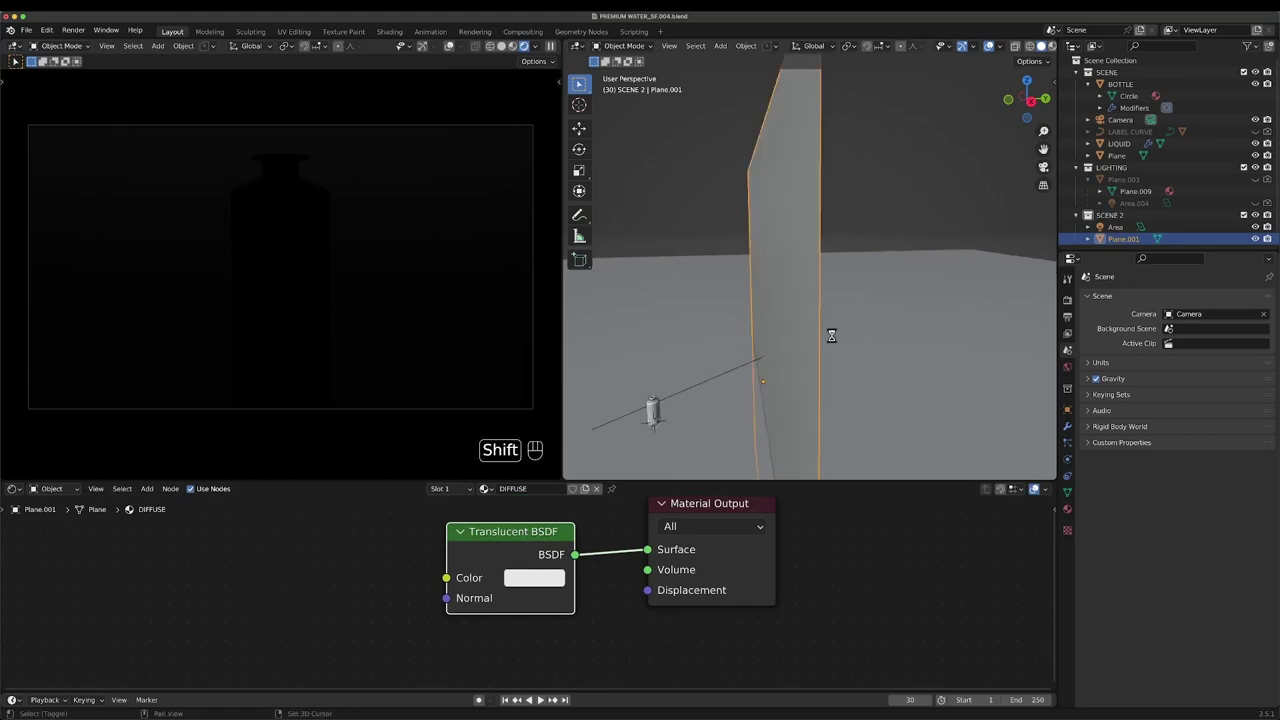
pyautogui.moveTo(849, 321); pyautogui.dragTo(897, 315)
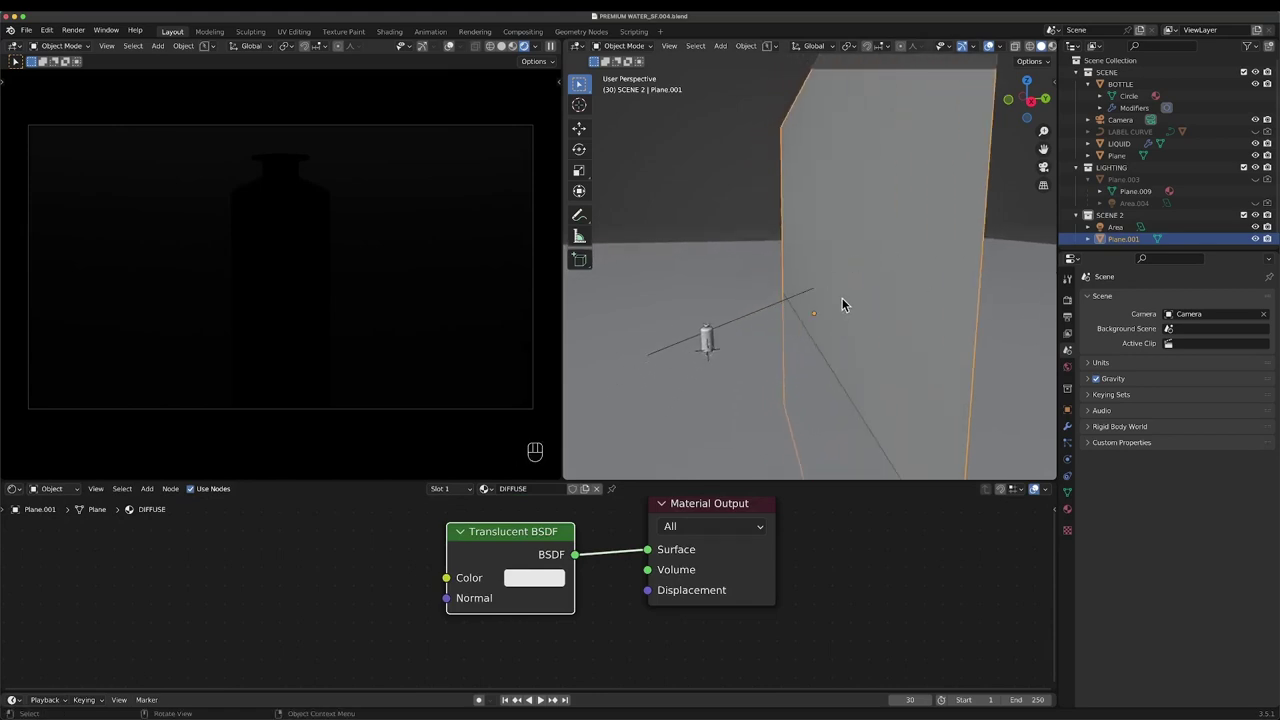
pyautogui.moveTo(899, 281); pyautogui.dragTo(896, 256)
pyautogui.moveTo(882, 270); pyautogui.dragTo(902, 268)
pyautogui.click(902, 276)
pyautogui.moveTo(910, 274); pyautogui.dragTo(887, 282)
pyautogui.moveTo(882, 284); pyautogui.dragTo(842, 282)
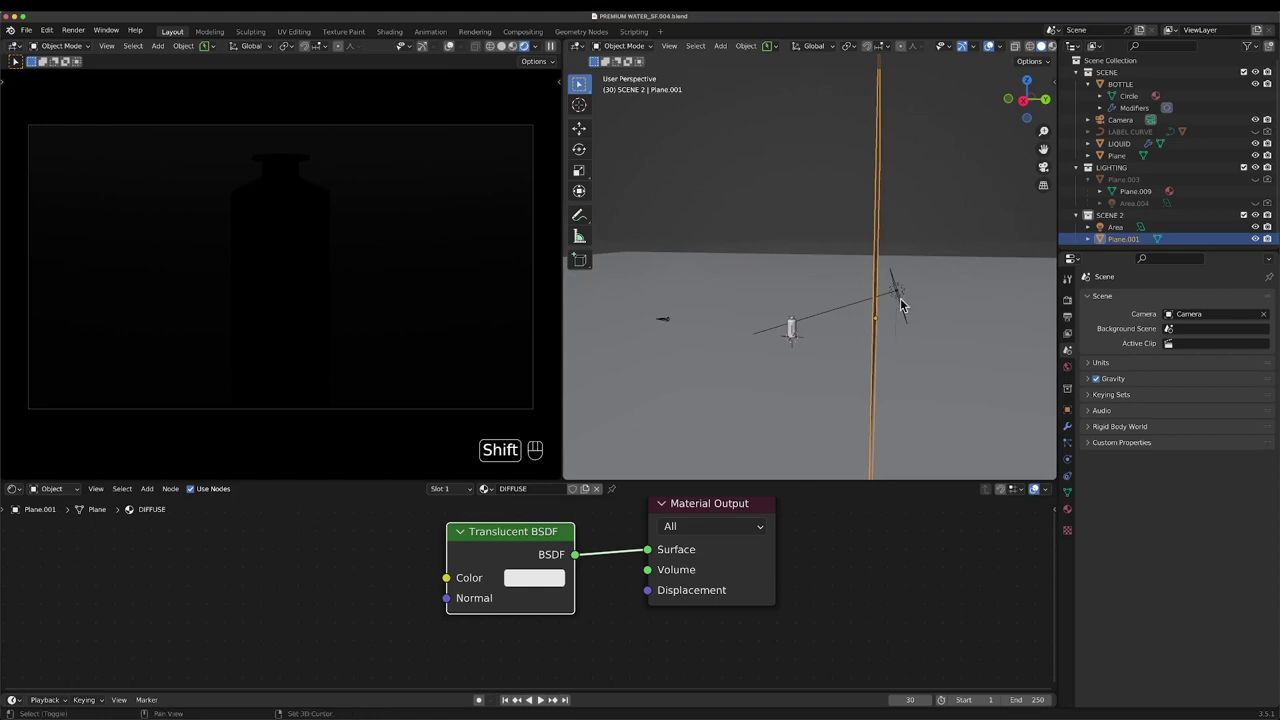
pyautogui.moveTo(885, 249); pyautogui.dragTo(875, 265)
pyautogui.middleClick(859, 293)
pyautogui.click(851, 290)
pyautogui.click(792, 283)
pyautogui.click(824, 293)
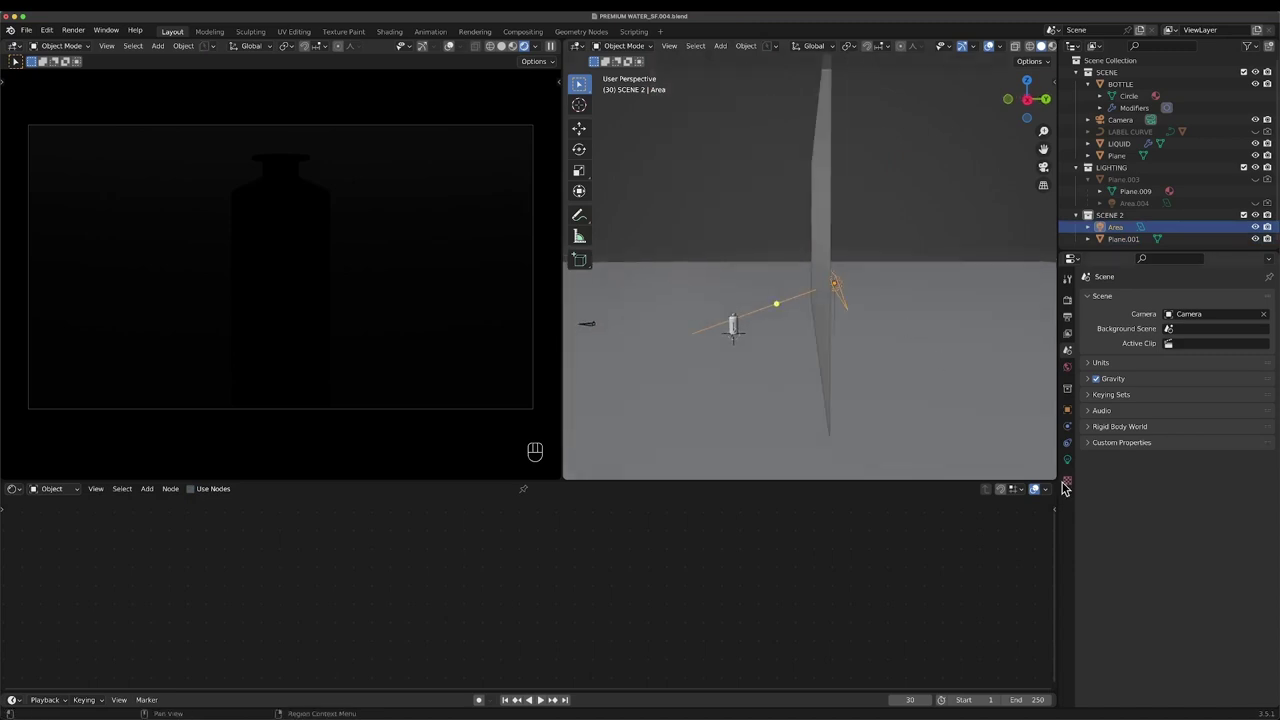
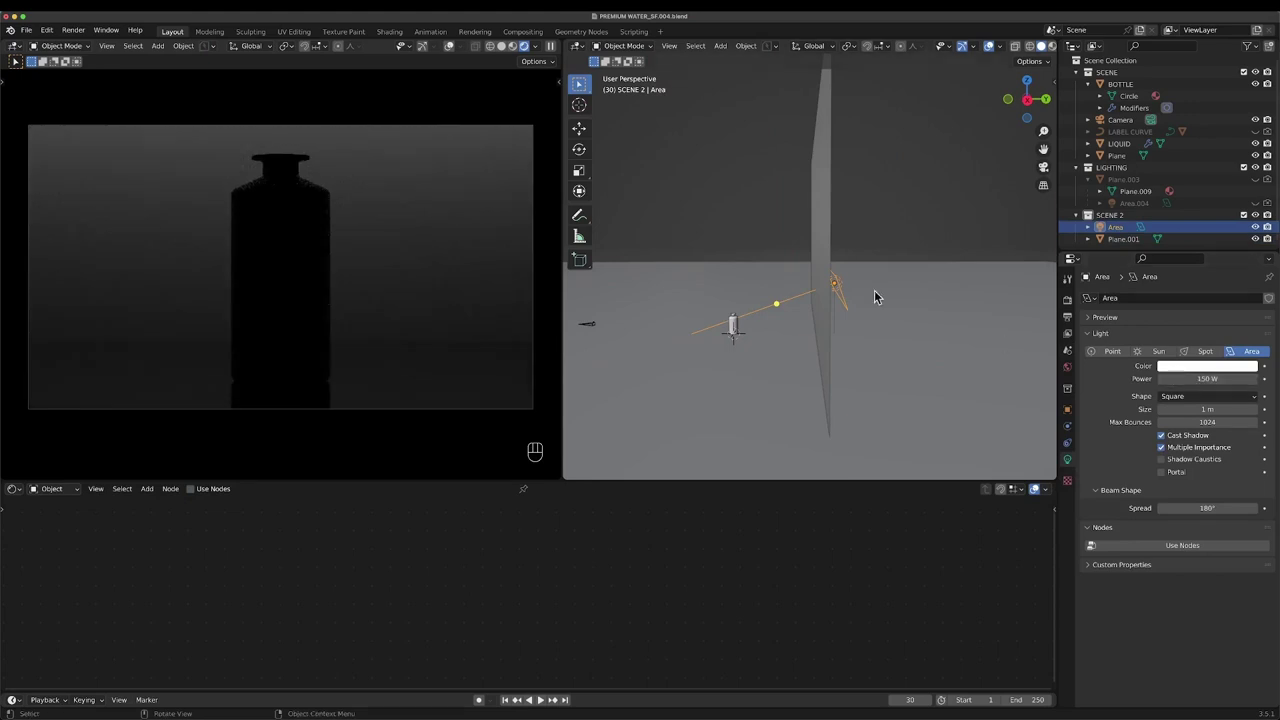
# - In Right Ortho view, flatten the area light by scaling it to 0.567 on Y
pyautogui.middleClick(859, 309)
pyautogui.middleClick(860, 318)
pyautogui.press('KP_3')
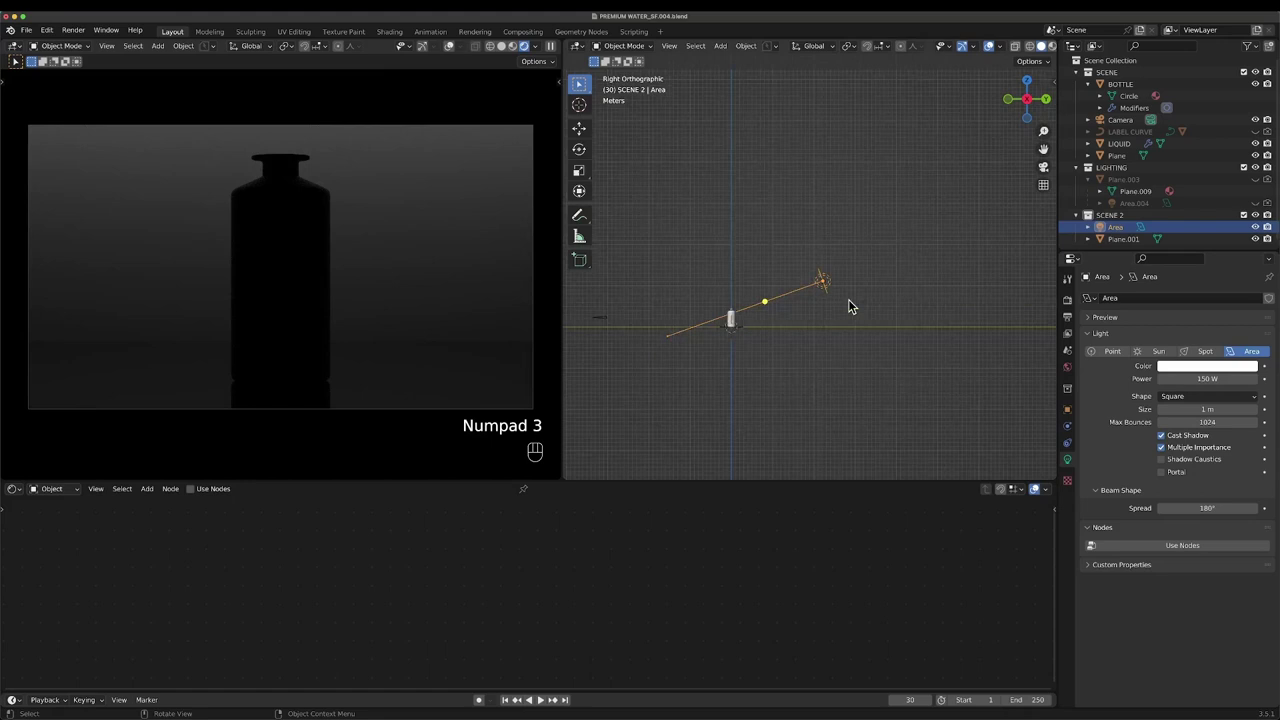
pyautogui.middleClick(838, 289)
pyautogui.press('s')
pyautogui.press('z')
pyautogui.press('x')
pyautogui.press('x')
pyautogui.press('s')
pyautogui.press('z')
pyautogui.press('y')
pyautogui.press('y')
pyautogui.click(856, 294)
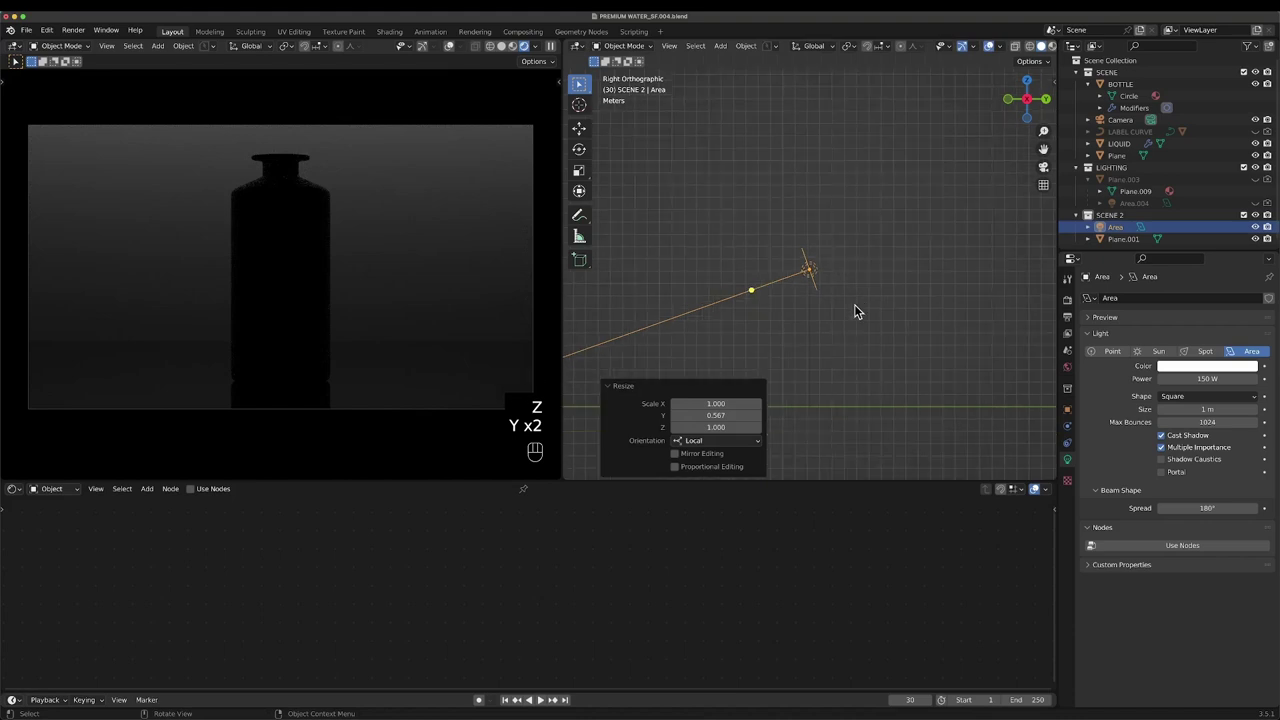
pyautogui.middleClick(865, 312)
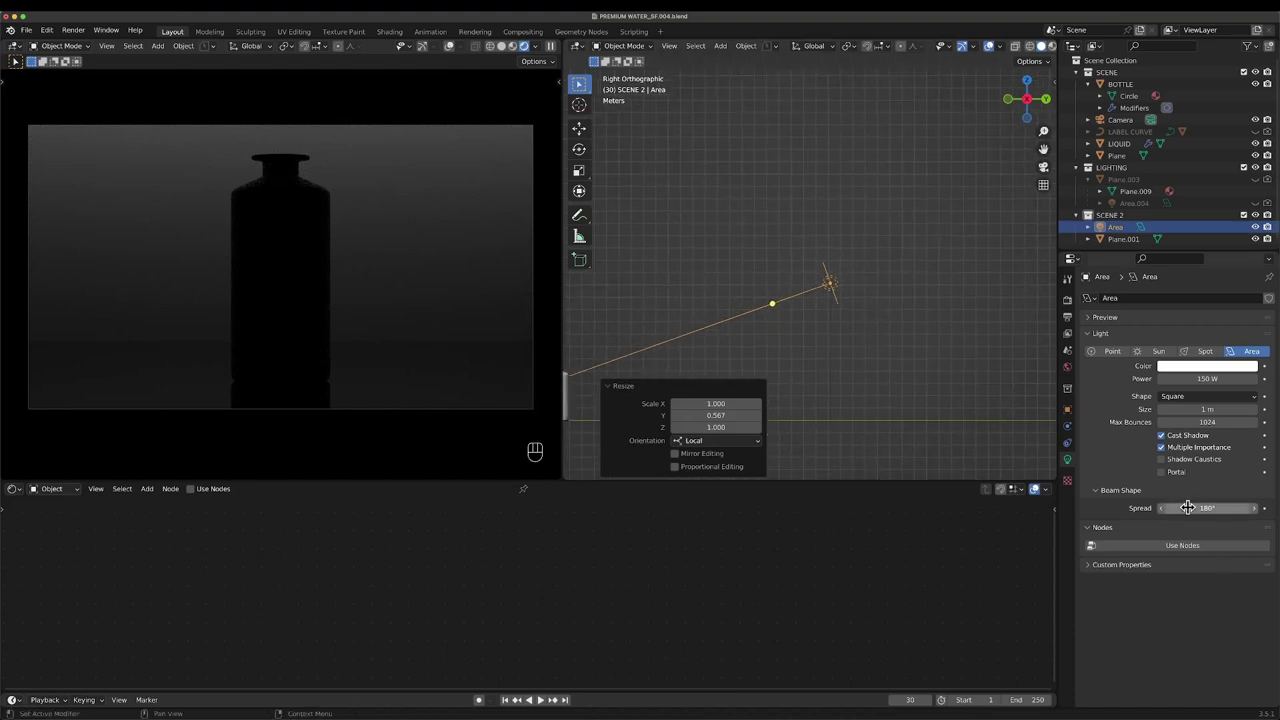
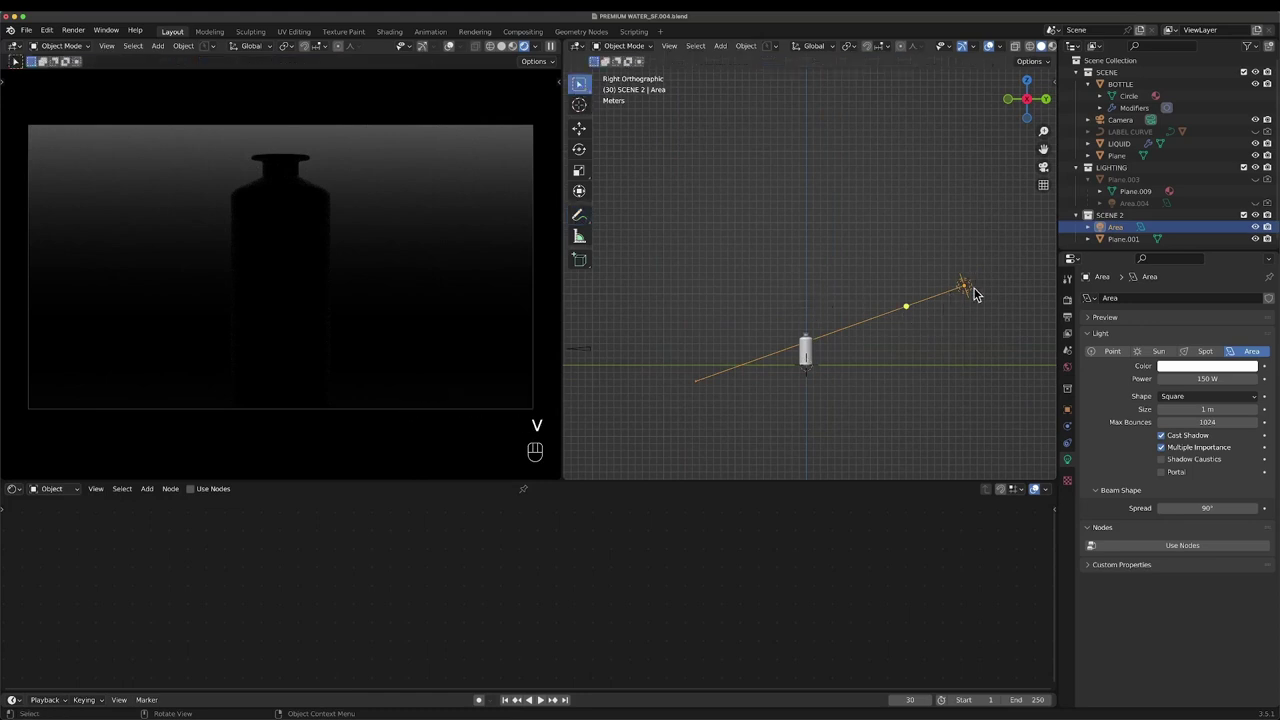
# - Set the light's Beam Shape Spread to 90° and move it along X behind the bottle
pyautogui.click(956, 328)
pyautogui.moveTo(885, 294); pyautogui.dragTo(842, 272)
pyautogui.press('g')
pyautogui.press('z')
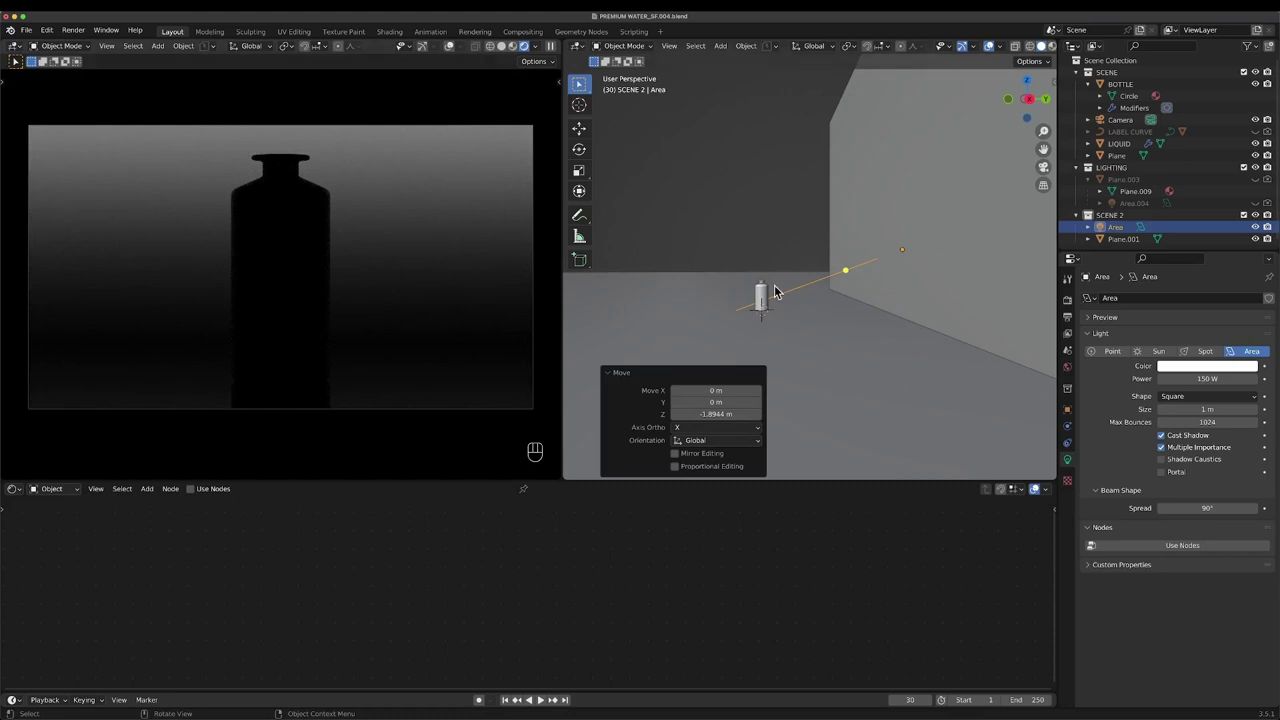
# - On the bottle's material, connect a Glass BSDF to the Material Output Surface socket
pyautogui.click(770, 304)
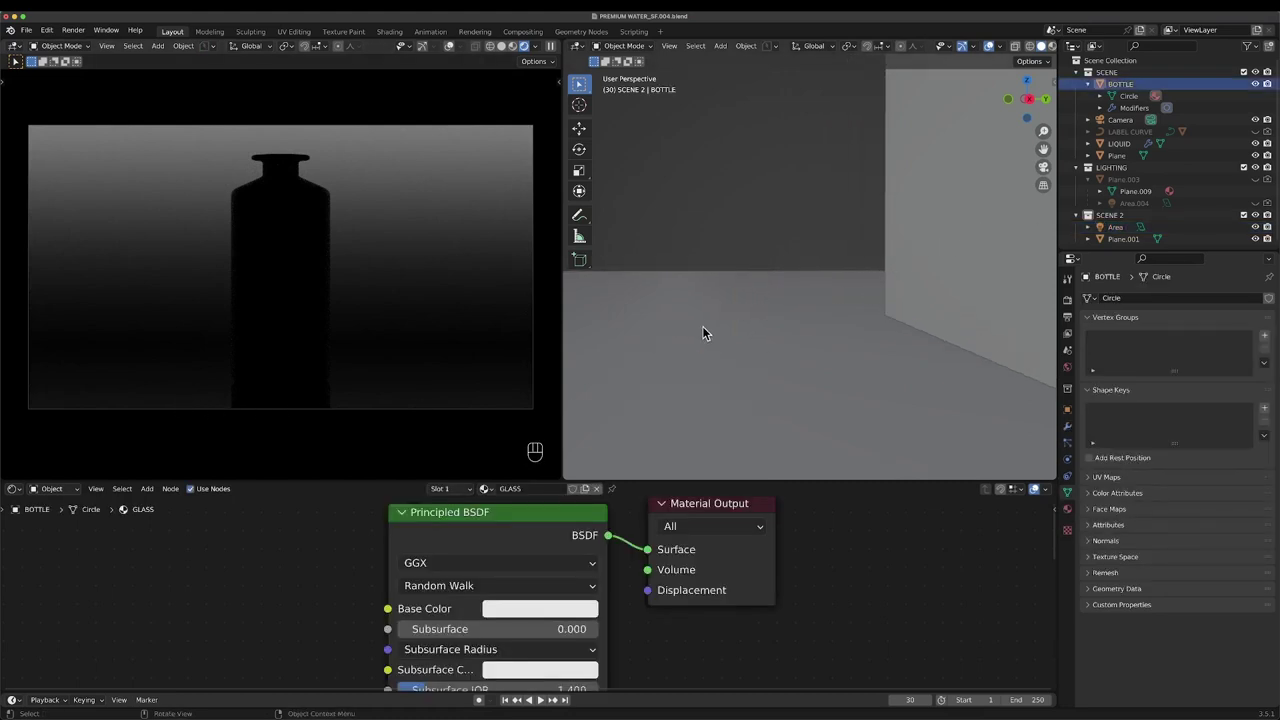
pyautogui.click(752, 325)
pyautogui.press('x')
pyautogui.press('shift+a')
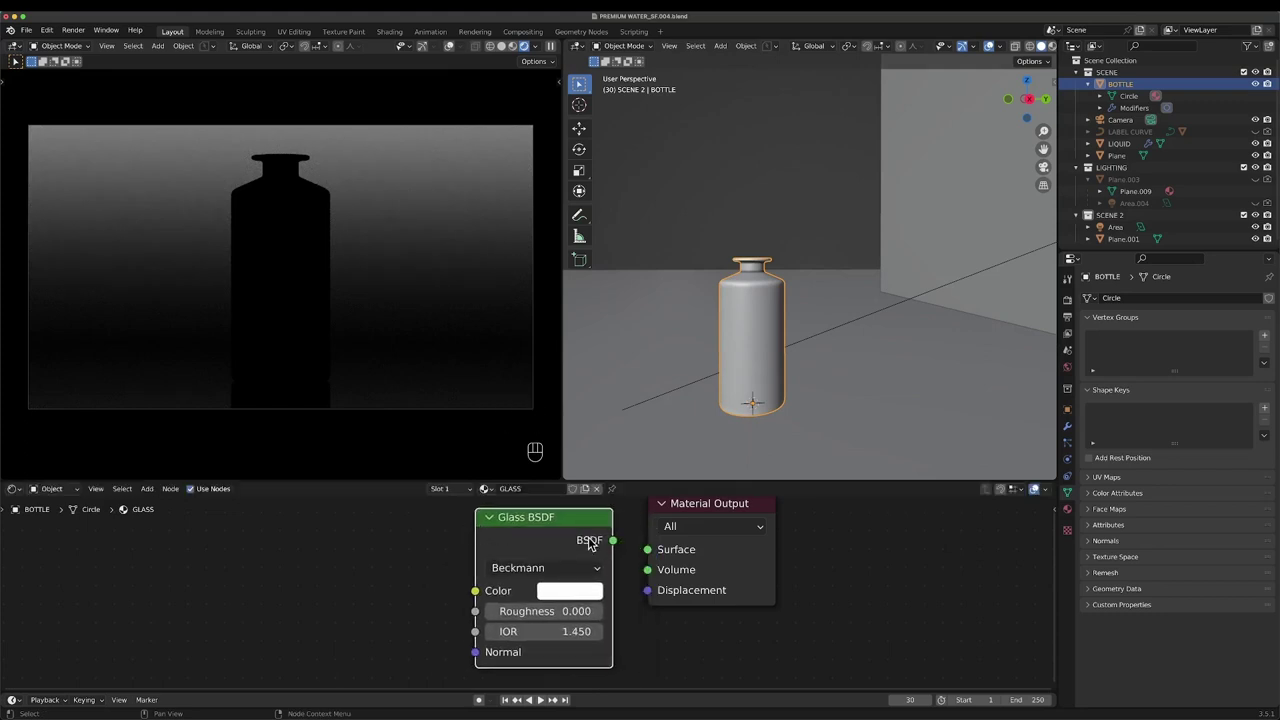
pyautogui.click(652, 555)
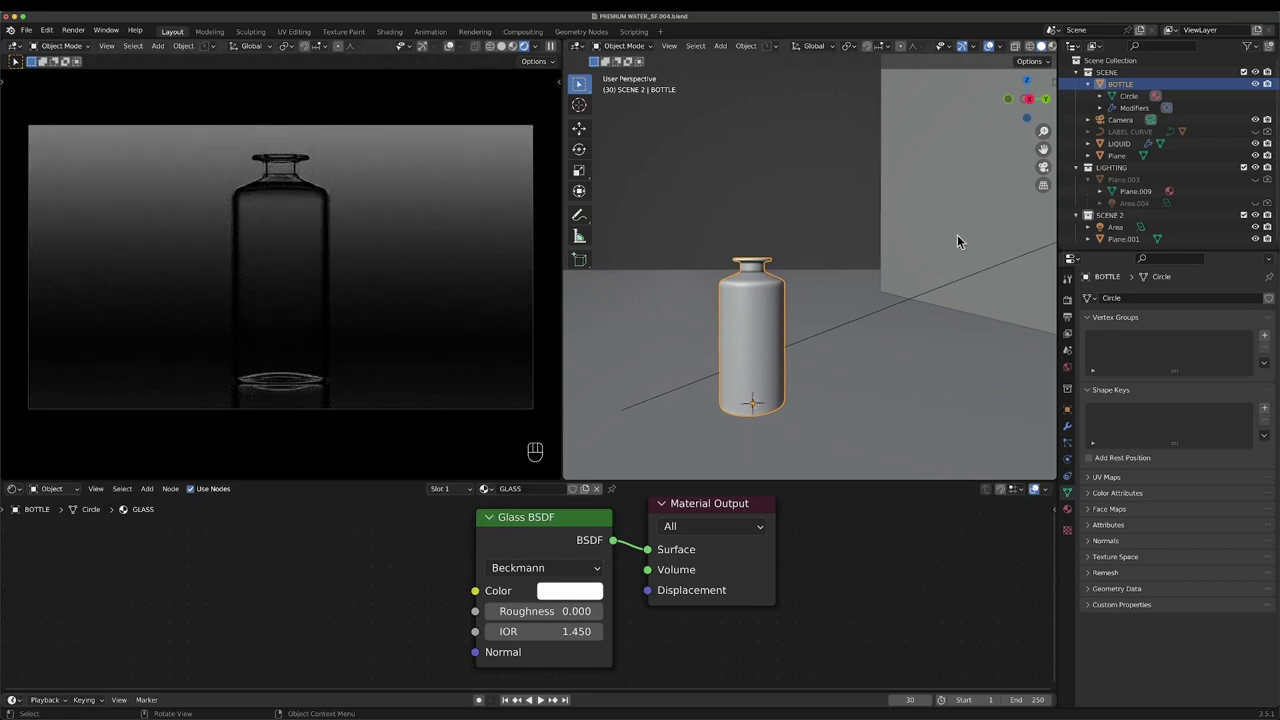
pyautogui.middleClick(889, 258)
# - Set the area light to 250 W power and 60° spread, and add about 11.6° of X tilt
pyautogui.moveTo(815, 288); pyautogui.dragTo(806, 267)
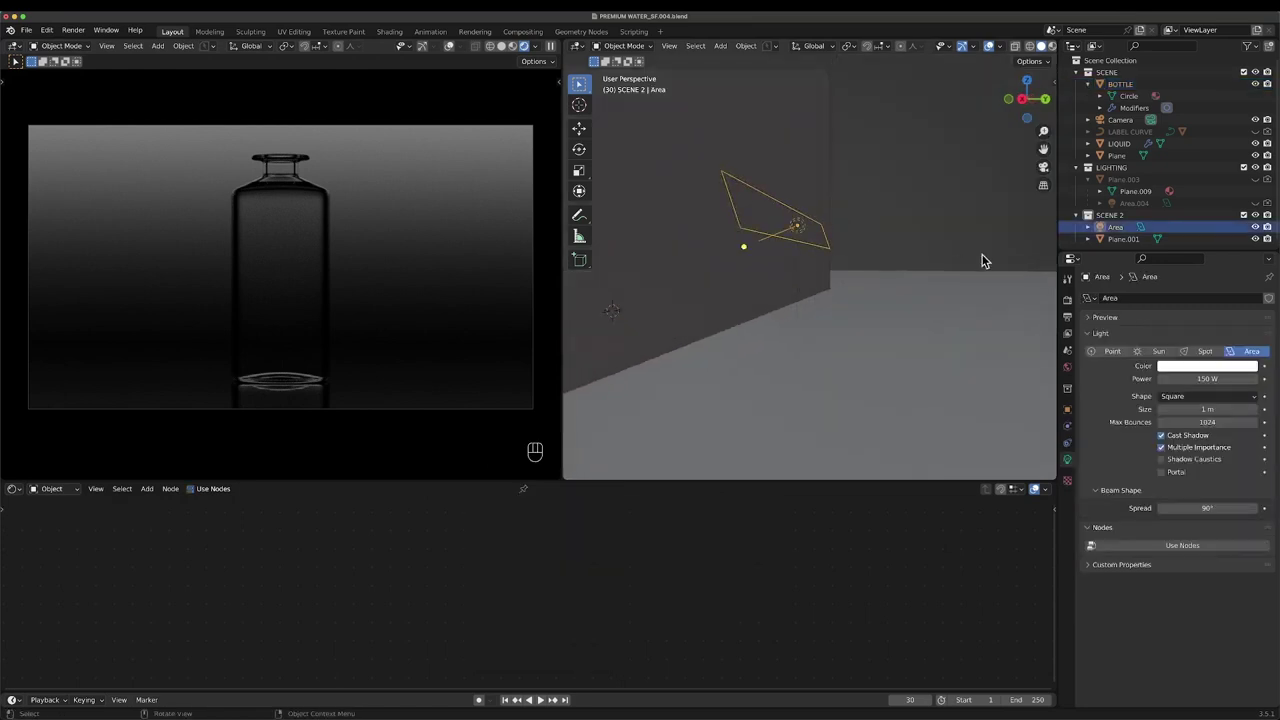
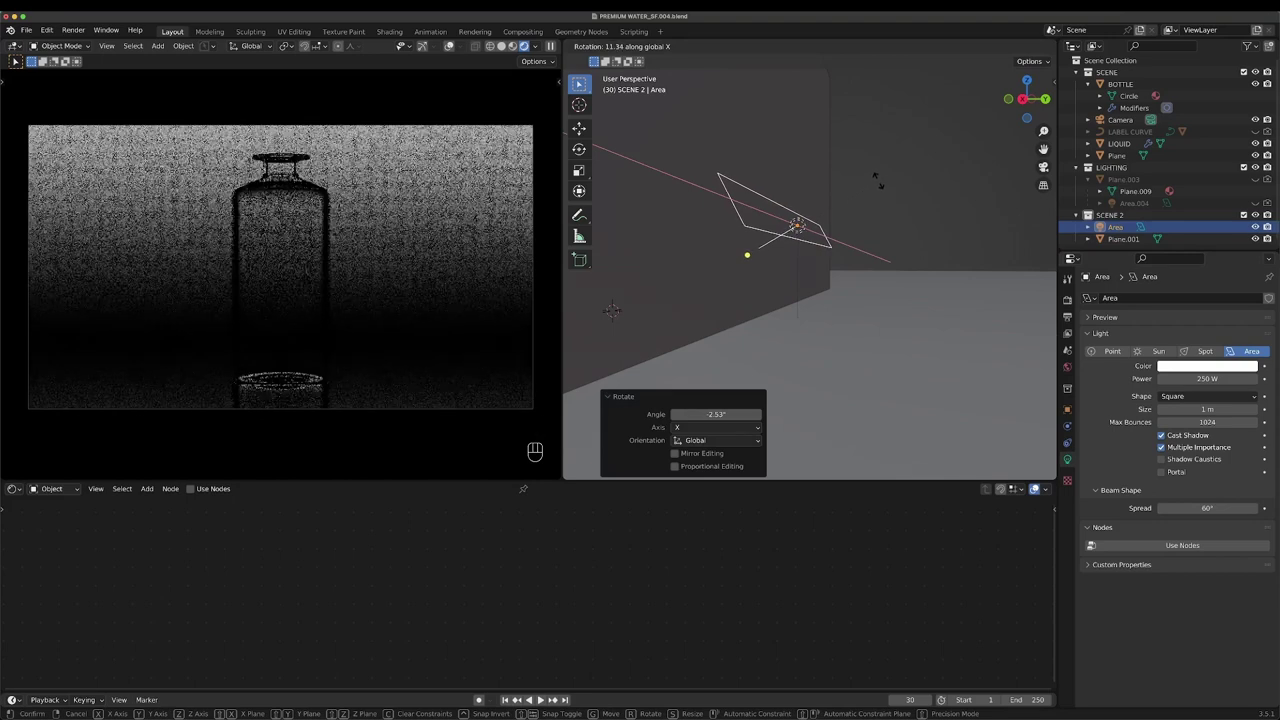
pyautogui.click(882, 183)
pyautogui.moveTo(808, 283); pyautogui.dragTo(770, 280)
pyautogui.moveTo(776, 276); pyautogui.dragTo(846, 306)
pyautogui.moveTo(842, 290); pyautogui.dragTo(748, 268)
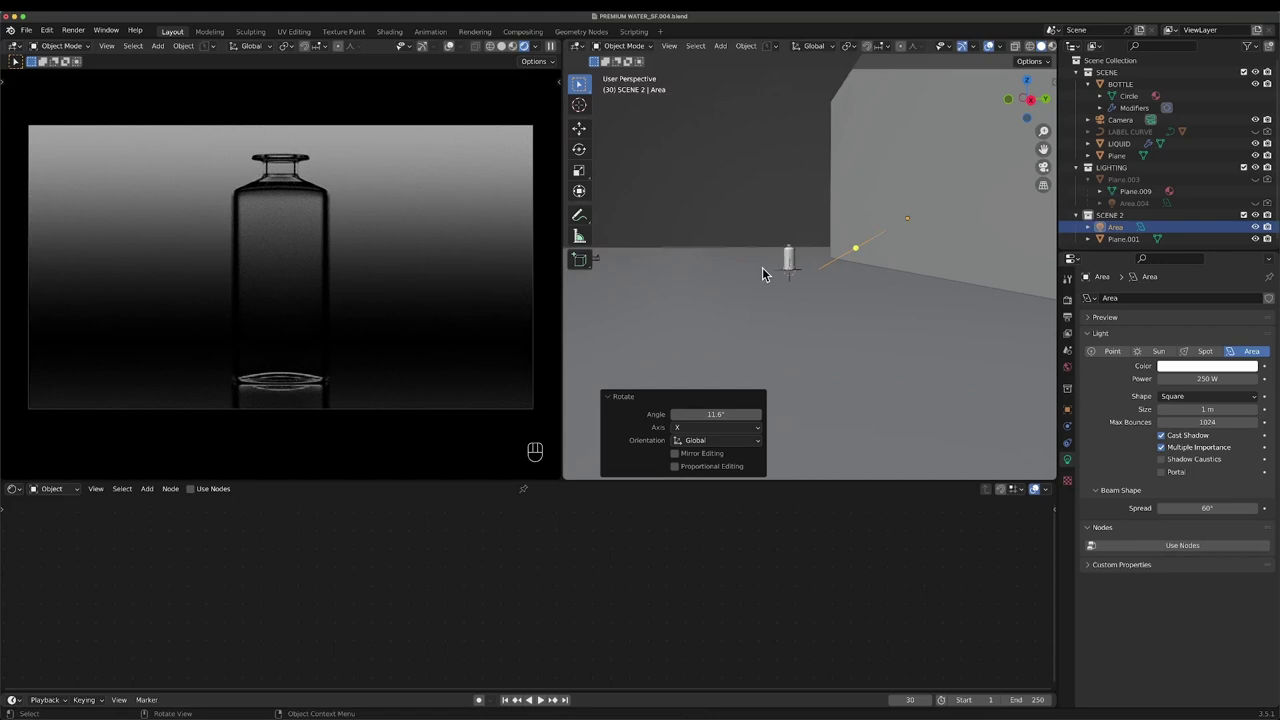
pyautogui.middleClick(785, 286)
# - Add a UV Sphere near the bottle and move it straight upward
pyautogui.middleClick(797, 264)
pyautogui.moveTo(796, 273); pyautogui.dragTo(814, 289)
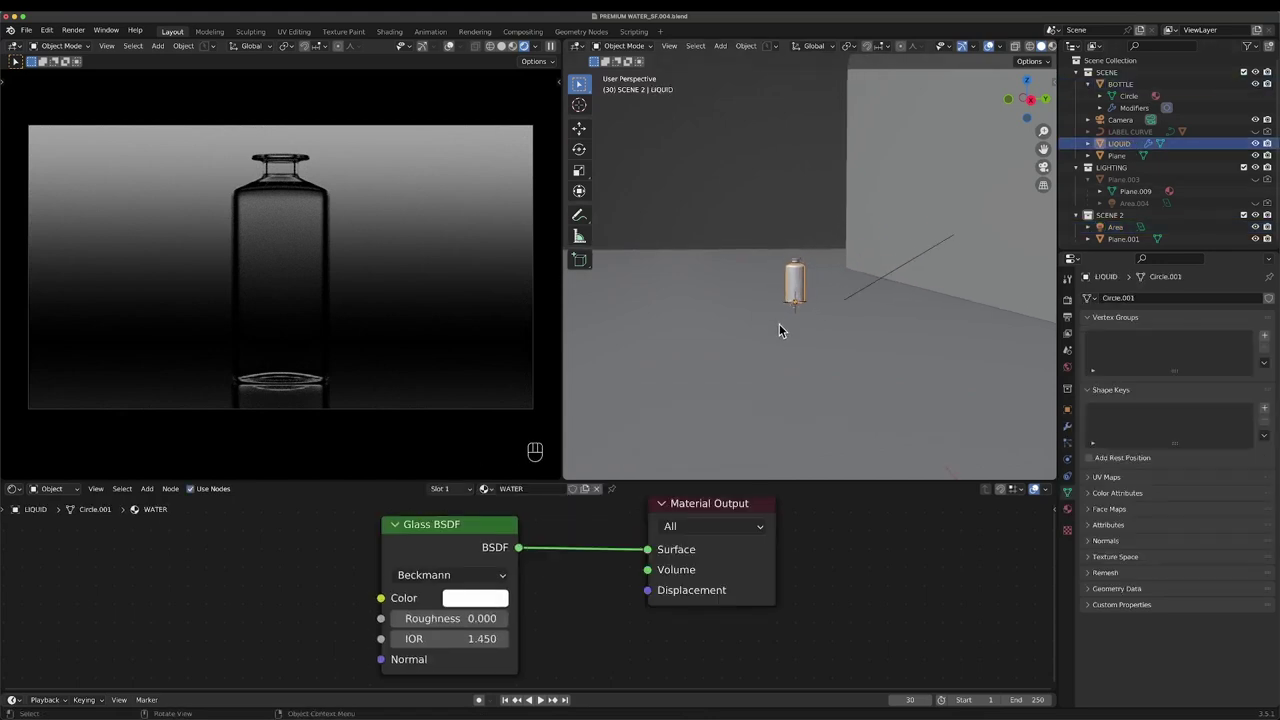
pyautogui.click(813, 323)
pyautogui.middleClick(808, 280)
pyautogui.moveTo(779, 280); pyautogui.dragTo(884, 315)
pyautogui.click(825, 298)
pyautogui.press('shift+a')
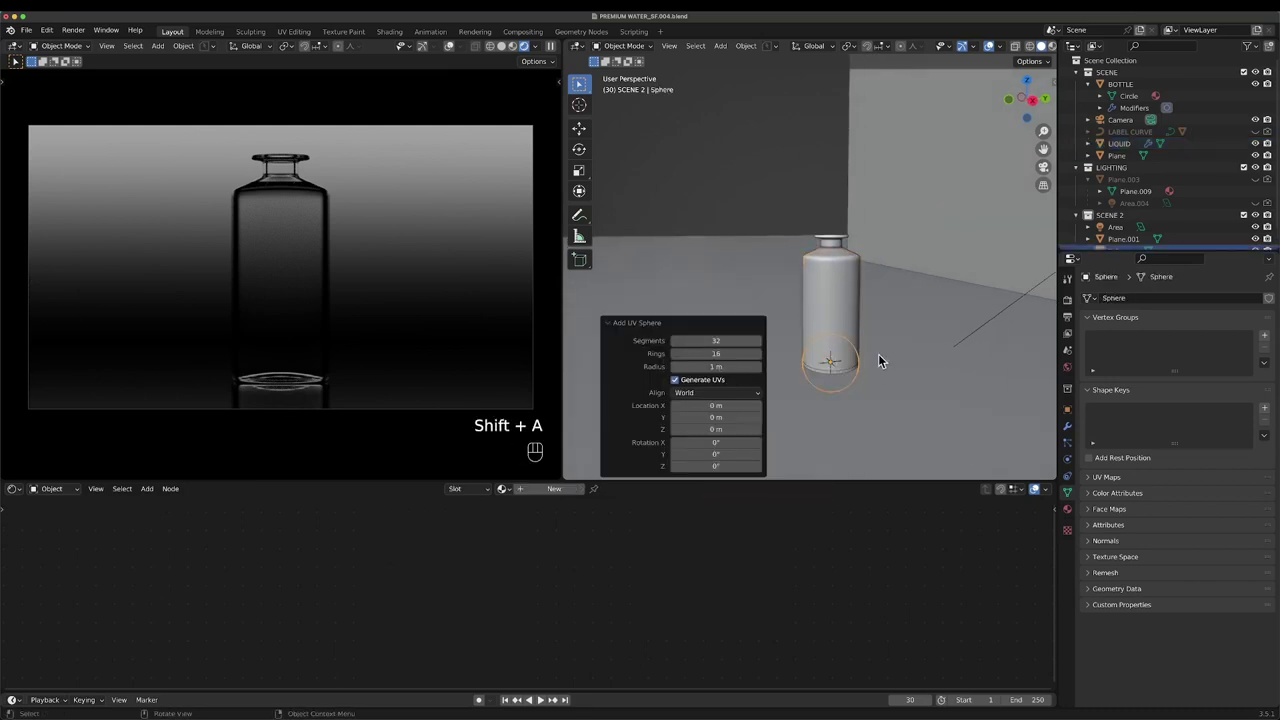
pyautogui.press('g')
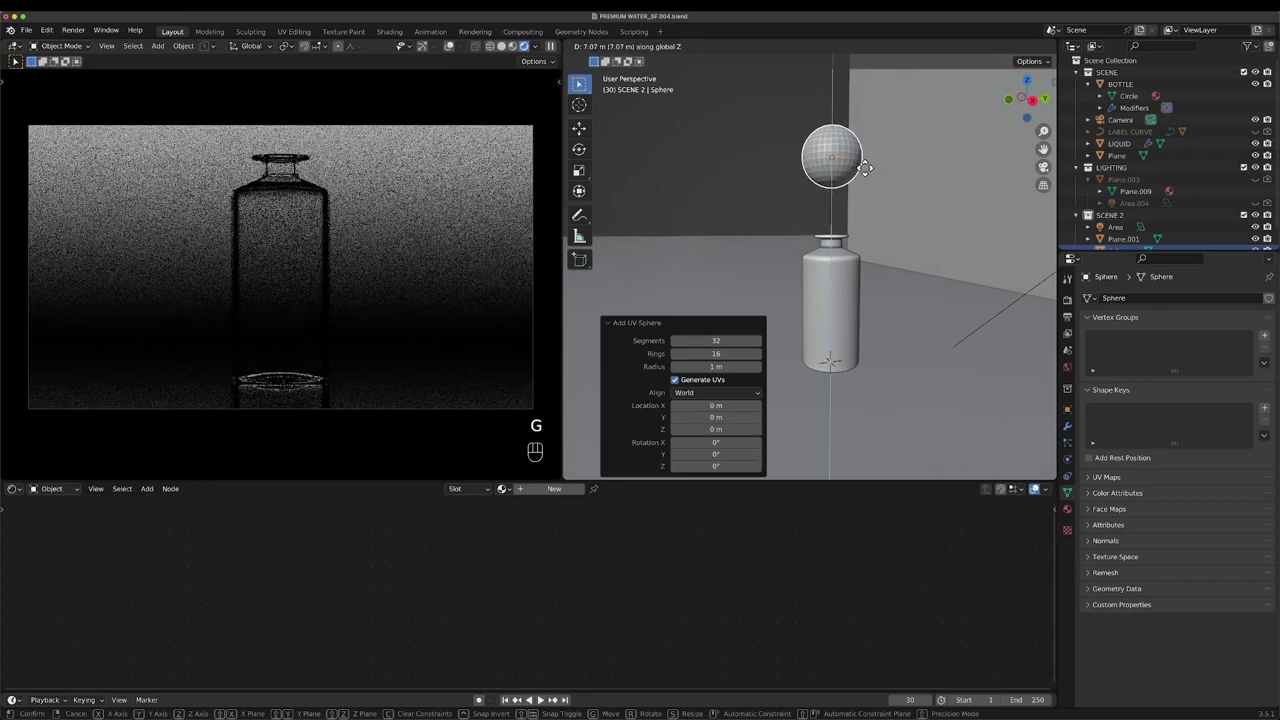
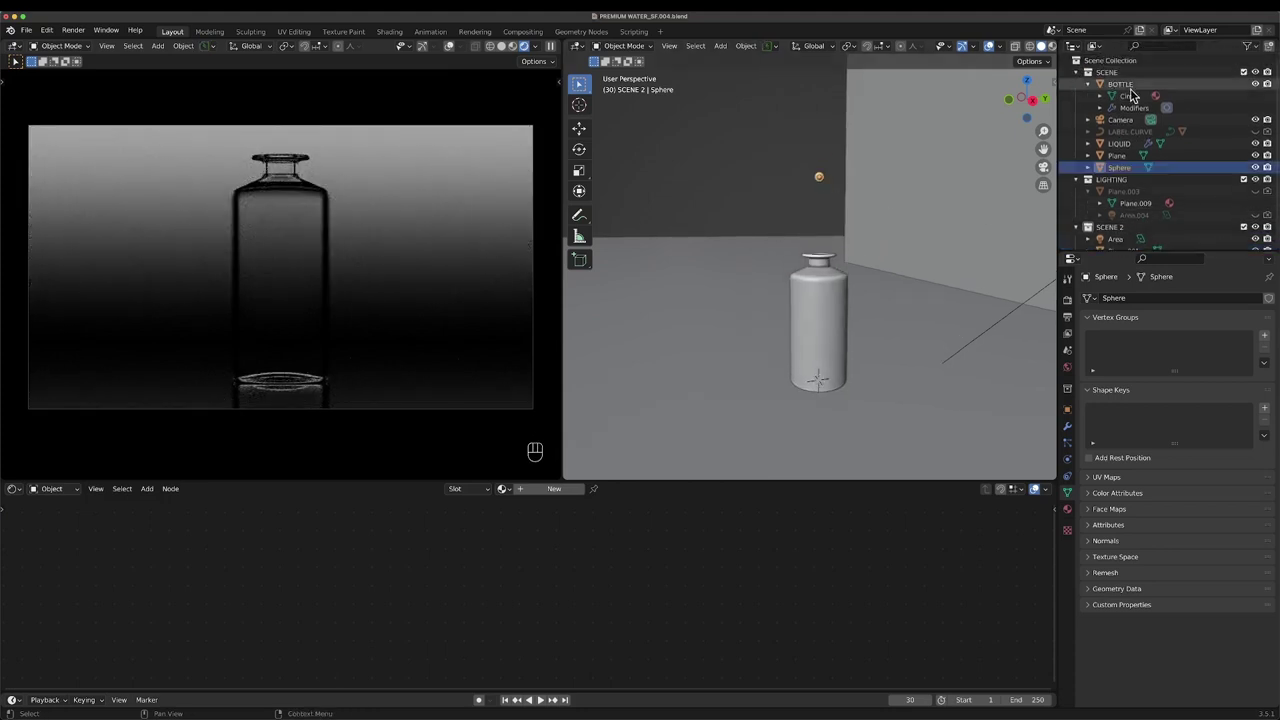
# - Rename the sphere BUBBLE and give it a Glass BSDF material named BUBBLES linked to Surface
pyautogui.doubleClick(1123, 174)
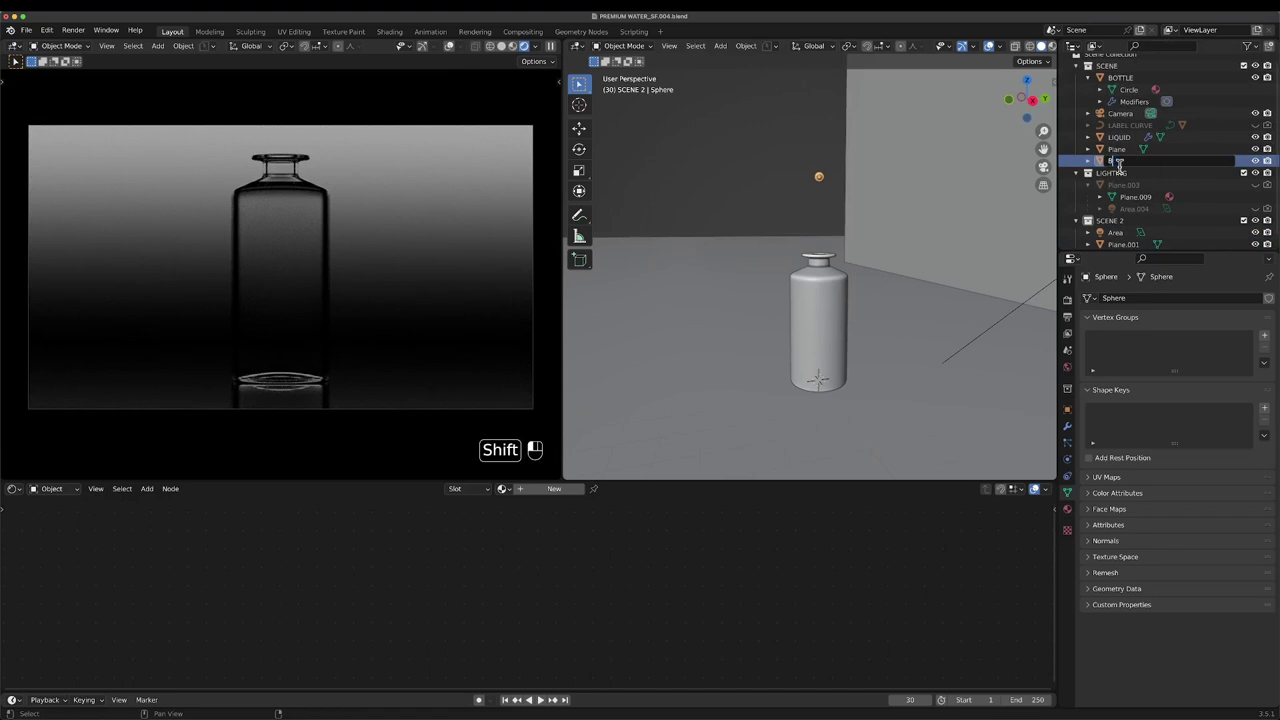
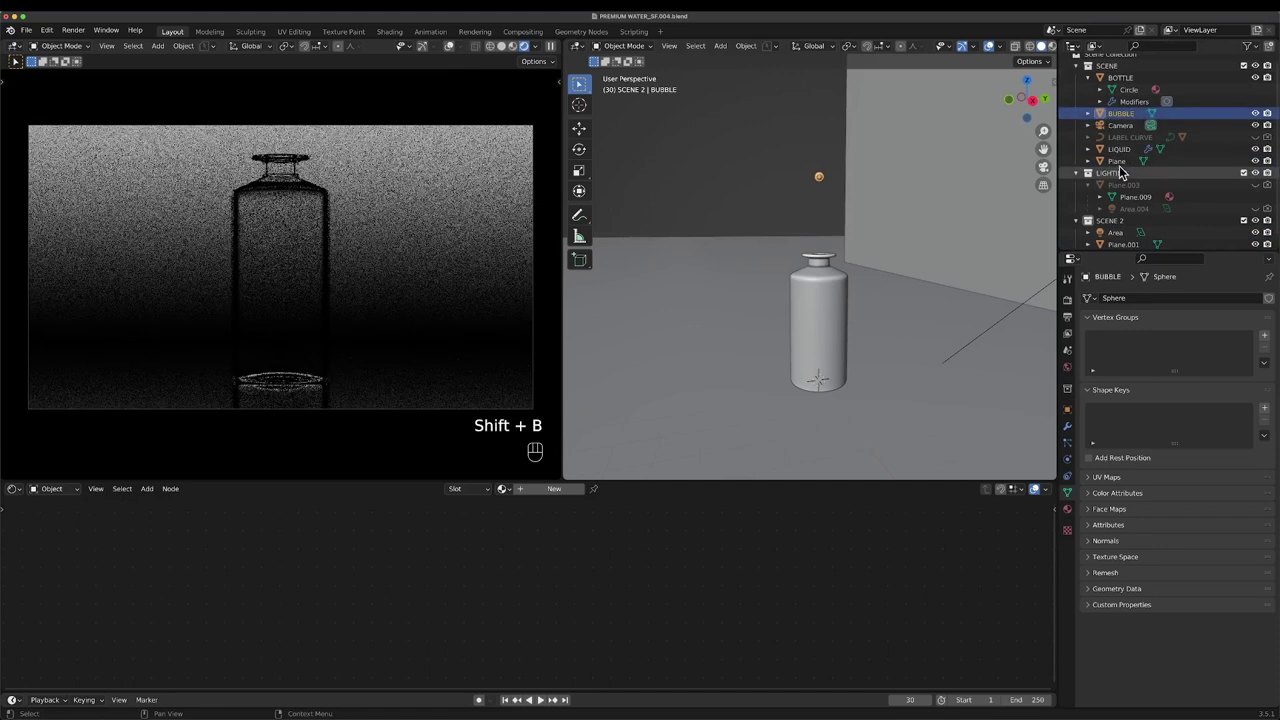
pyautogui.click(553, 489)
pyautogui.click(530, 519)
pyautogui.press('x')
pyautogui.press('shift+a')
pyautogui.press('s')
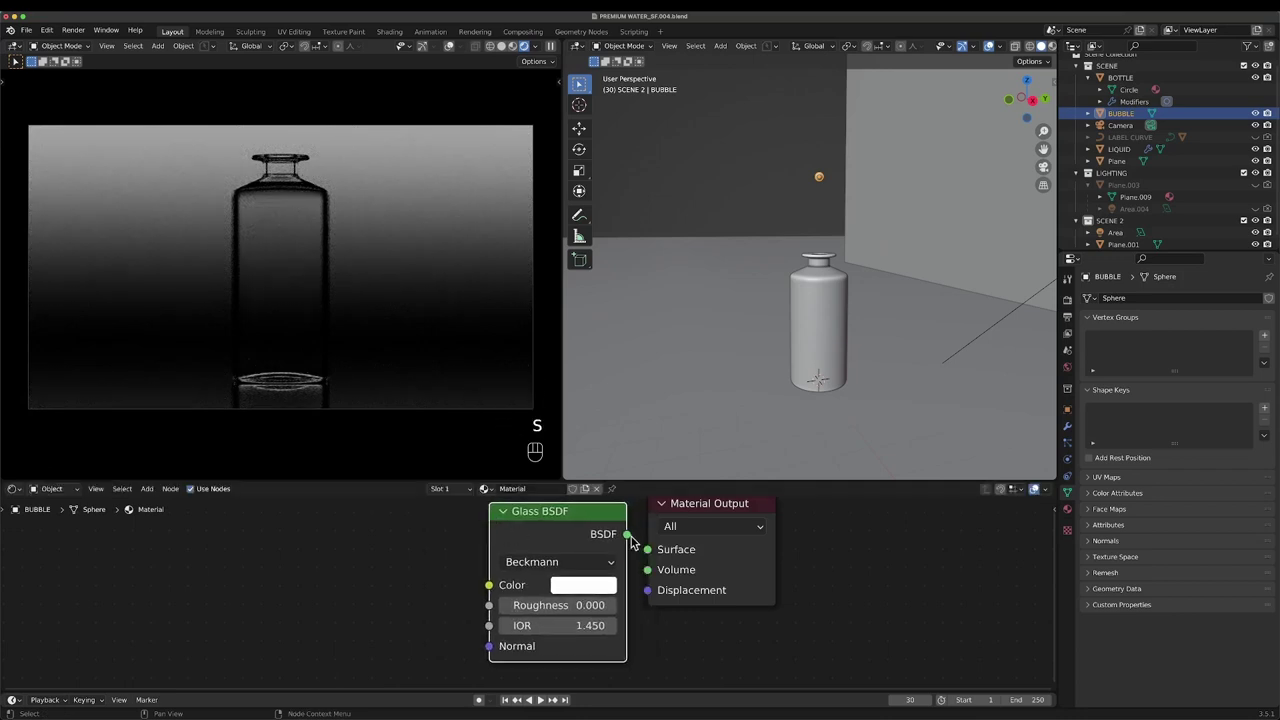
pyautogui.moveTo(632, 543); pyautogui.dragTo(652, 556)
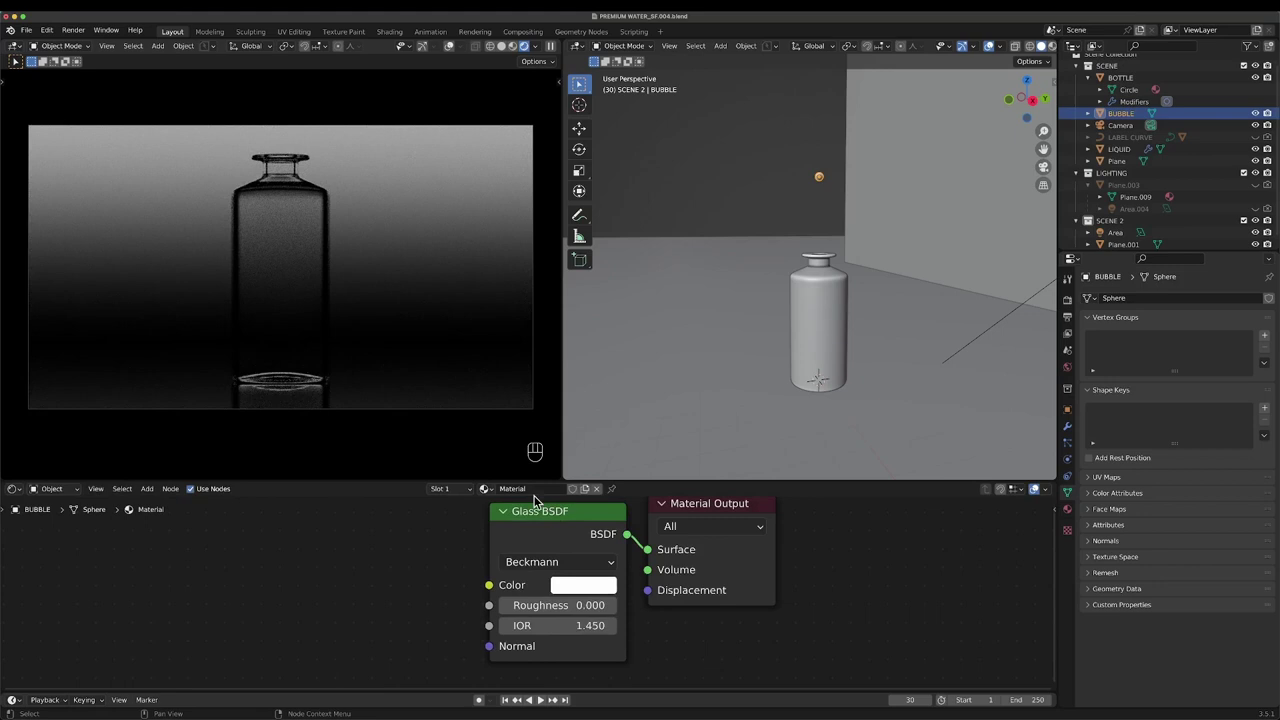
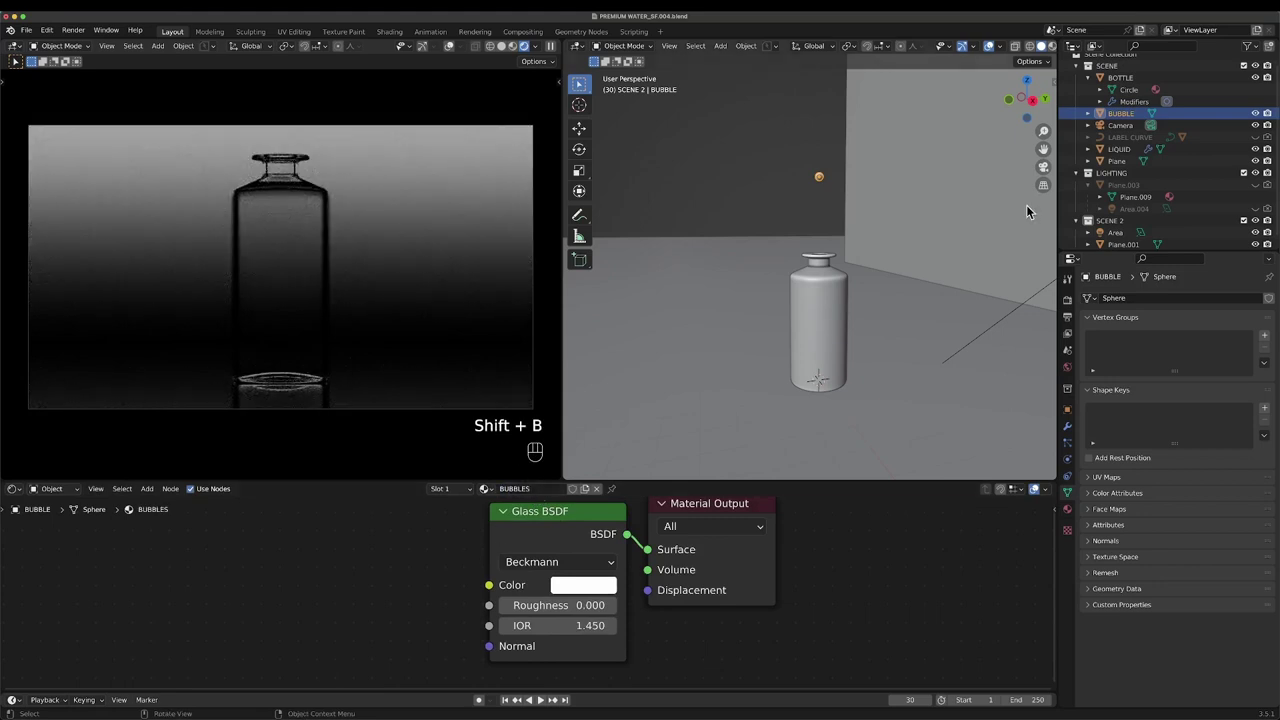
# - Hide BUBBLE, then give LIQUID a particle system rendered as BUBBLE objects at scale 0.15, randomness 0.2
pyautogui.click(1263, 123)
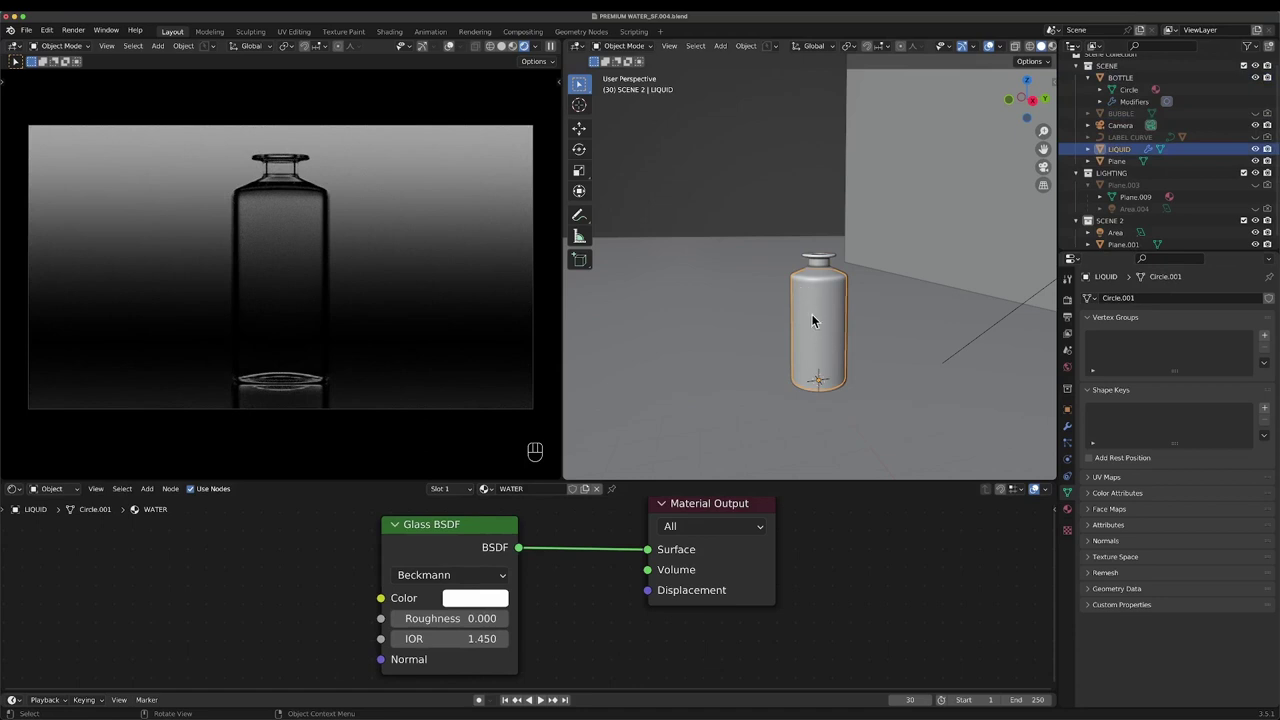
pyautogui.moveTo(822, 314); pyautogui.dragTo(896, 319)
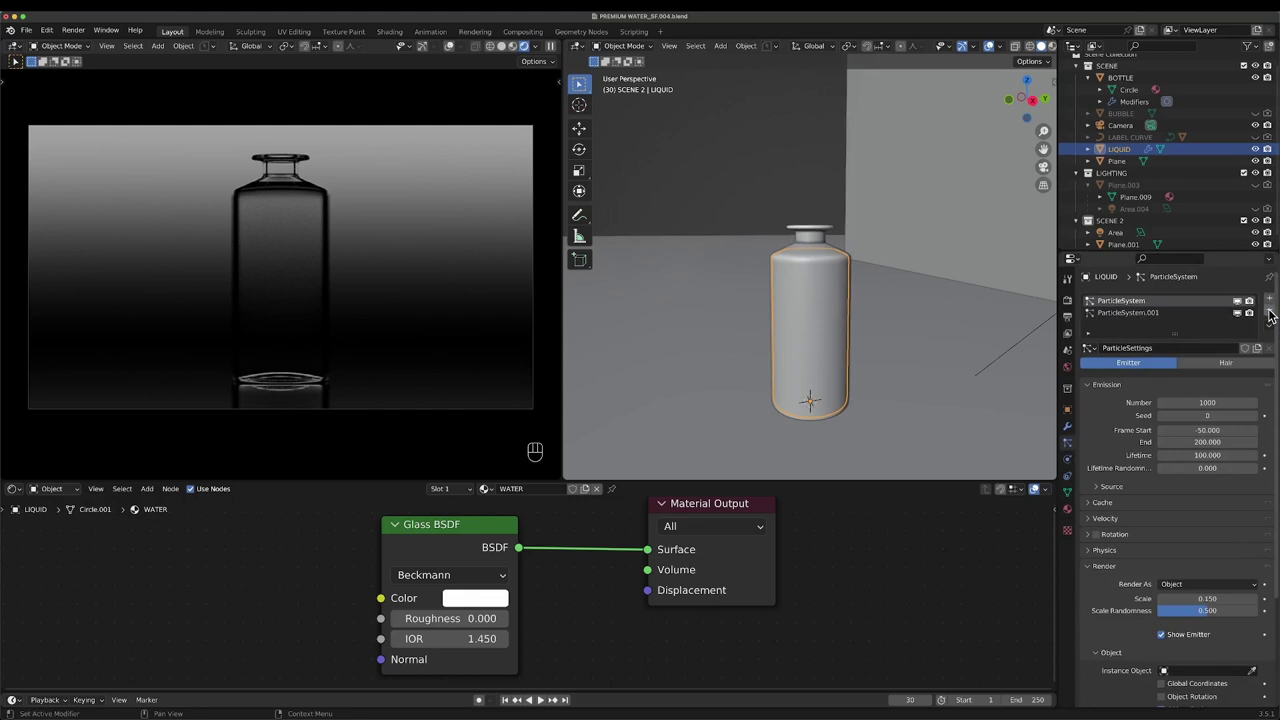
pyautogui.doubleClick(1273, 312)
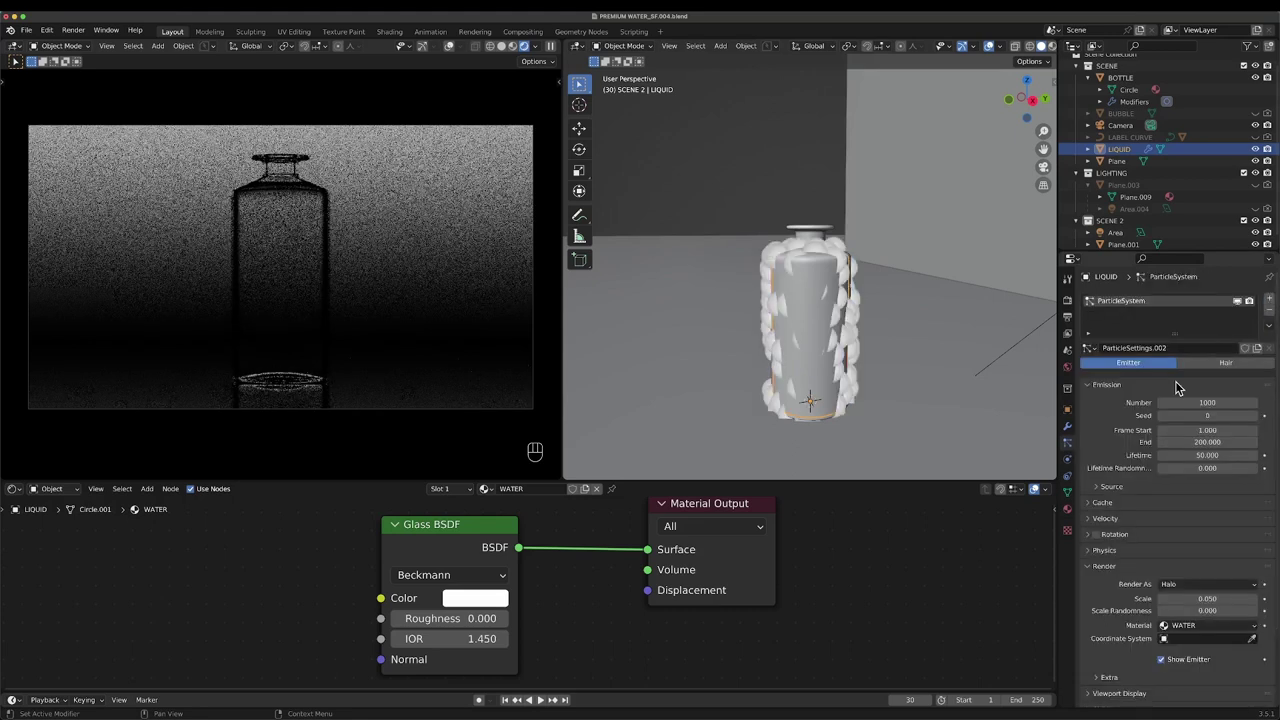
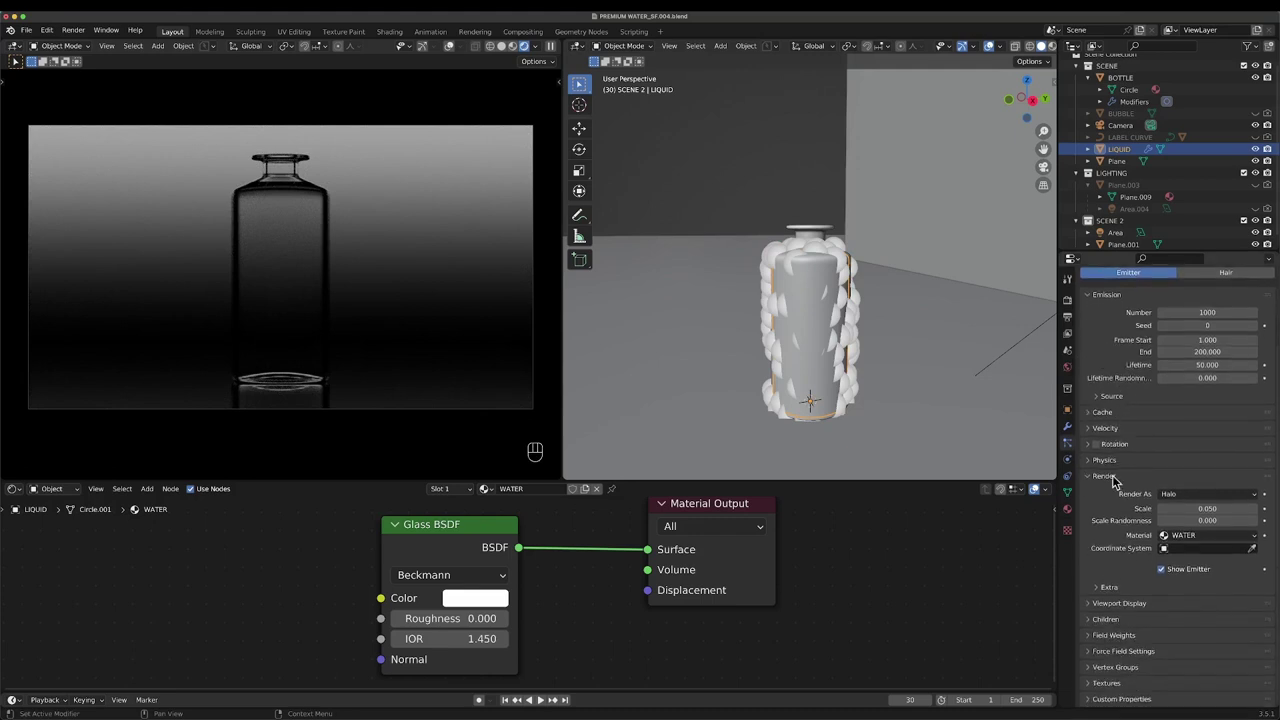
pyautogui.click(1195, 501)
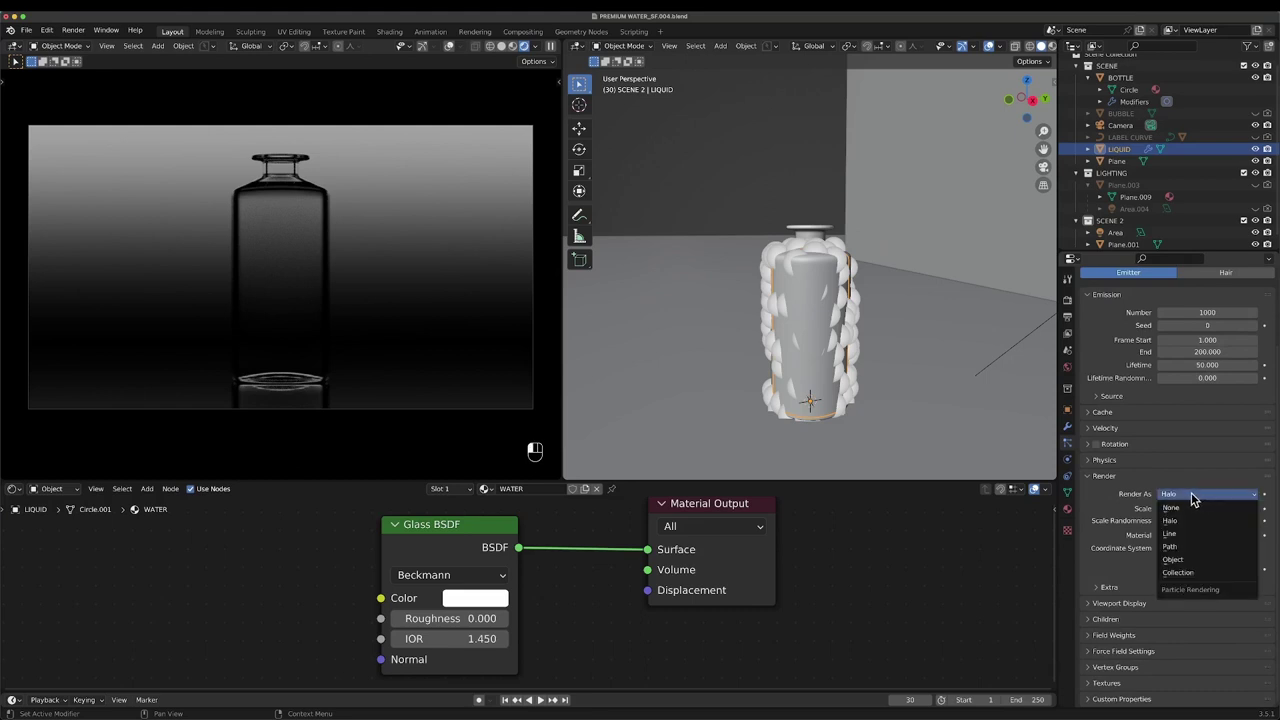
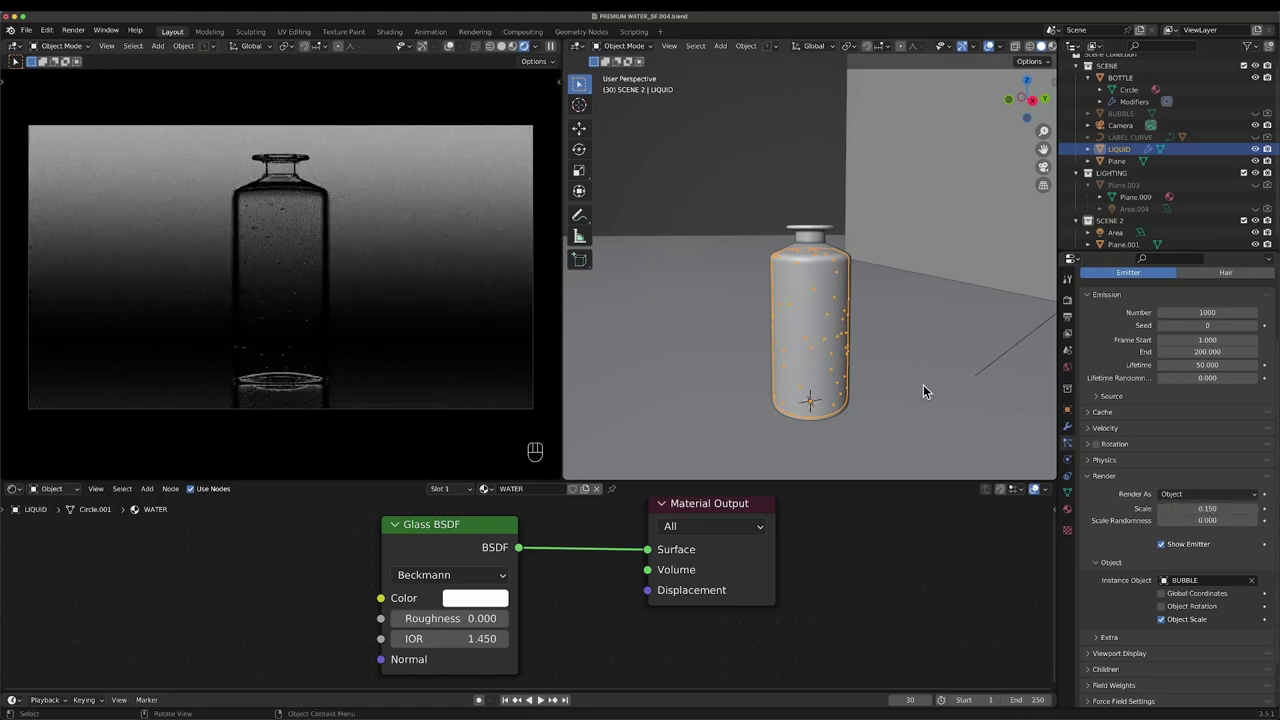
pyautogui.moveTo(1232, 520); pyautogui.dragTo(1234, 521)
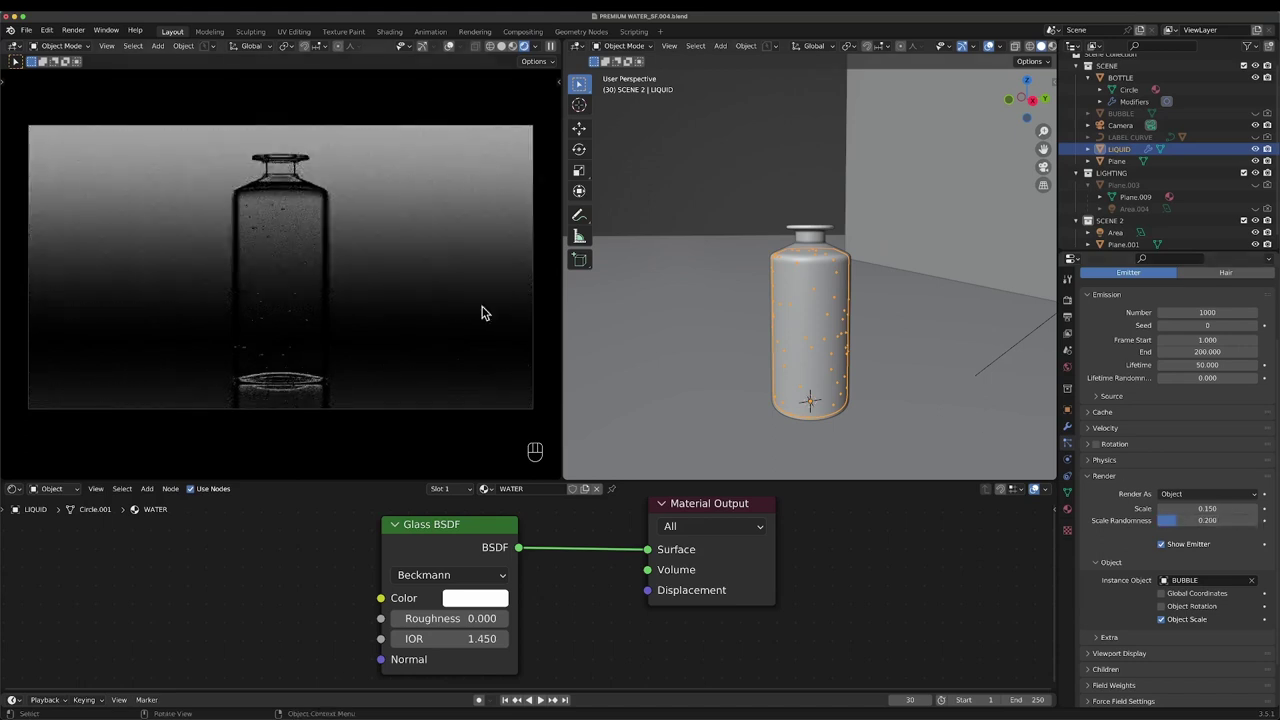
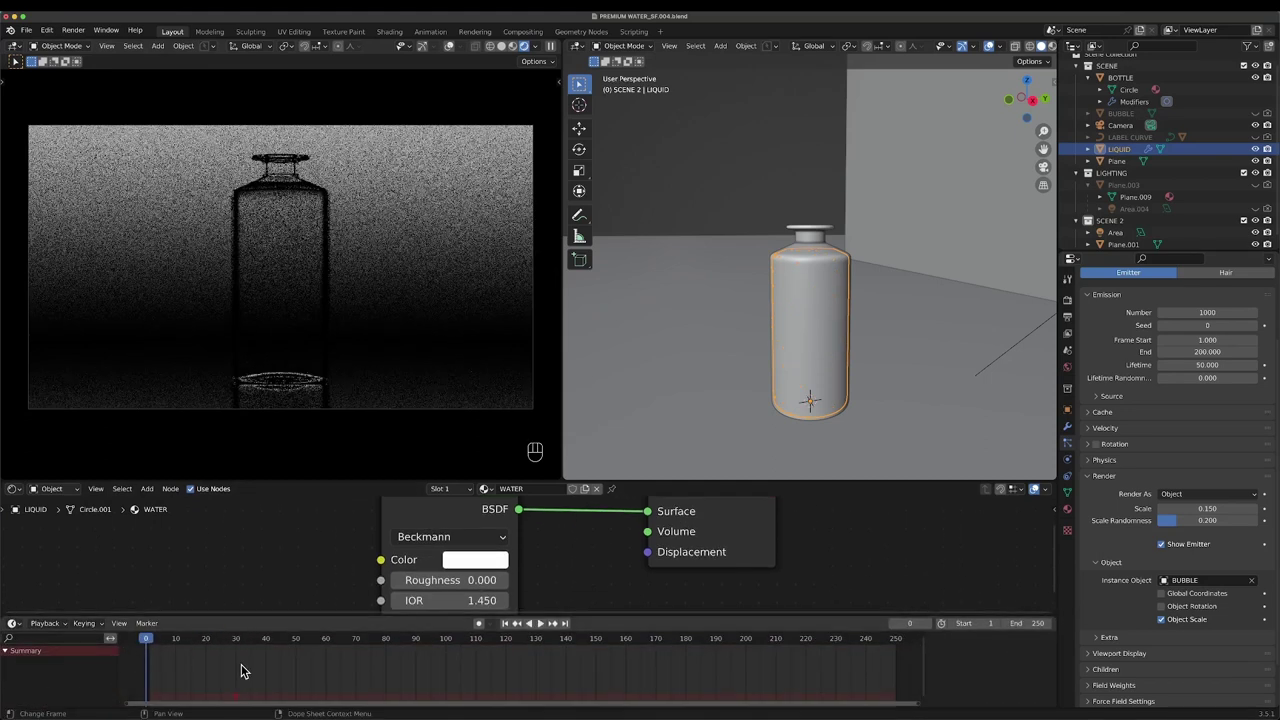
# - Preview the bubble animation and scrub the timeline back to the start
pyautogui.press('space')
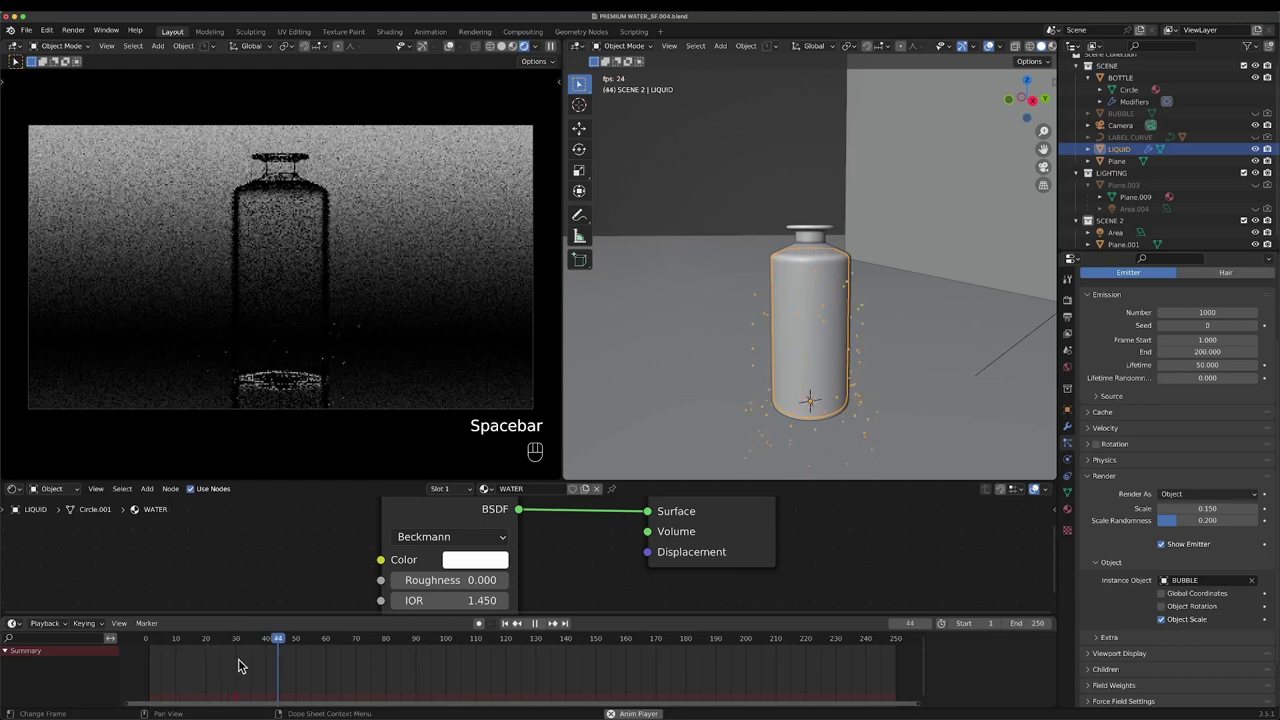
pyautogui.press('space')
pyautogui.moveTo(163, 646); pyautogui.dragTo(137, 643)
pyautogui.press('space')
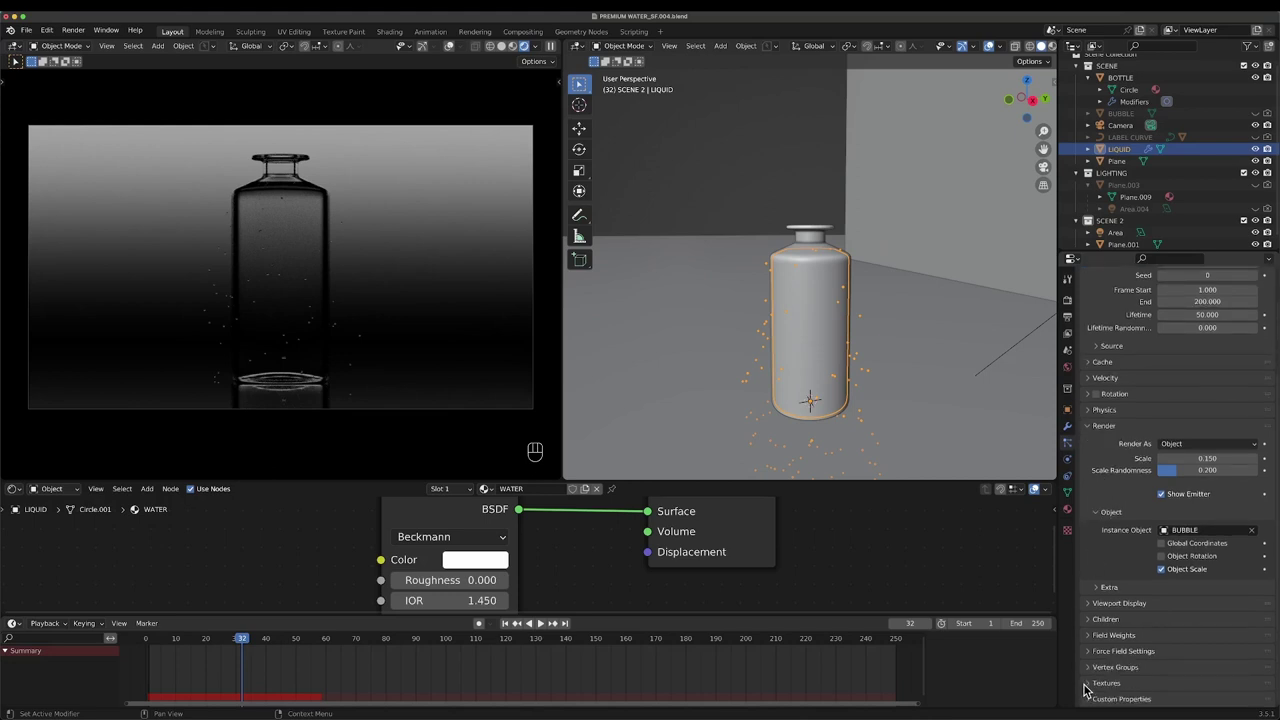
# - Set the particles' Gravity field weight to -0.1 and play back to confirm the bubbles rise
pyautogui.click(1094, 638)
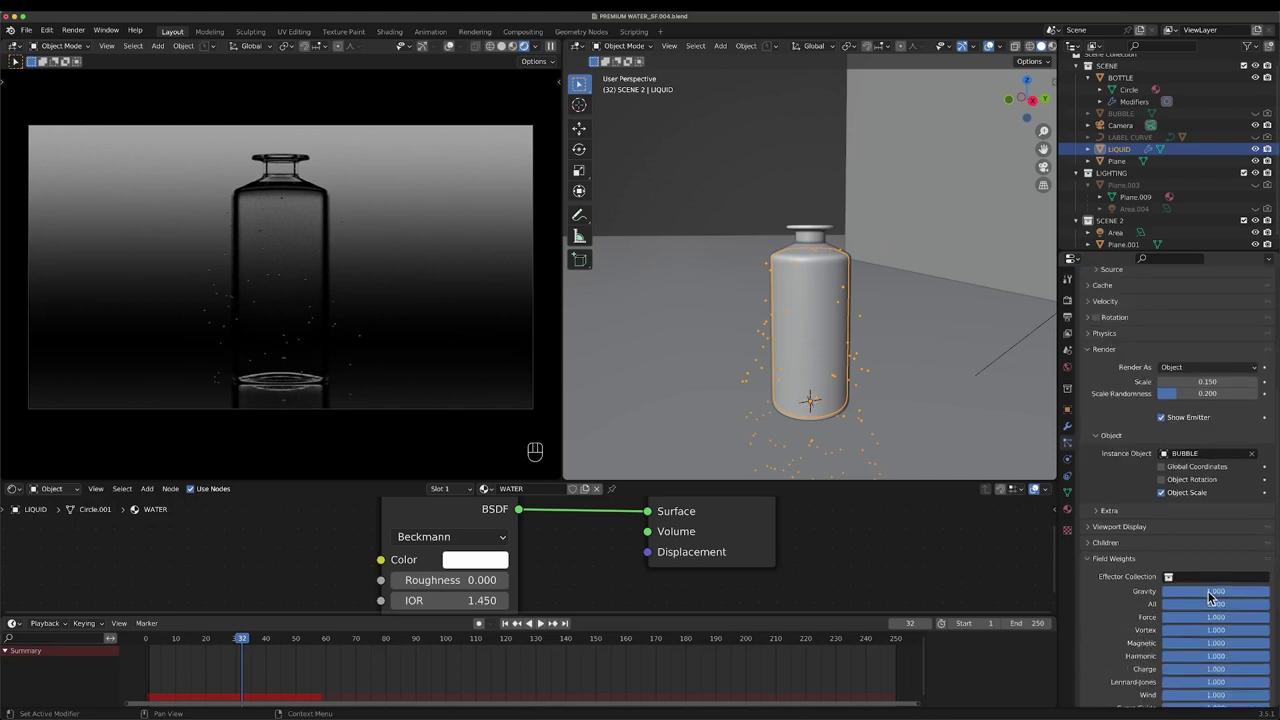
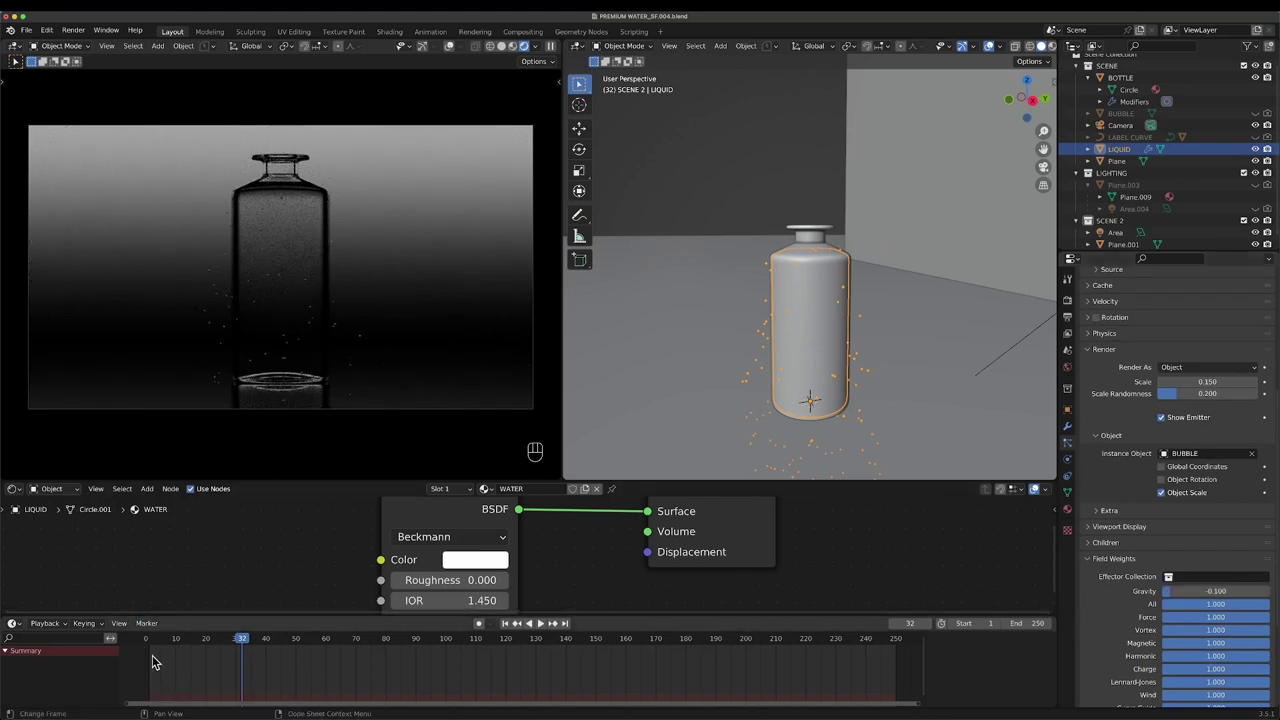
pyautogui.click(138, 647)
pyautogui.press('space')
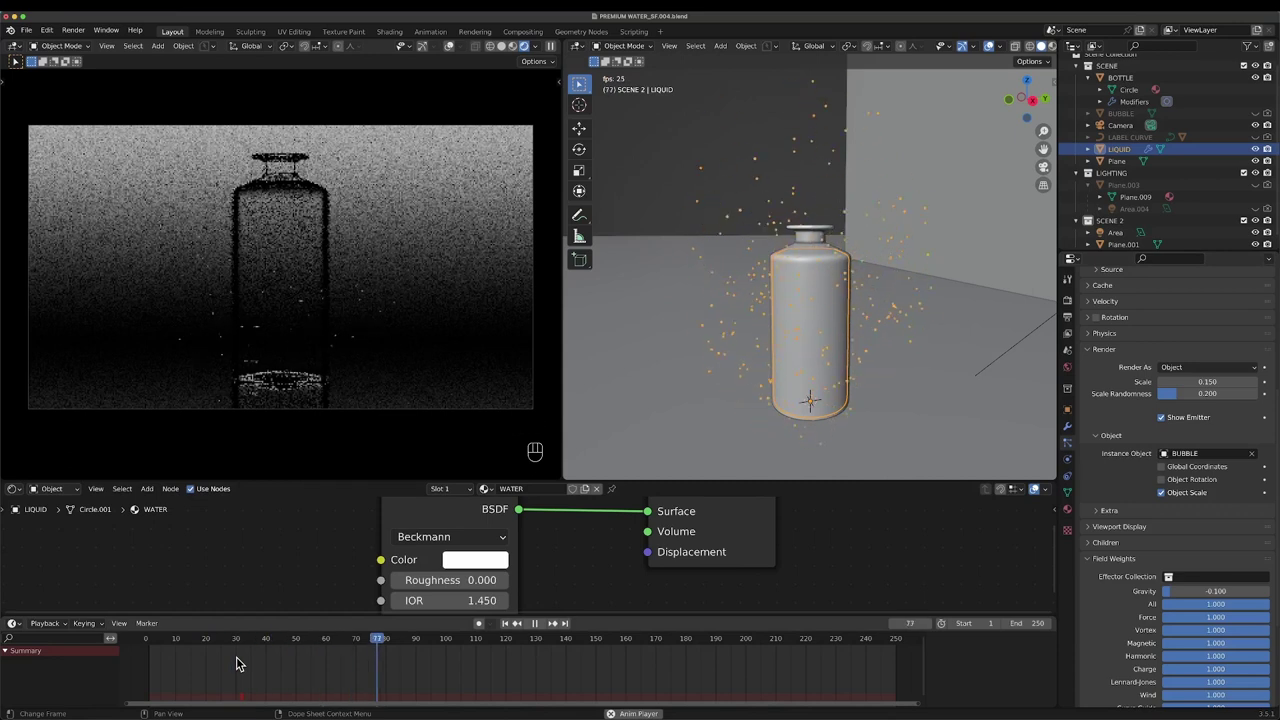
pyautogui.press('space')
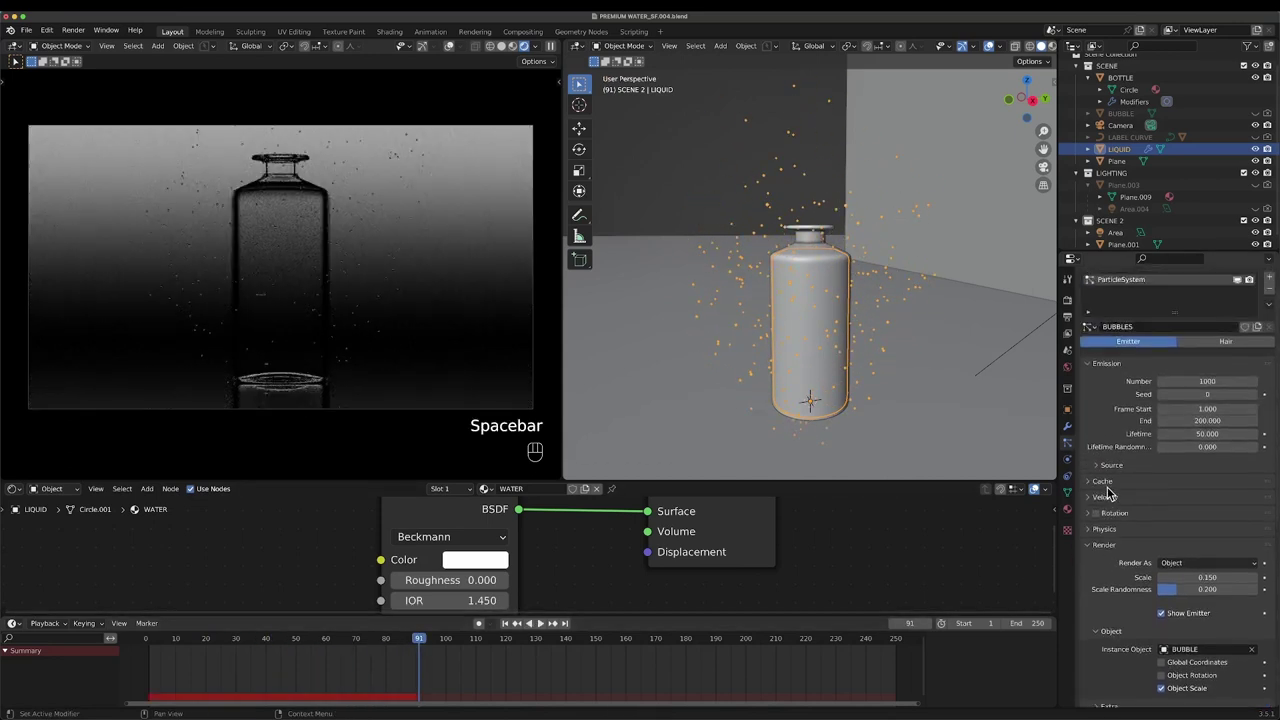
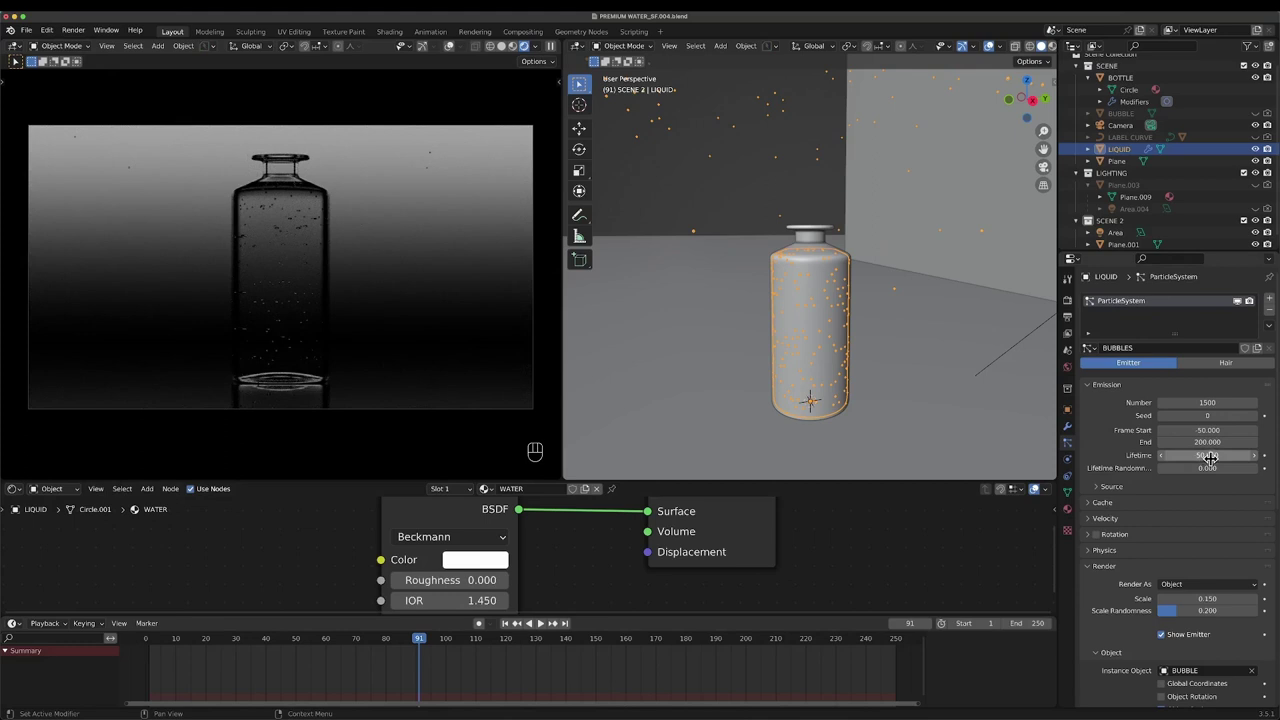
# - Set emission to 1500 bubbles from frame -50, lifetime 100 with 0.5 randomness, and preview
pyautogui.moveTo(192, 646); pyautogui.dragTo(417, 647)
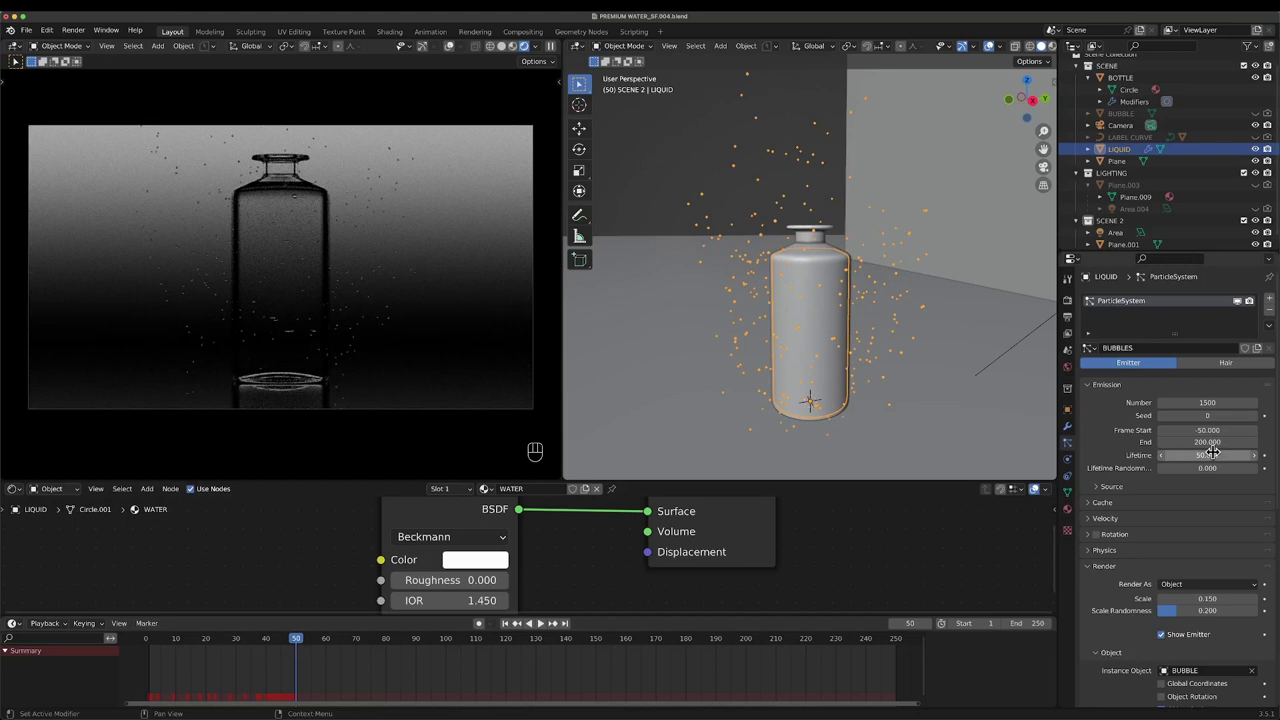
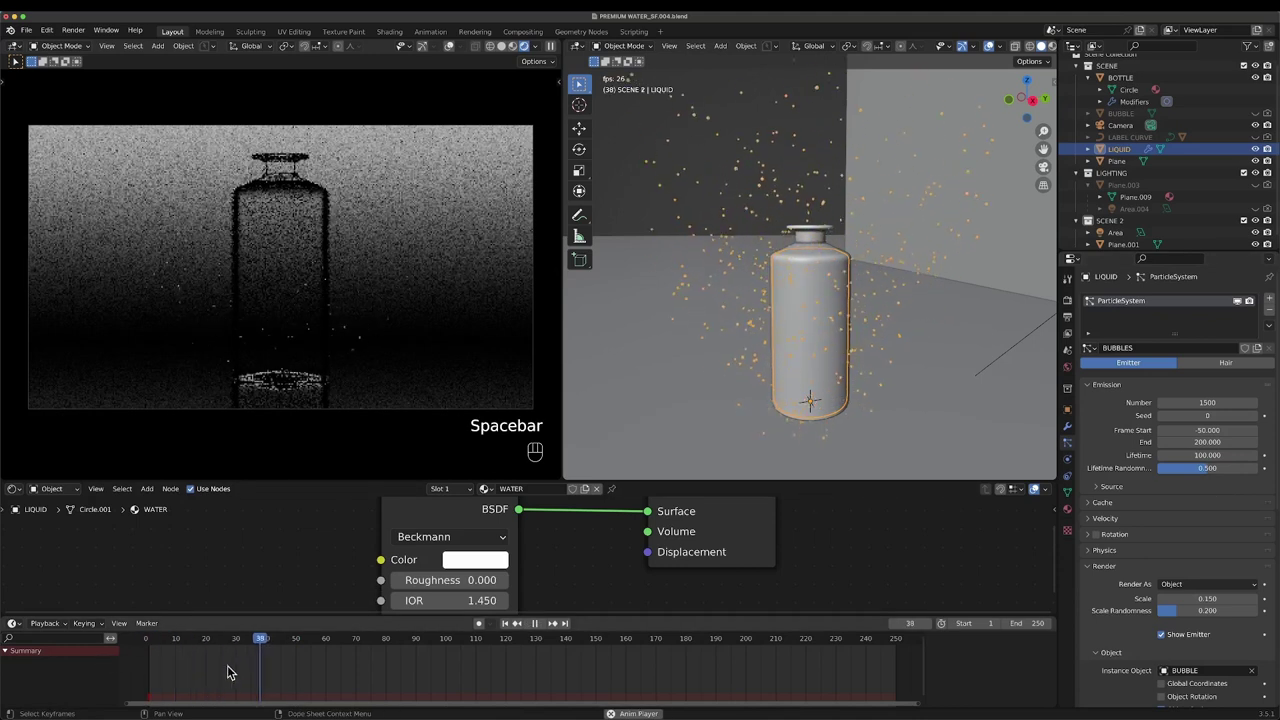
pyautogui.press('space')
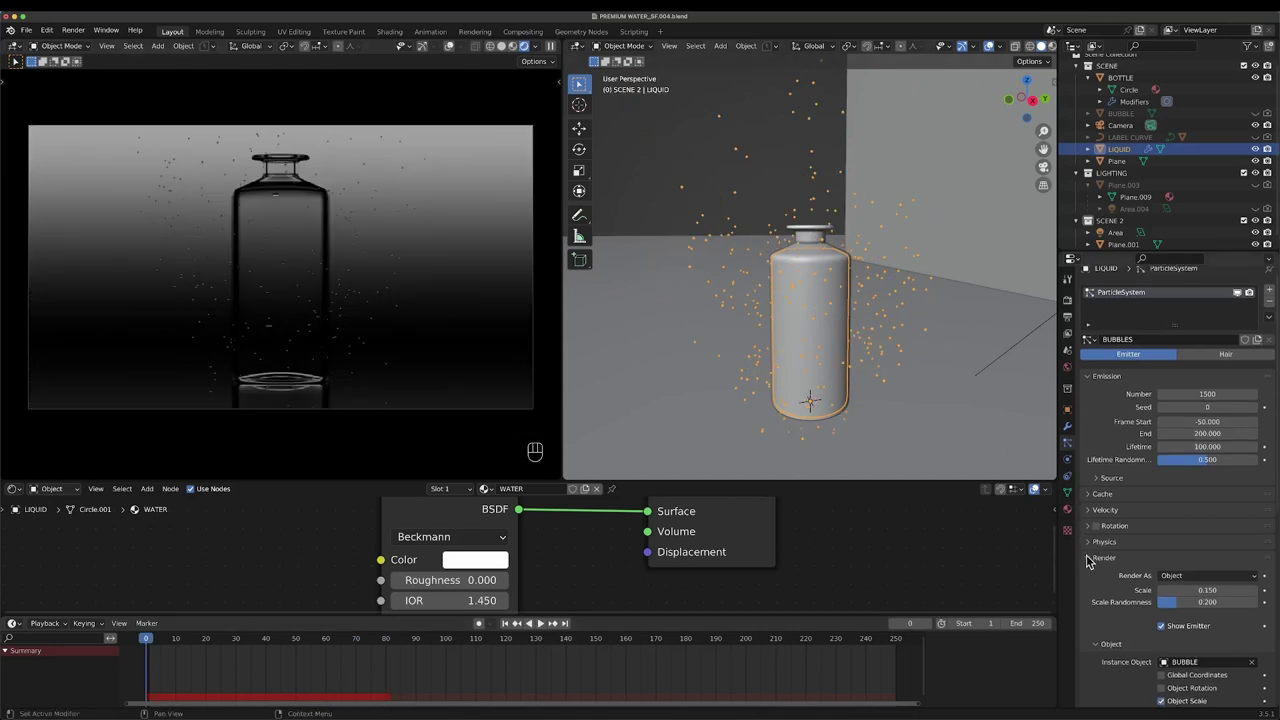
# - Set the bubbles' Brownian force to 1.4 and play back to check the motion
pyautogui.click(1092, 546)
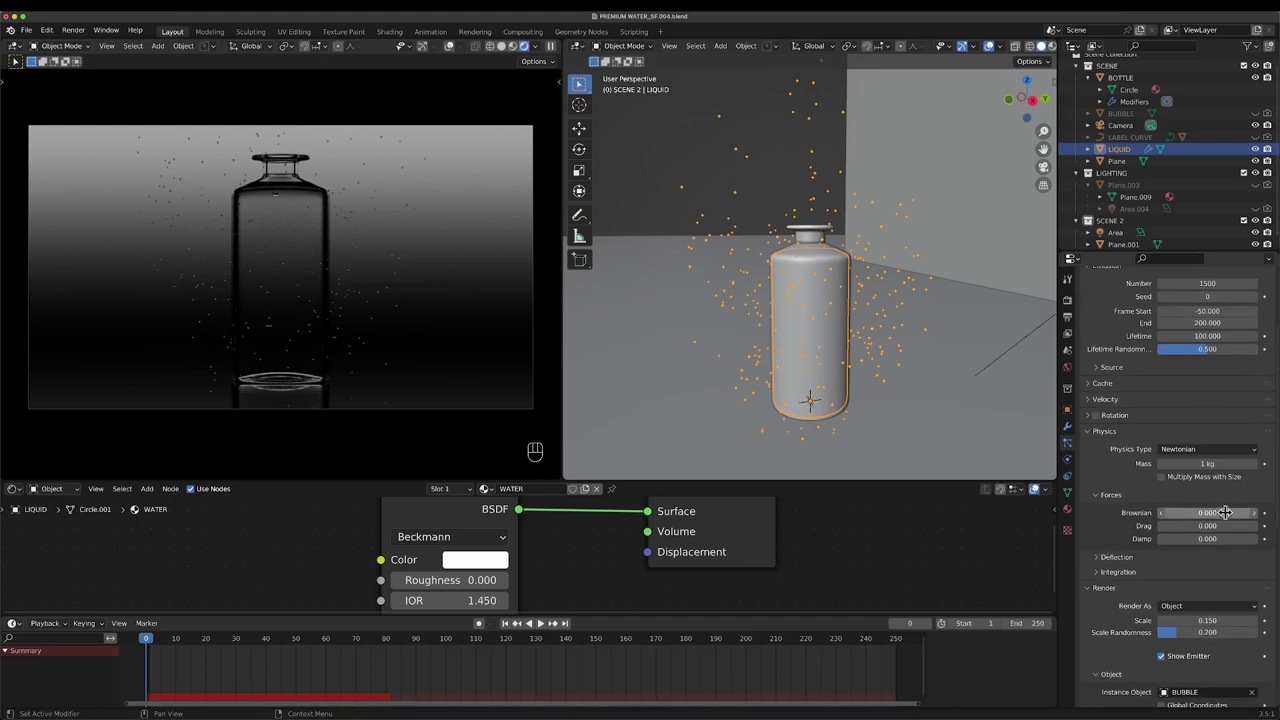
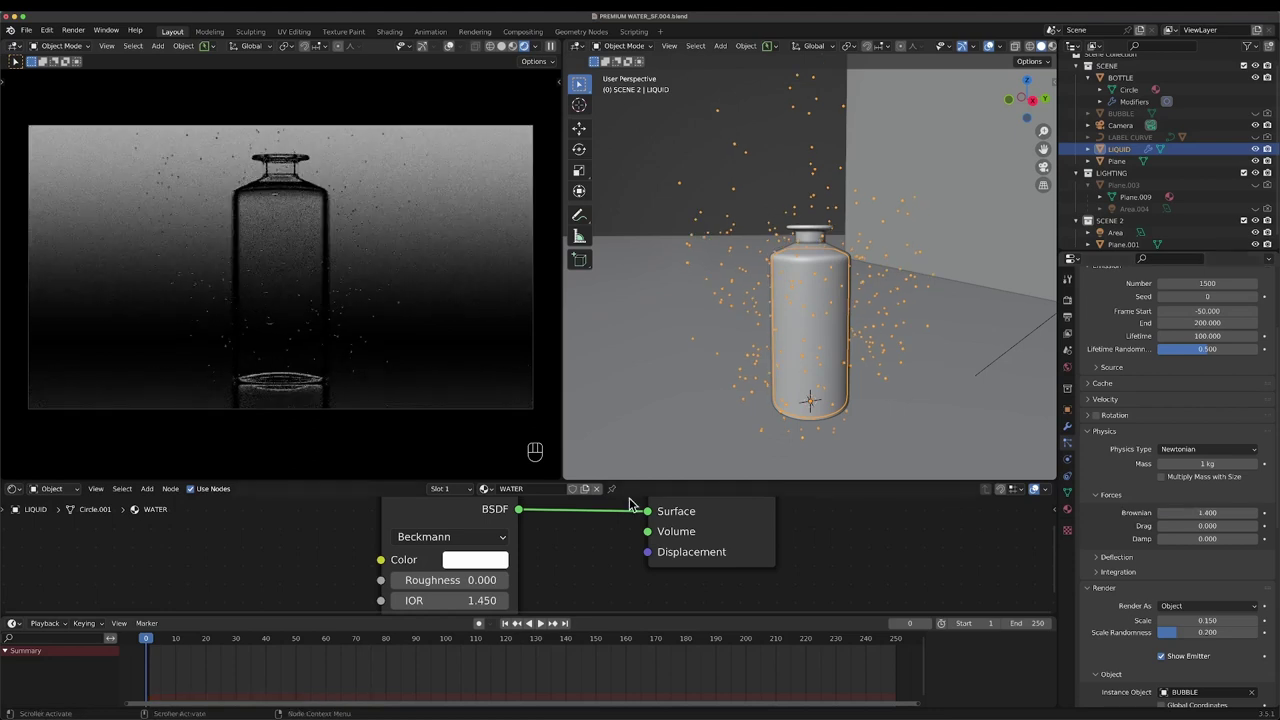
pyautogui.click(152, 646)
pyautogui.press('space')
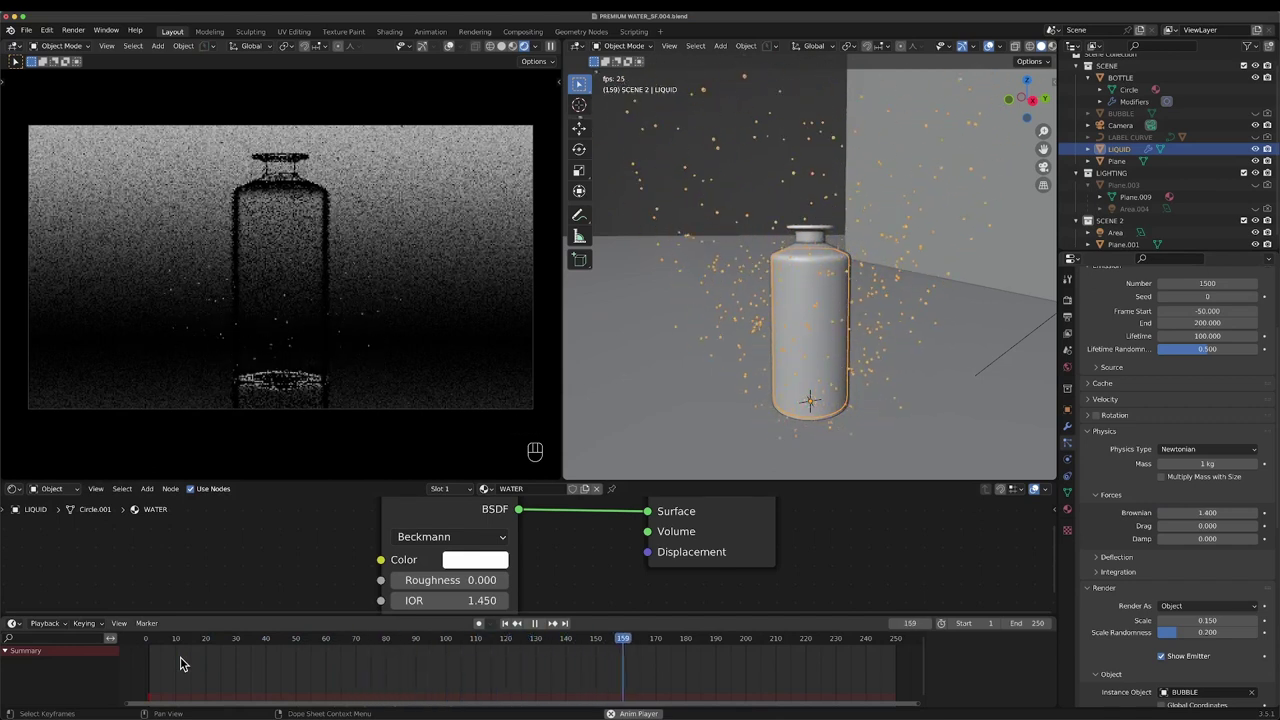
pyautogui.press('space')
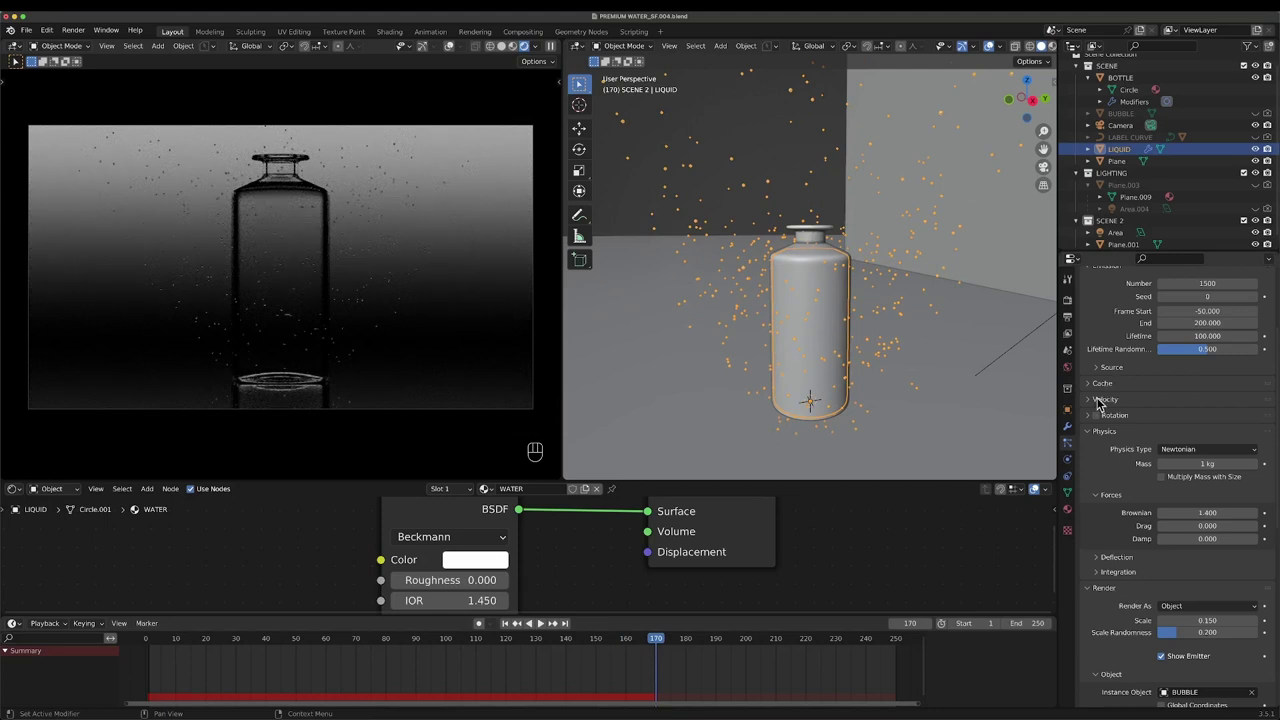
# - Emit the particles from the liquid's Volume instead of its faces and preview the result
pyautogui.click(1102, 348)
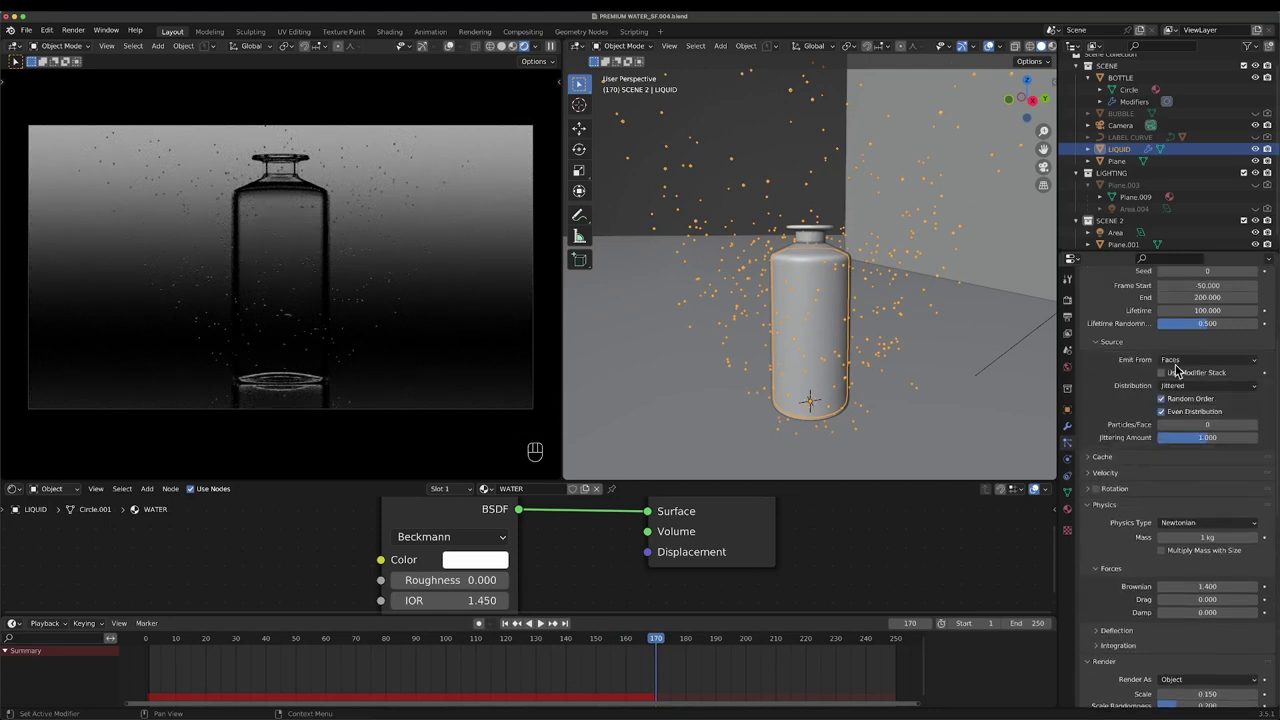
pyautogui.moveTo(1185, 365); pyautogui.dragTo(1188, 412)
pyautogui.click(166, 642)
pyautogui.press('space')
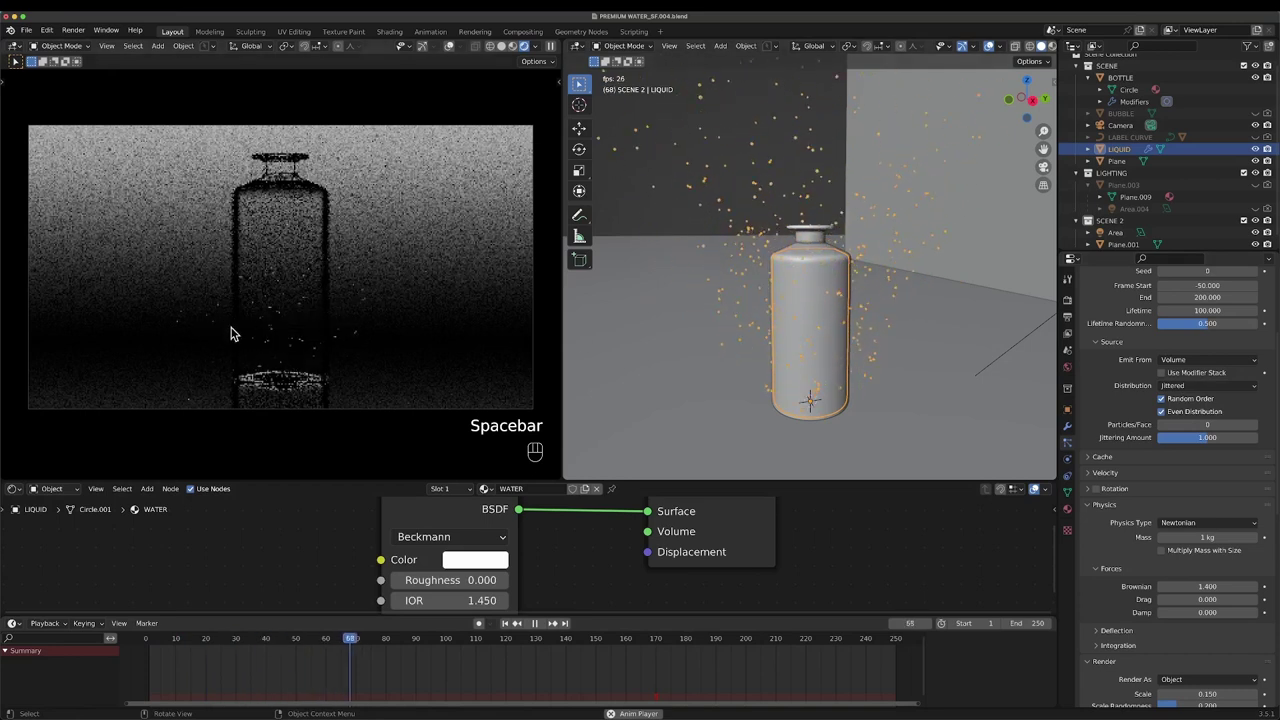
pyautogui.press('space')
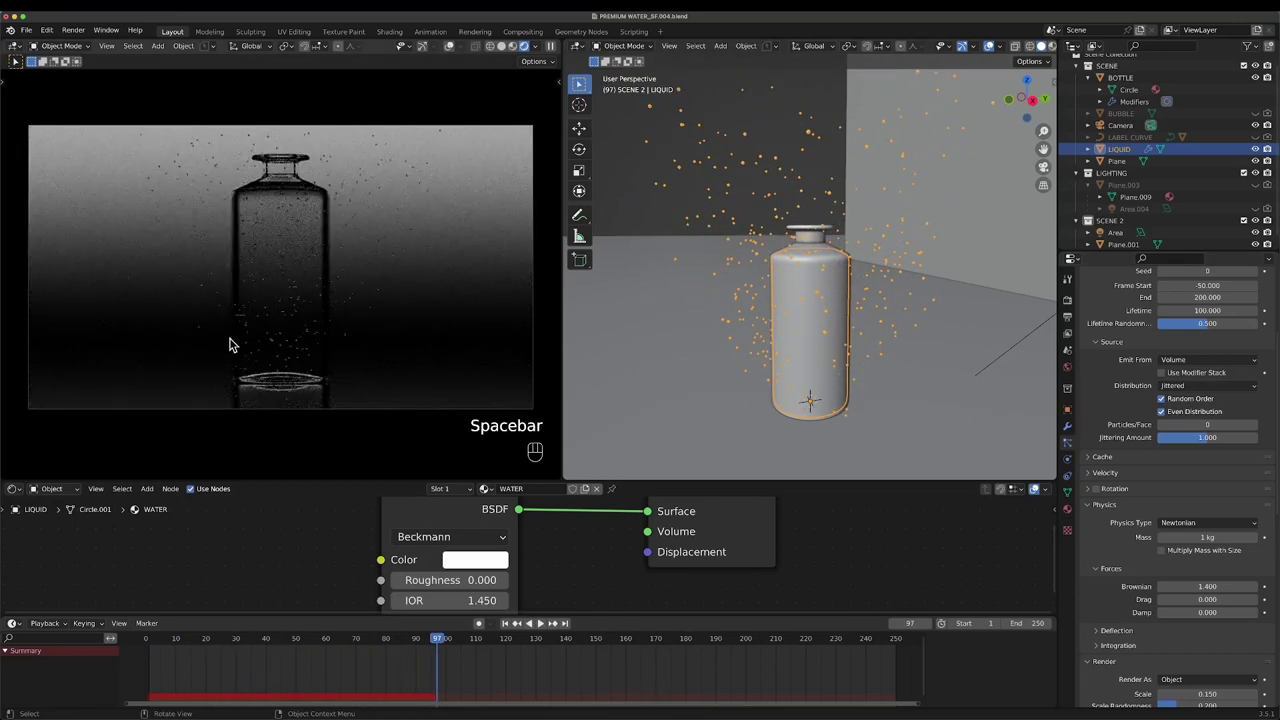
pyautogui.press('space')
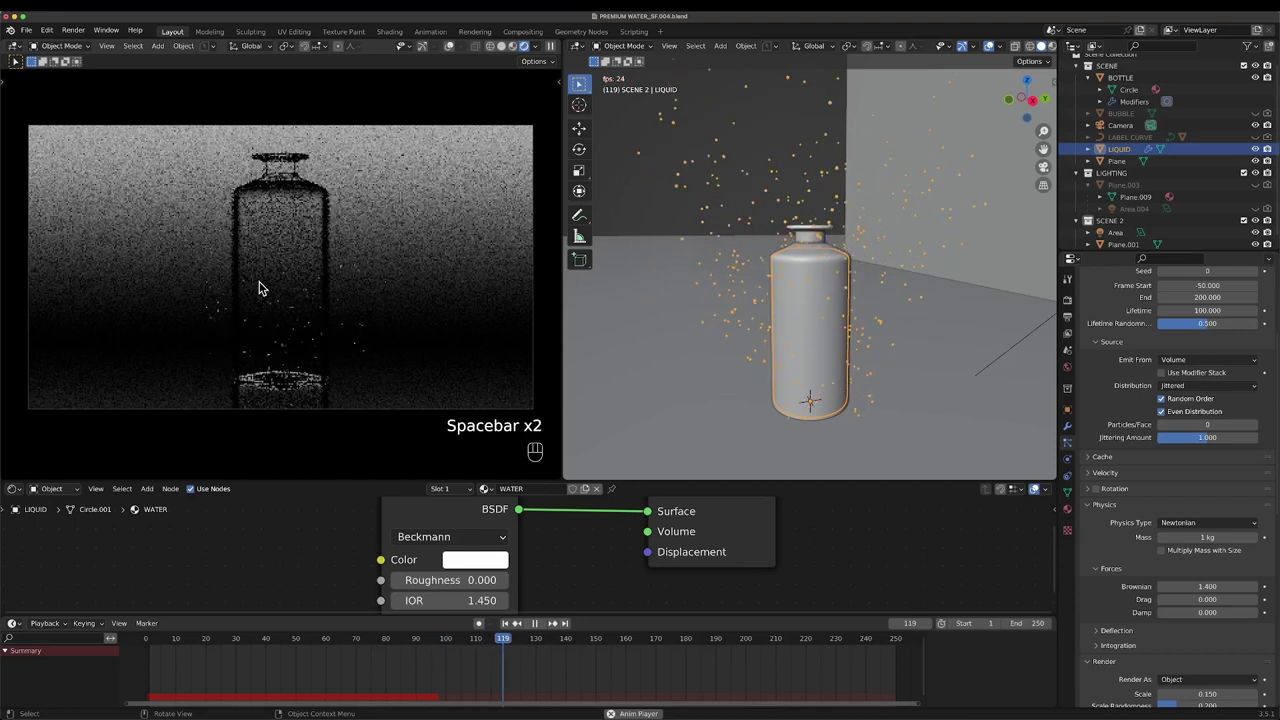
pyautogui.press('space')
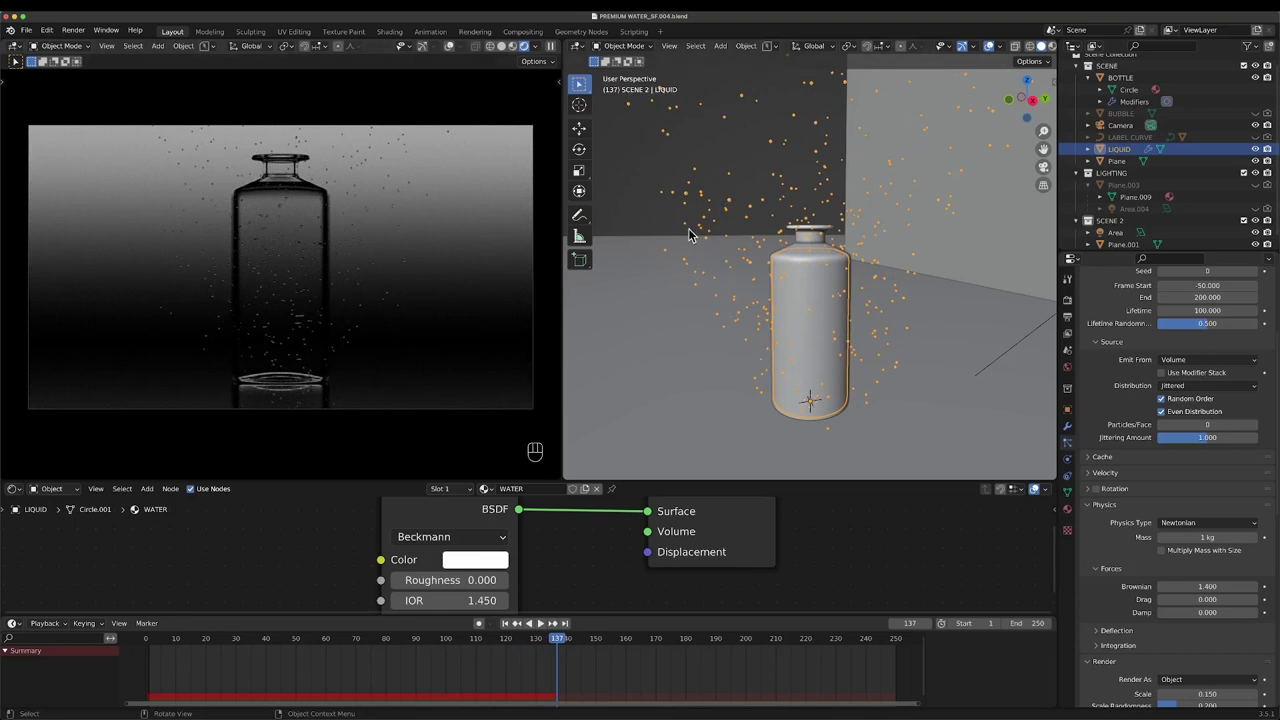
pyautogui.press('space')
pyautogui.press('space')
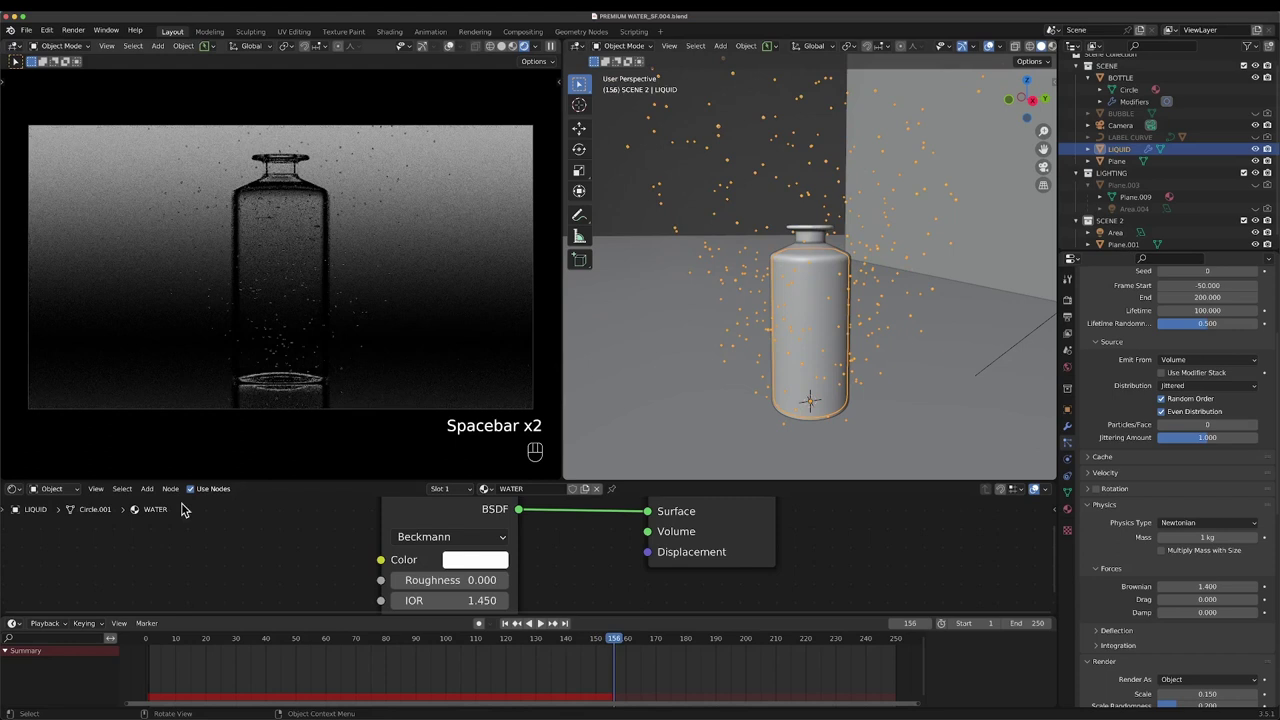
pyautogui.click(165, 641)
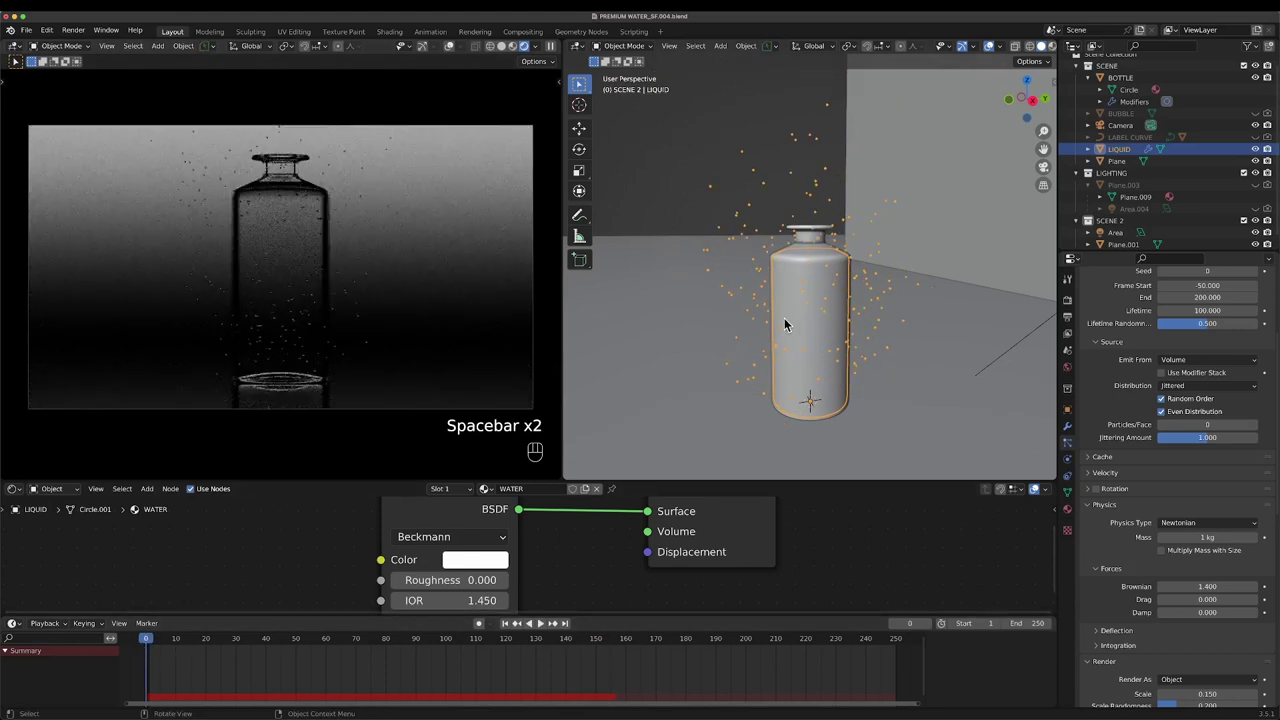
# - Duplicate LIQUID, rename the copy LIQUID NULL and remove its particle system
pyautogui.press('shift+d')
pyautogui.click(828, 268)
pyautogui.click(1144, 163)
pyautogui.moveTo(1144, 163); pyautogui.dragTo(1159, 160)
pyautogui.press('BackSpace')
pyautogui.press('shift+l')
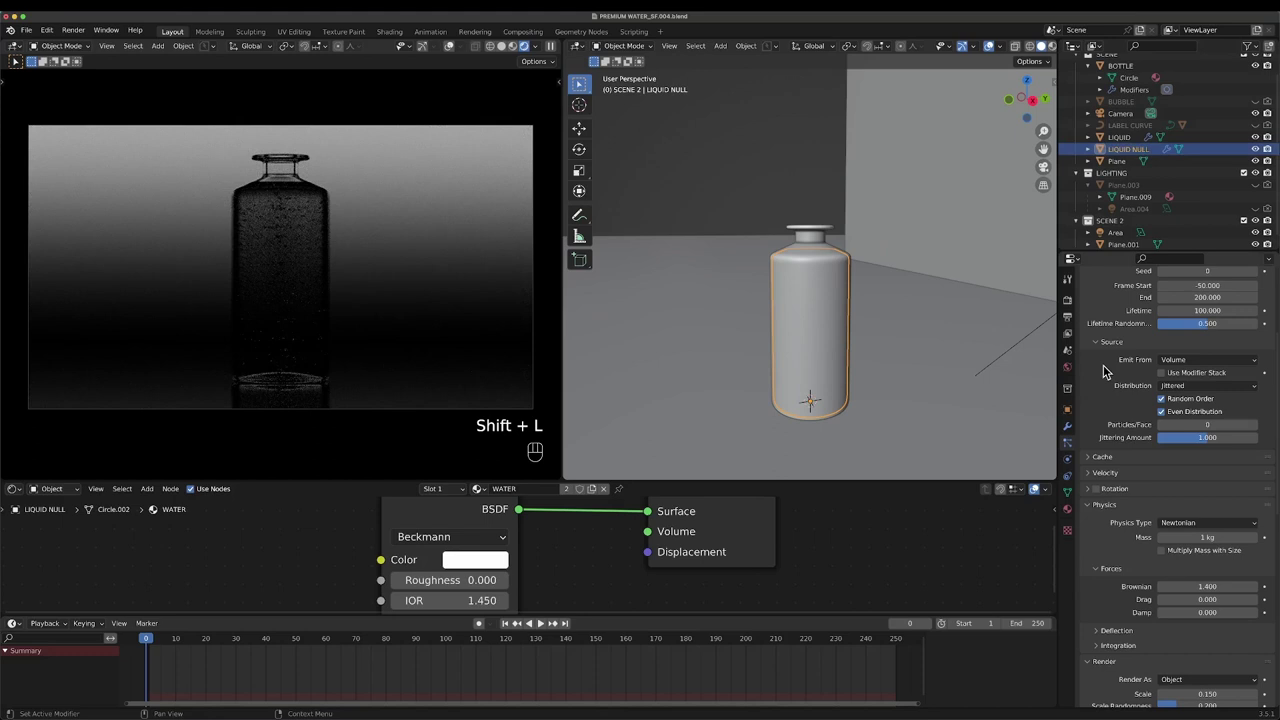
pyautogui.click(1268, 154)
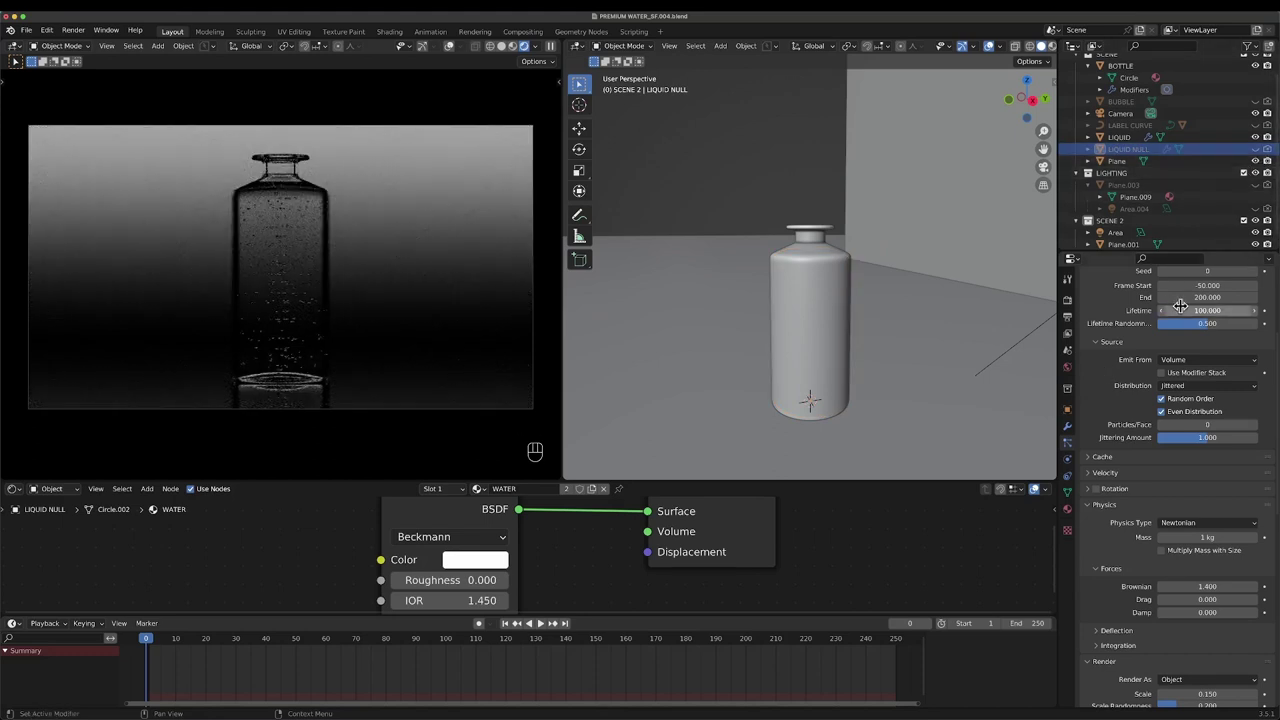
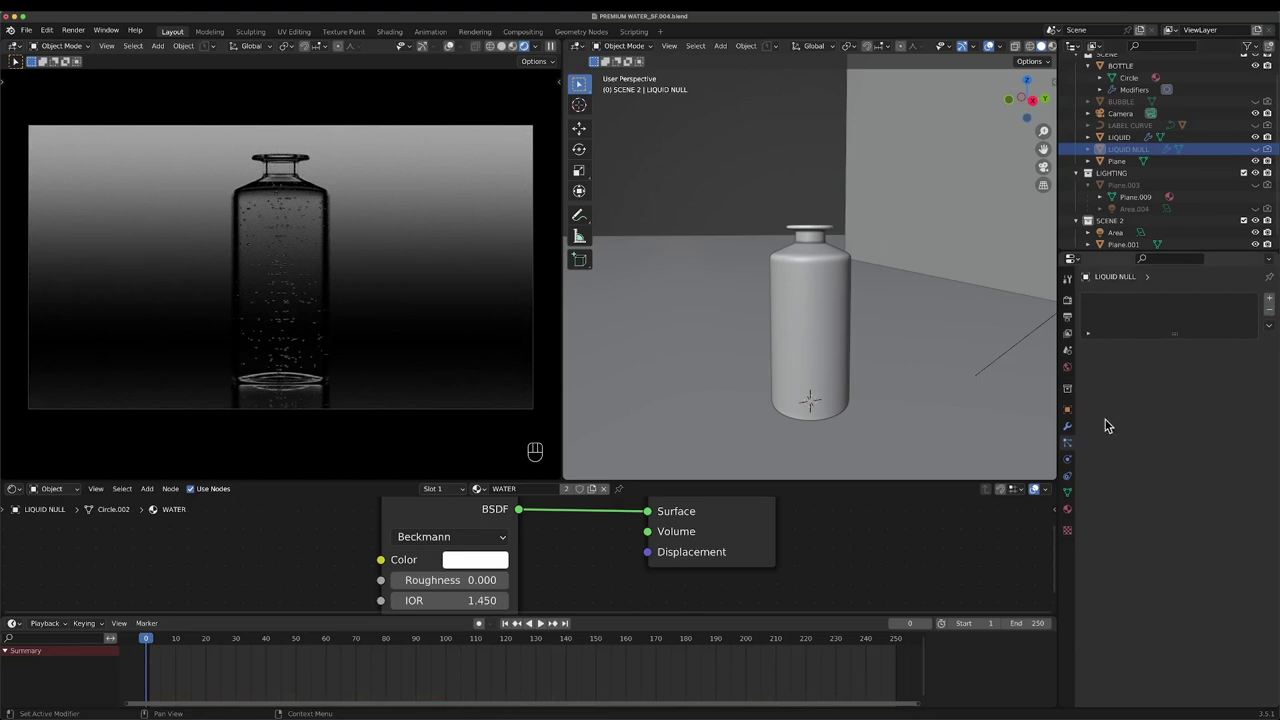
# - Give LIQUID NULL Collision physics with Kill Particles enabled and test it in playback
pyautogui.click(1069, 466)
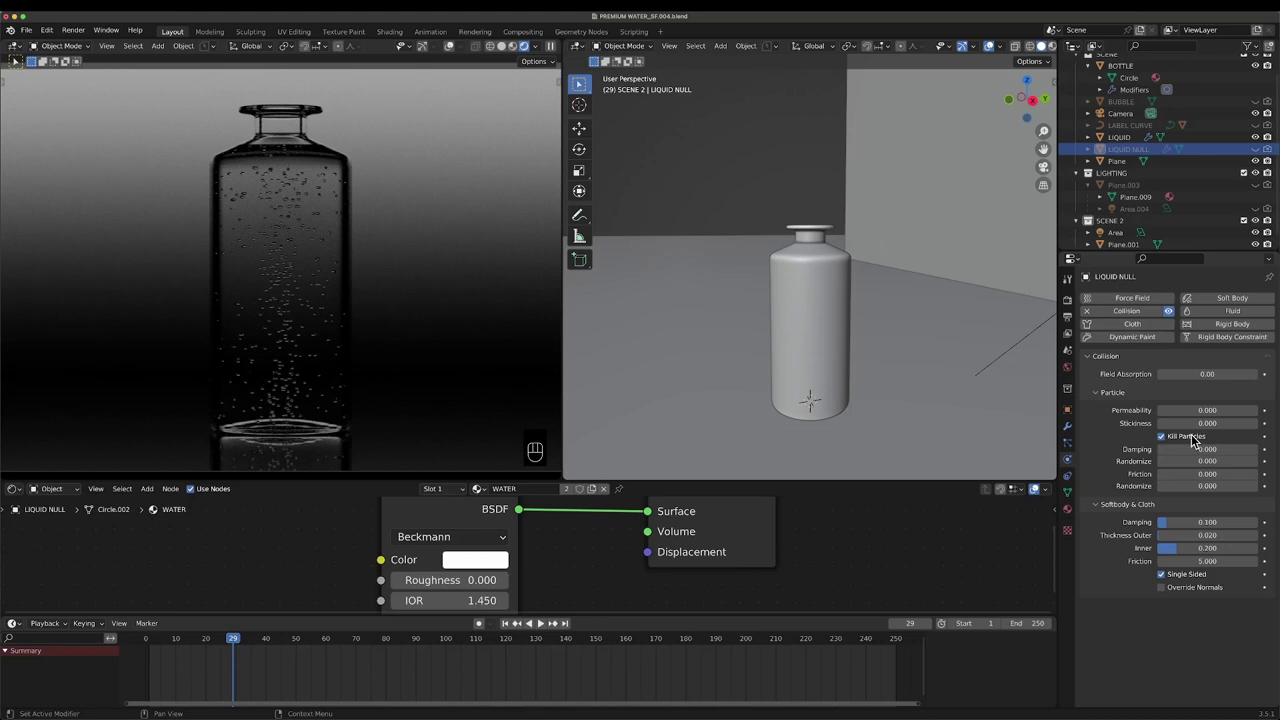
pyautogui.moveTo(191, 643); pyautogui.dragTo(173, 640)
pyautogui.press('space')
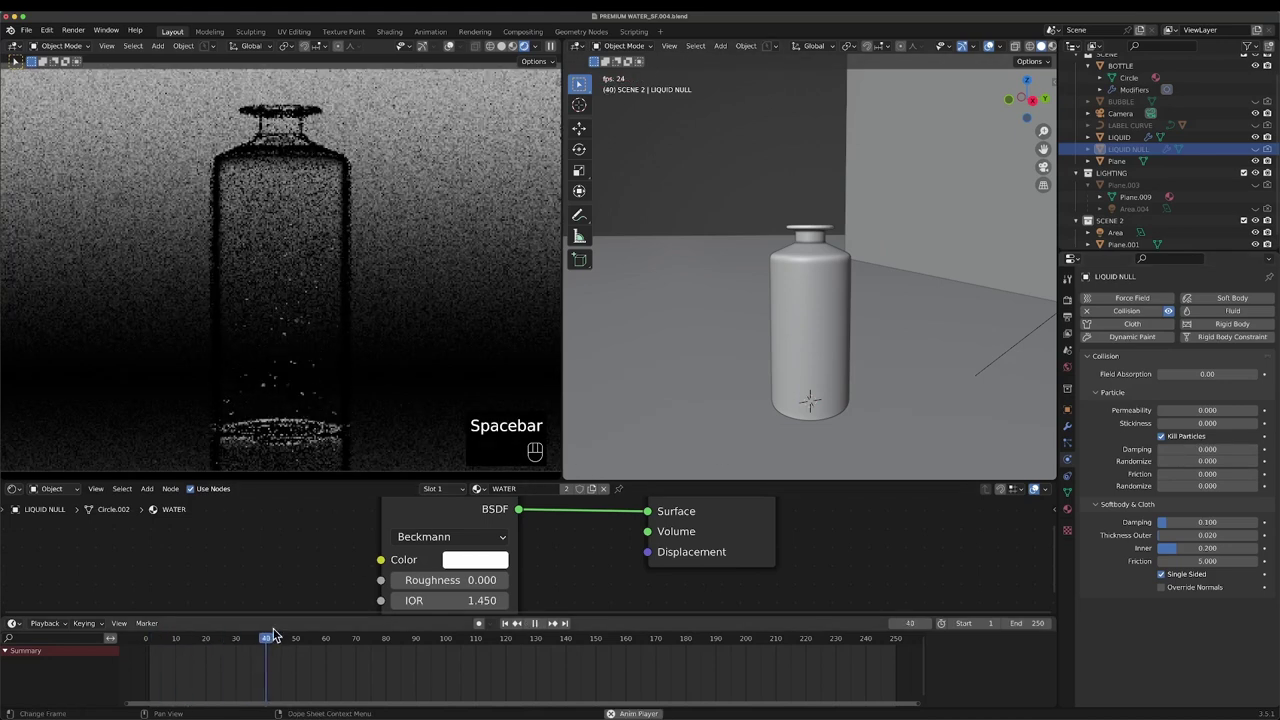
pyautogui.press('space')
pyautogui.click(151, 640)
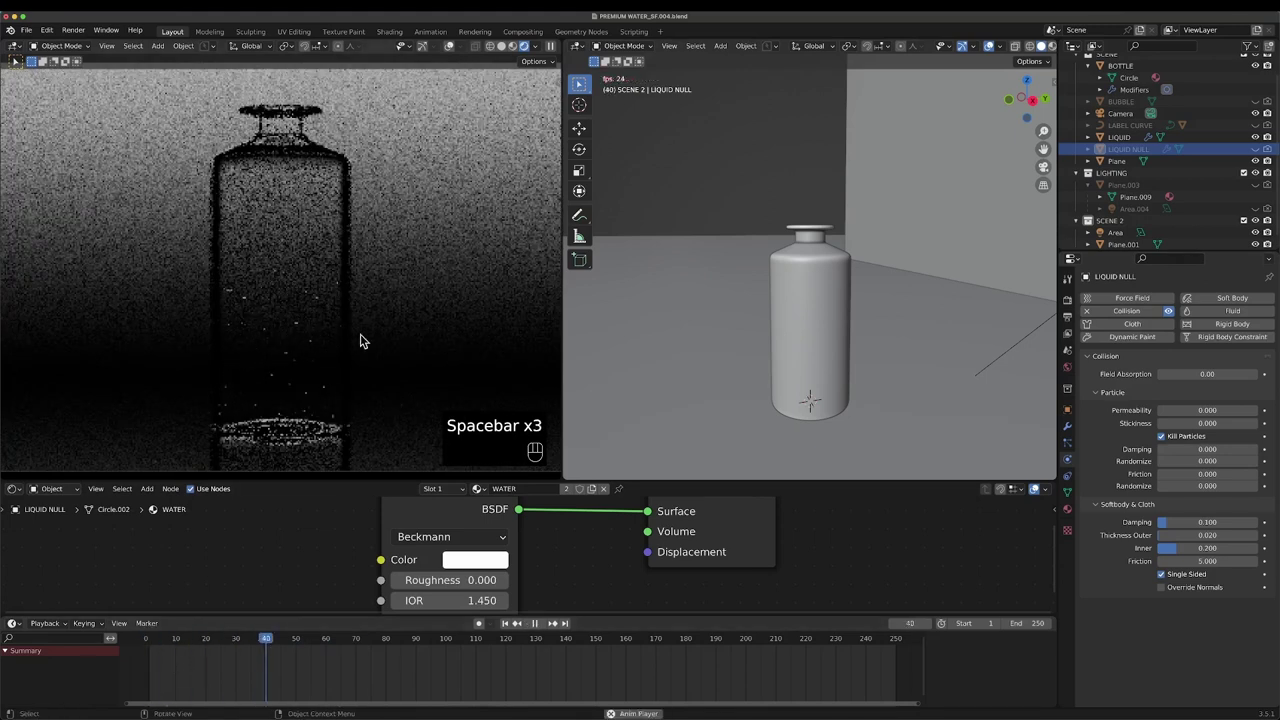
pyautogui.press('space')
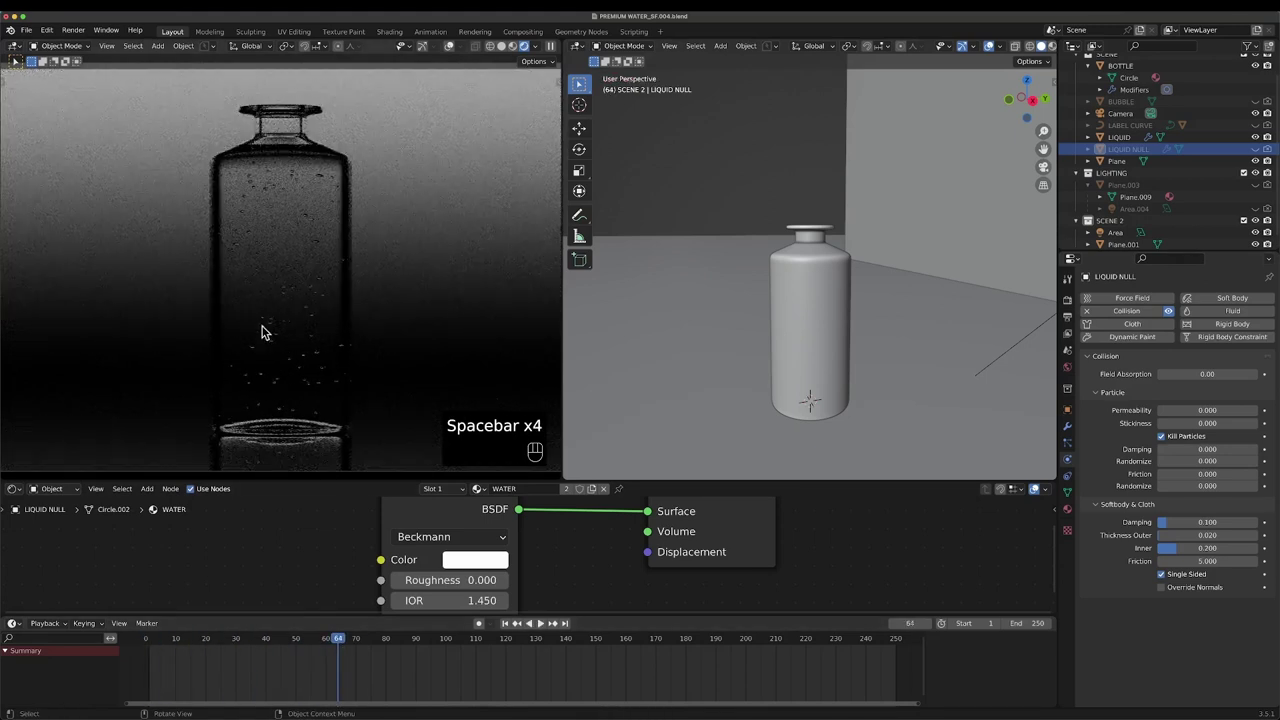
# - Play back again to confirm bubbles stay inside the bottle, then reselect LIQUID
pyautogui.moveTo(161, 641); pyautogui.dragTo(206, 644)
pyautogui.press('space')
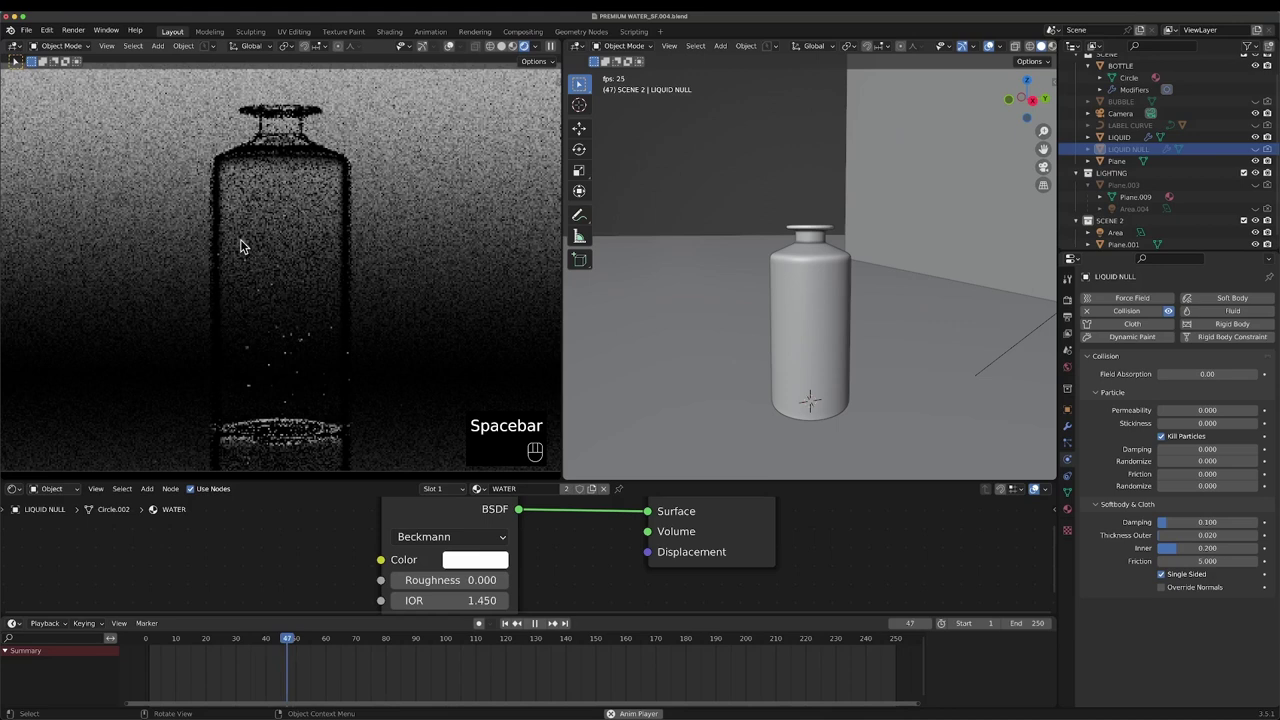
pyautogui.press('space')
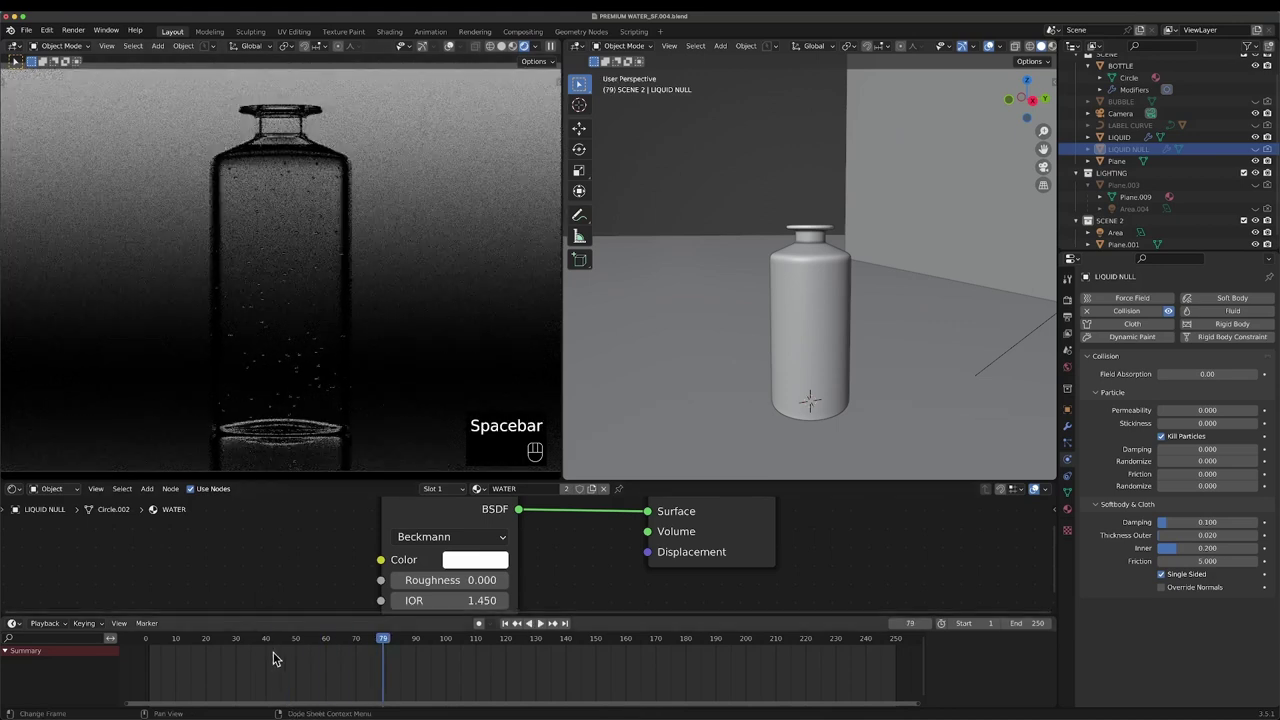
pyautogui.click(334, 641)
pyautogui.press('space')
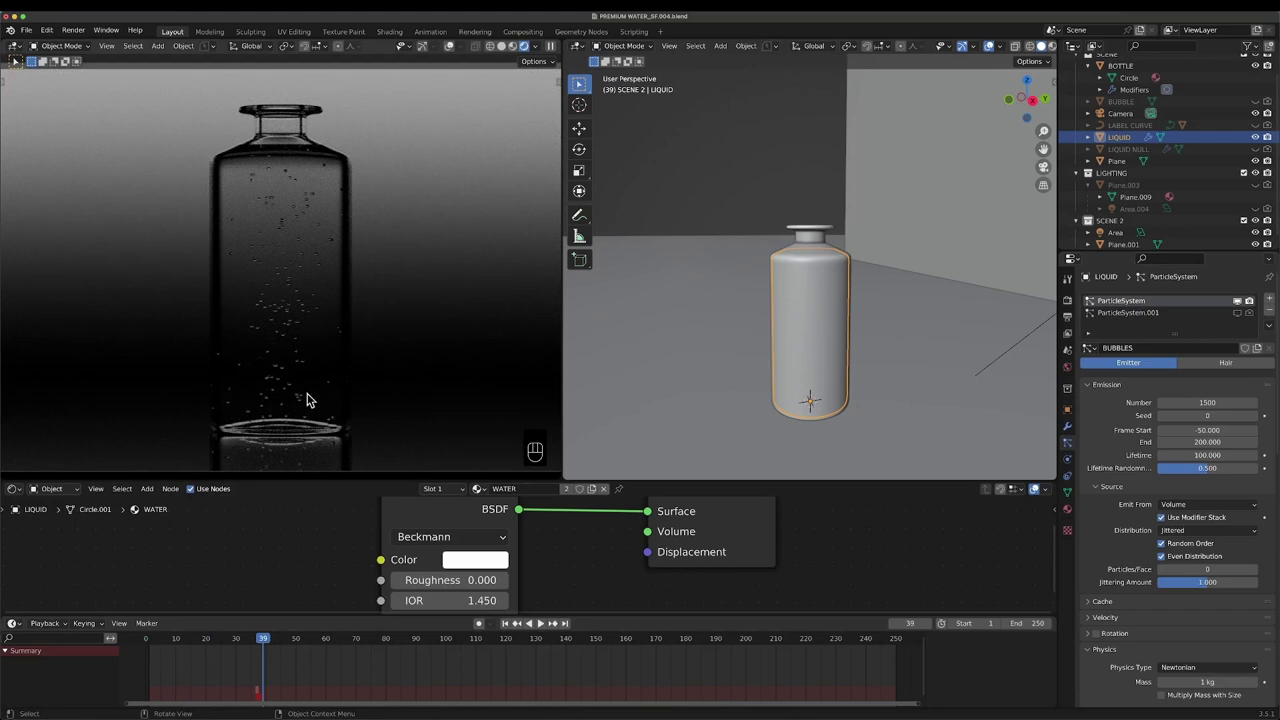
pyautogui.moveTo(177, 642); pyautogui.dragTo(227, 649)
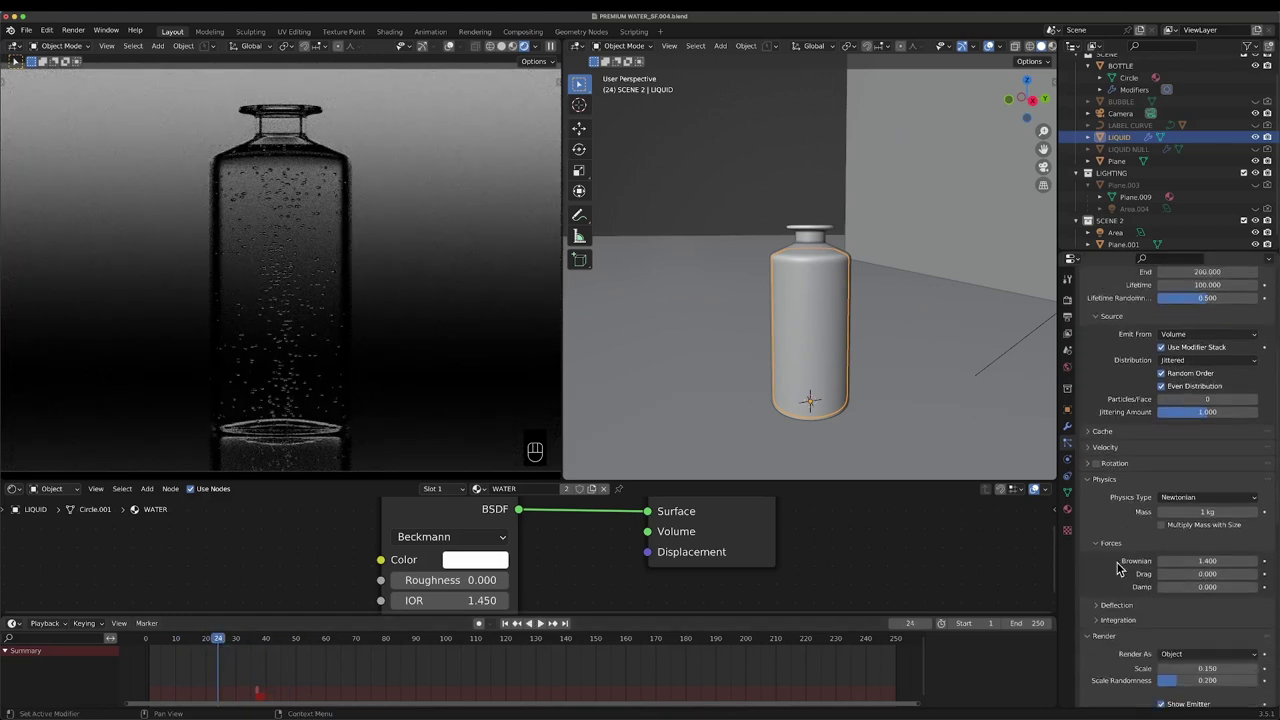
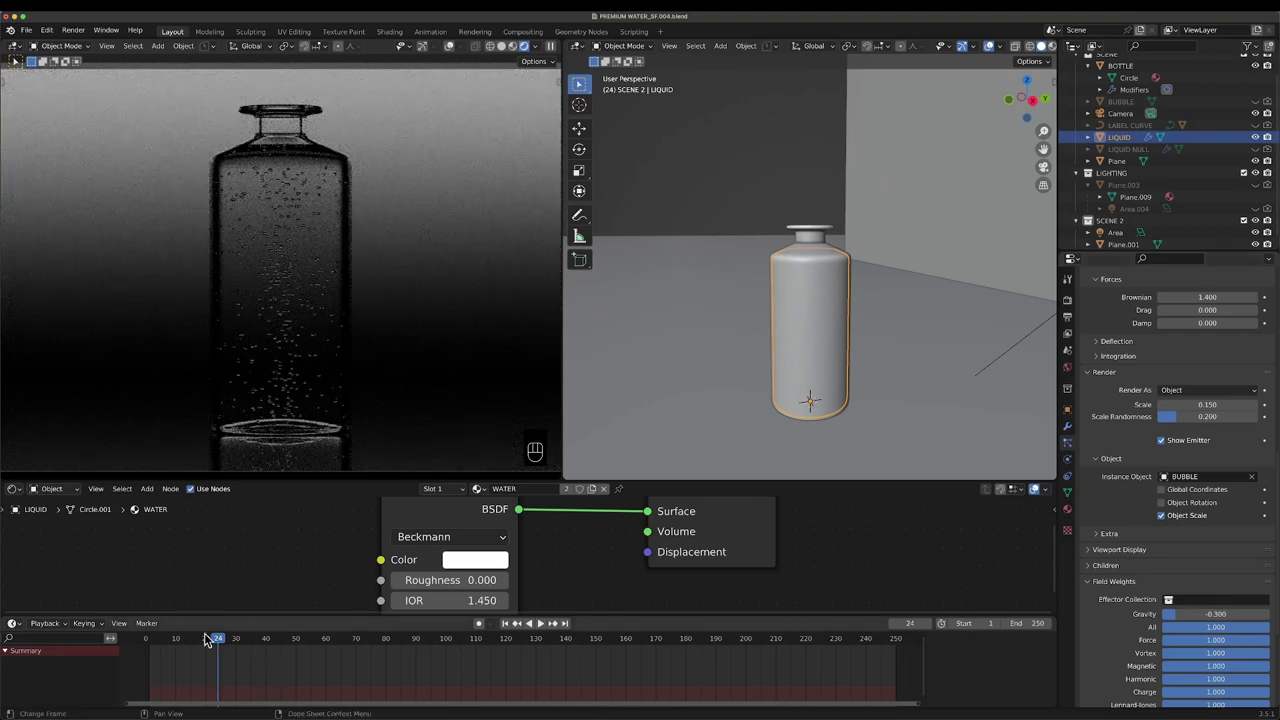
pyautogui.click(170, 646)
pyautogui.press('space')
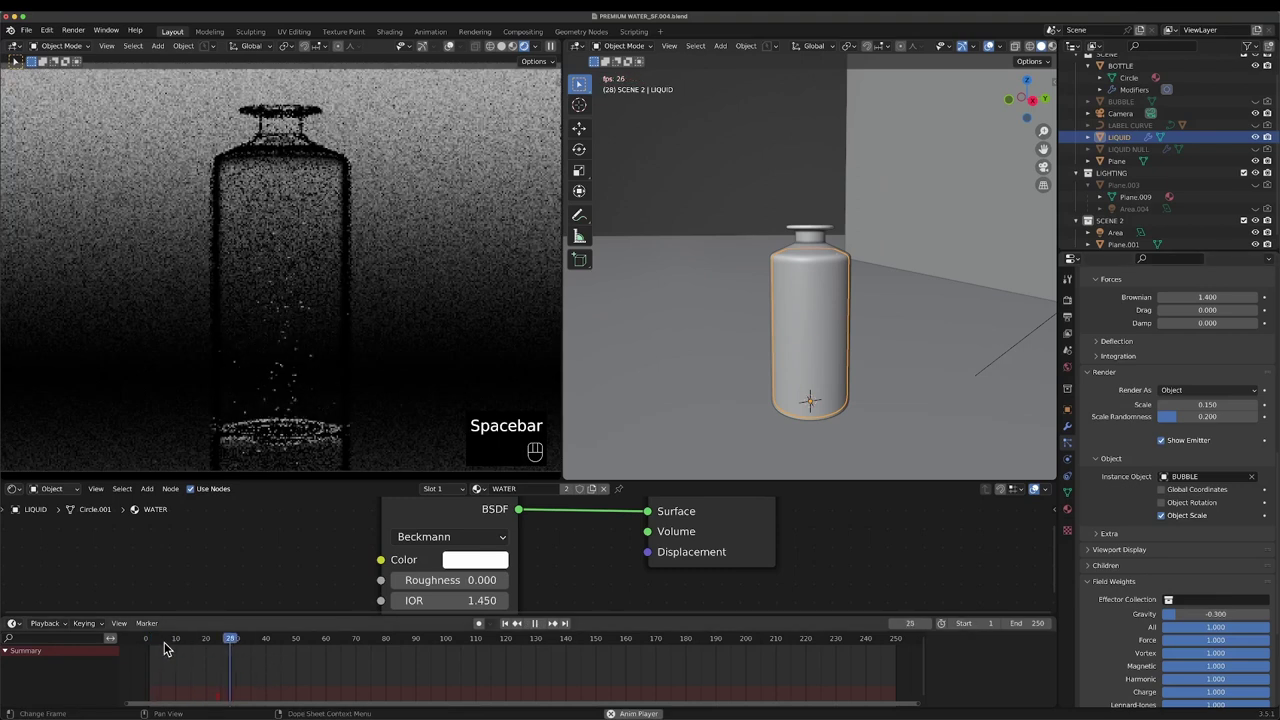
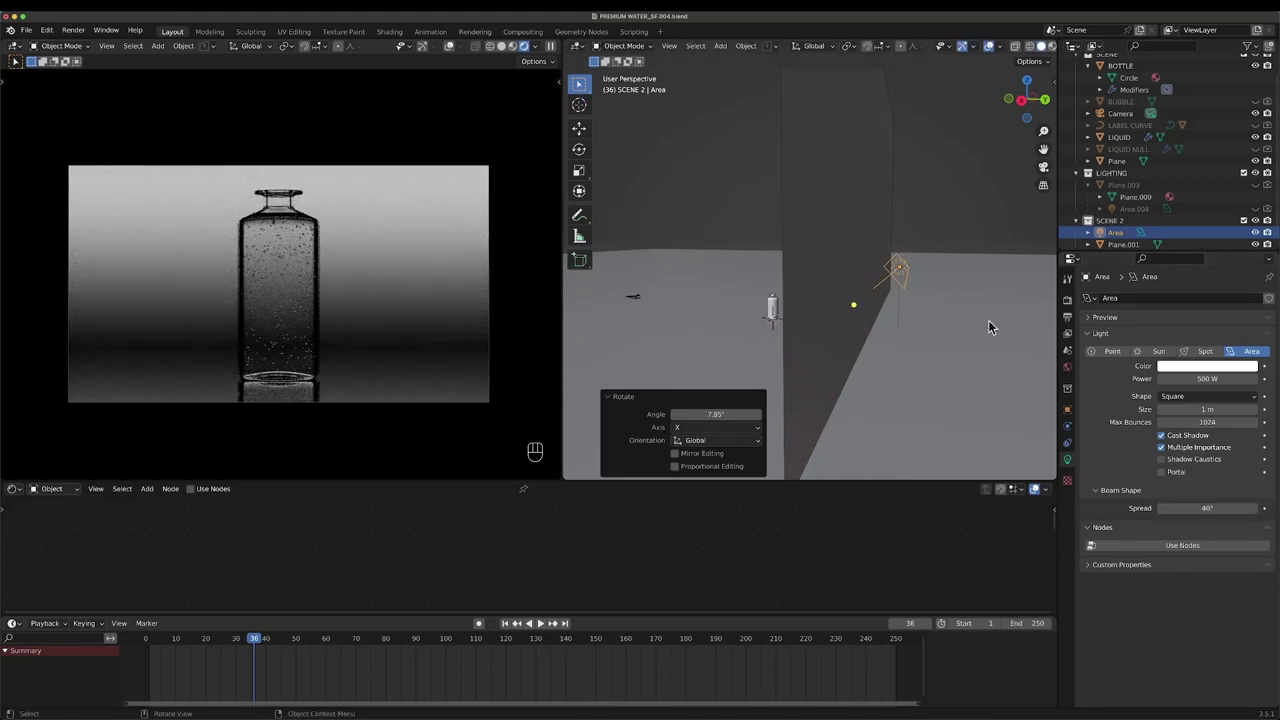
# - Rotate the area light about -2.7° around X and save the blend file
pyautogui.press('r')
pyautogui.press('x')
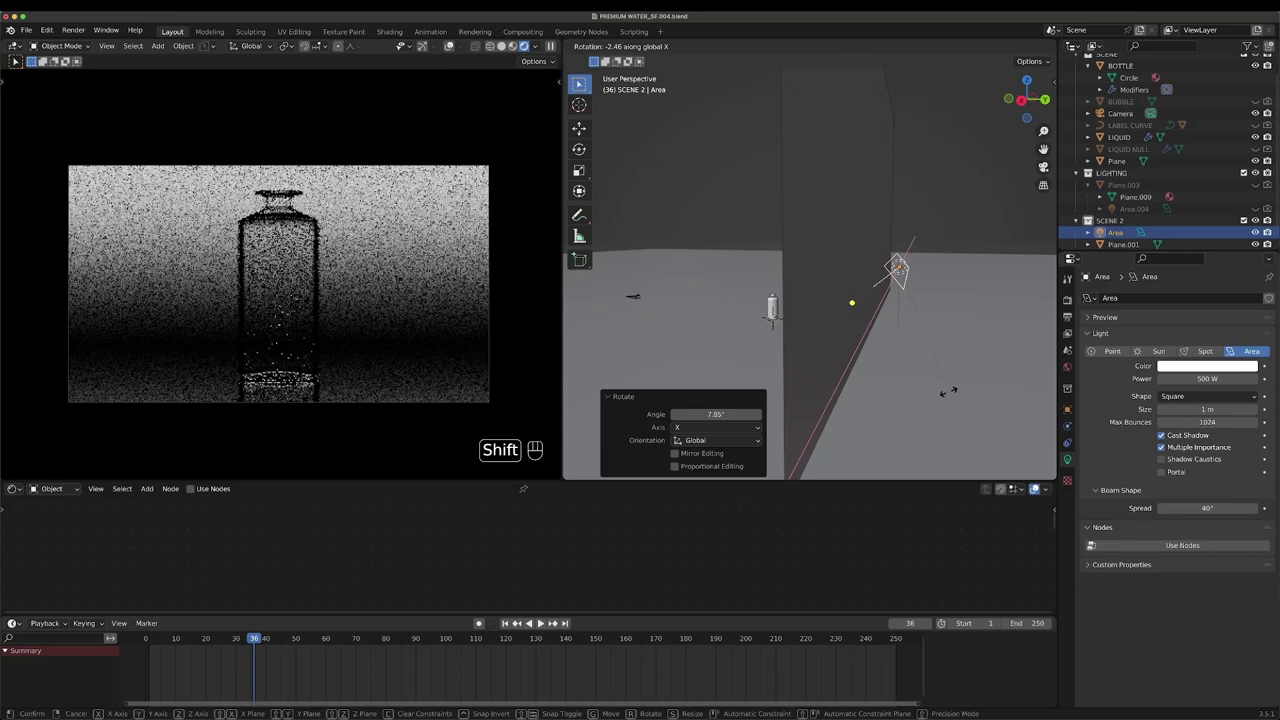
pyautogui.click(943, 409)
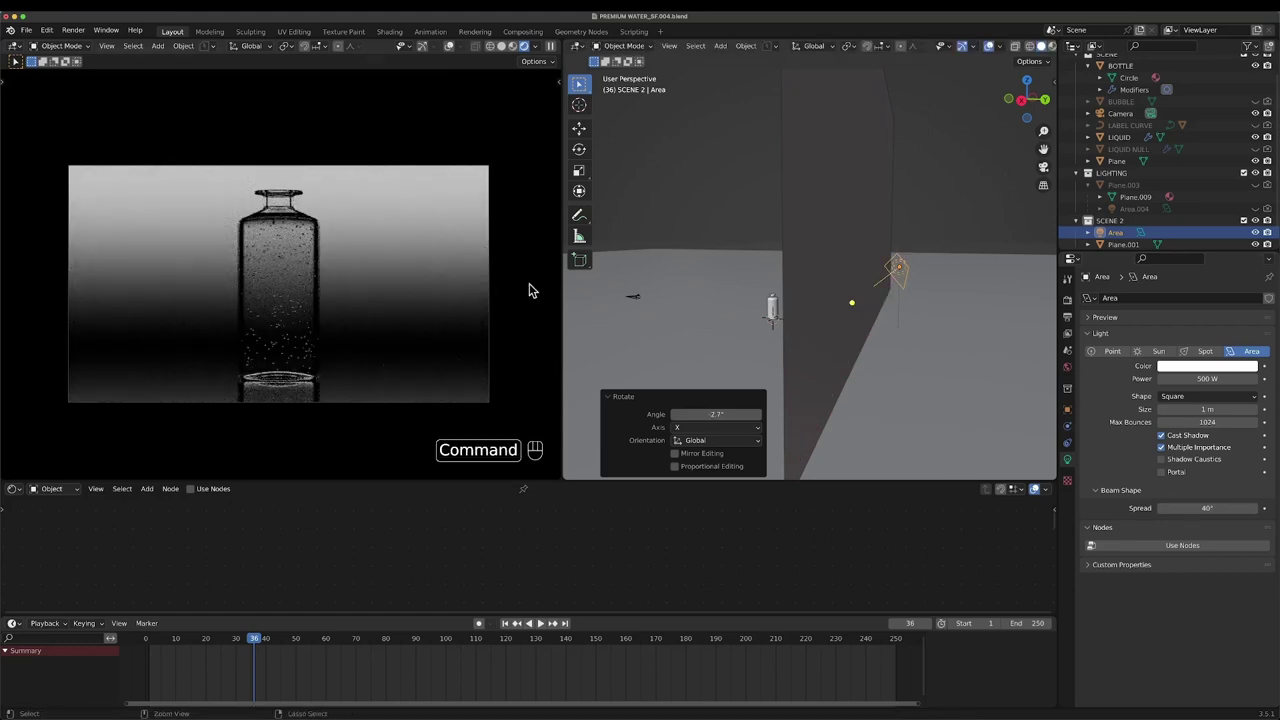
pyautogui.press('super+s')
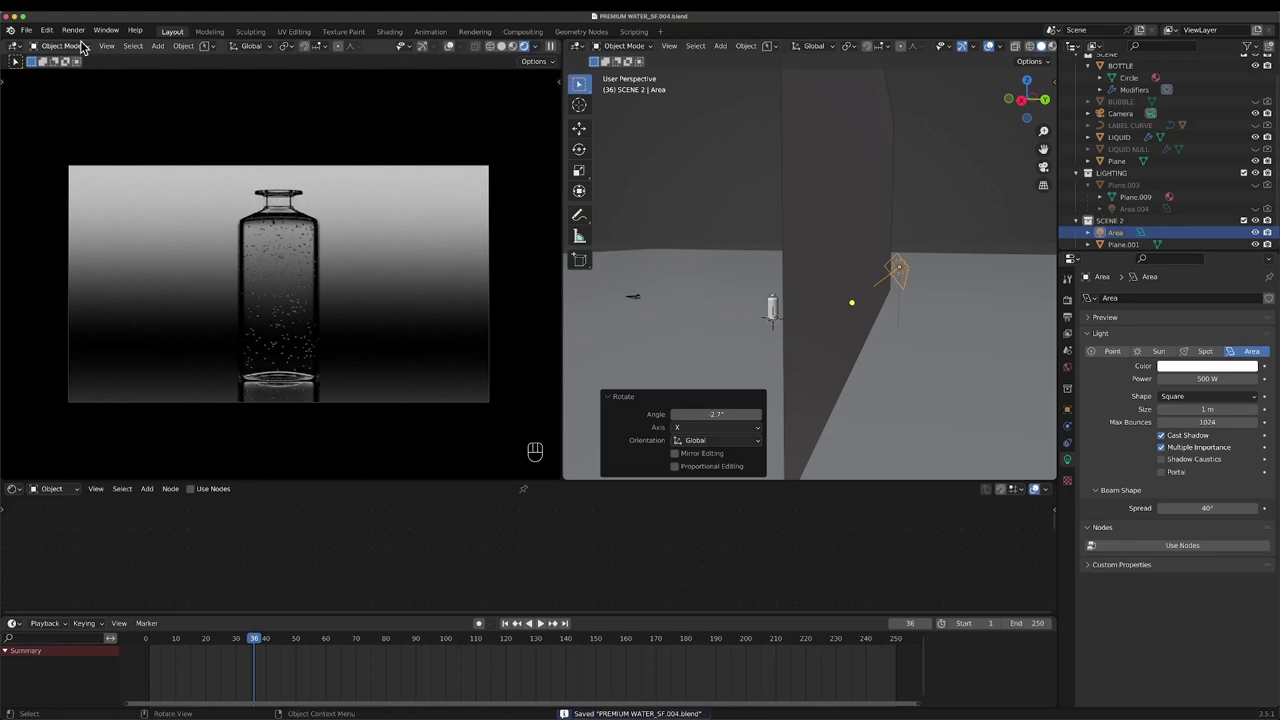
# - Save the file and start rendering the current frame from the camera via Render Image
pyautogui.press('d')
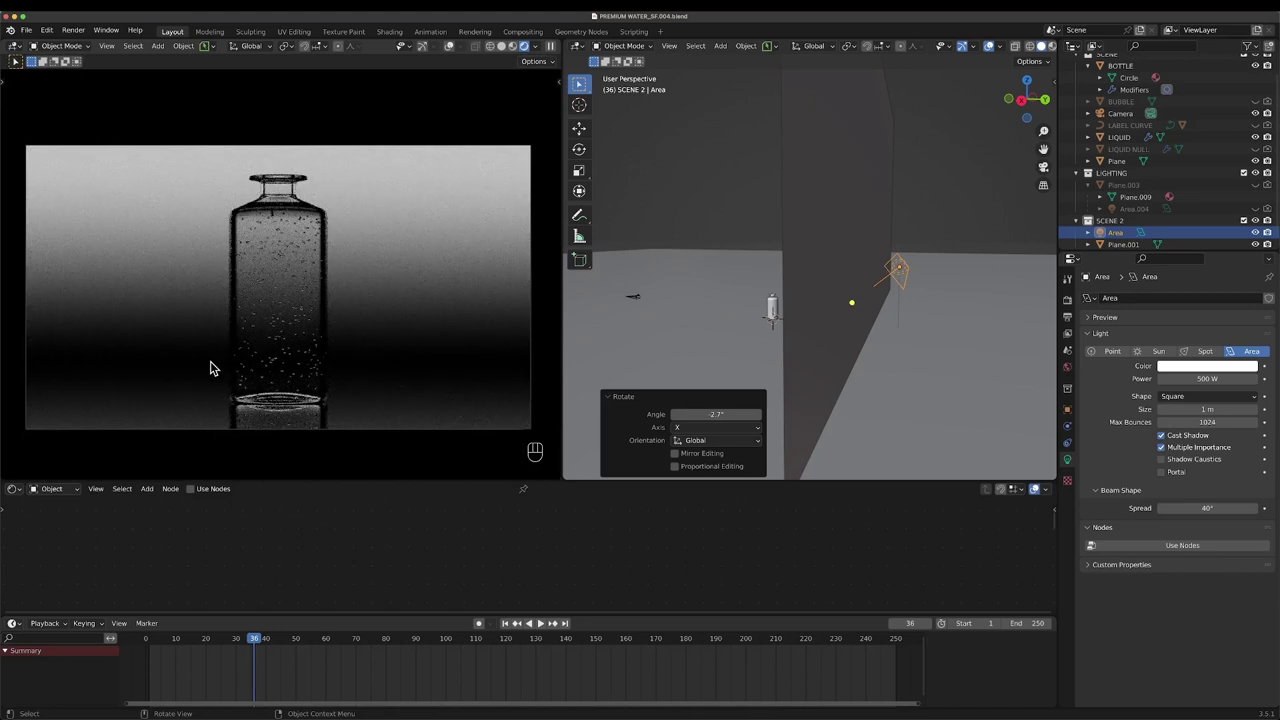
pyautogui.press('super+s')
pyautogui.click(556, 53)
pyautogui.click(74, 39)
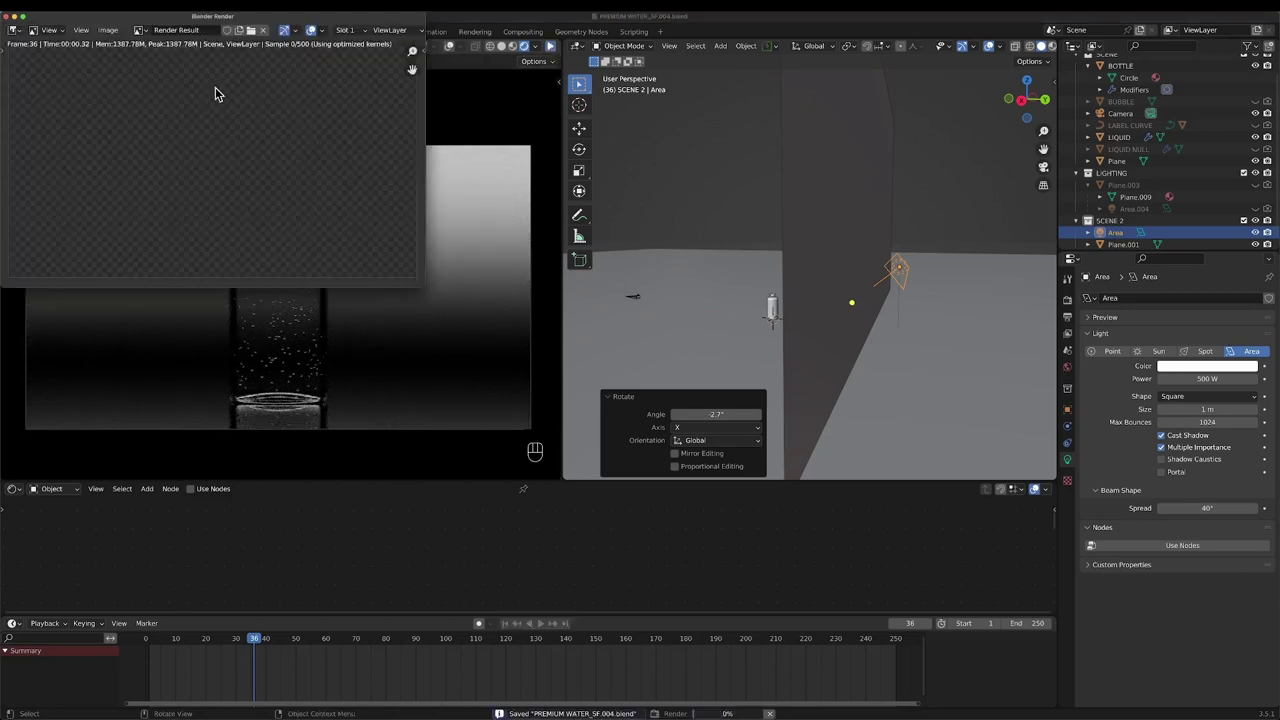